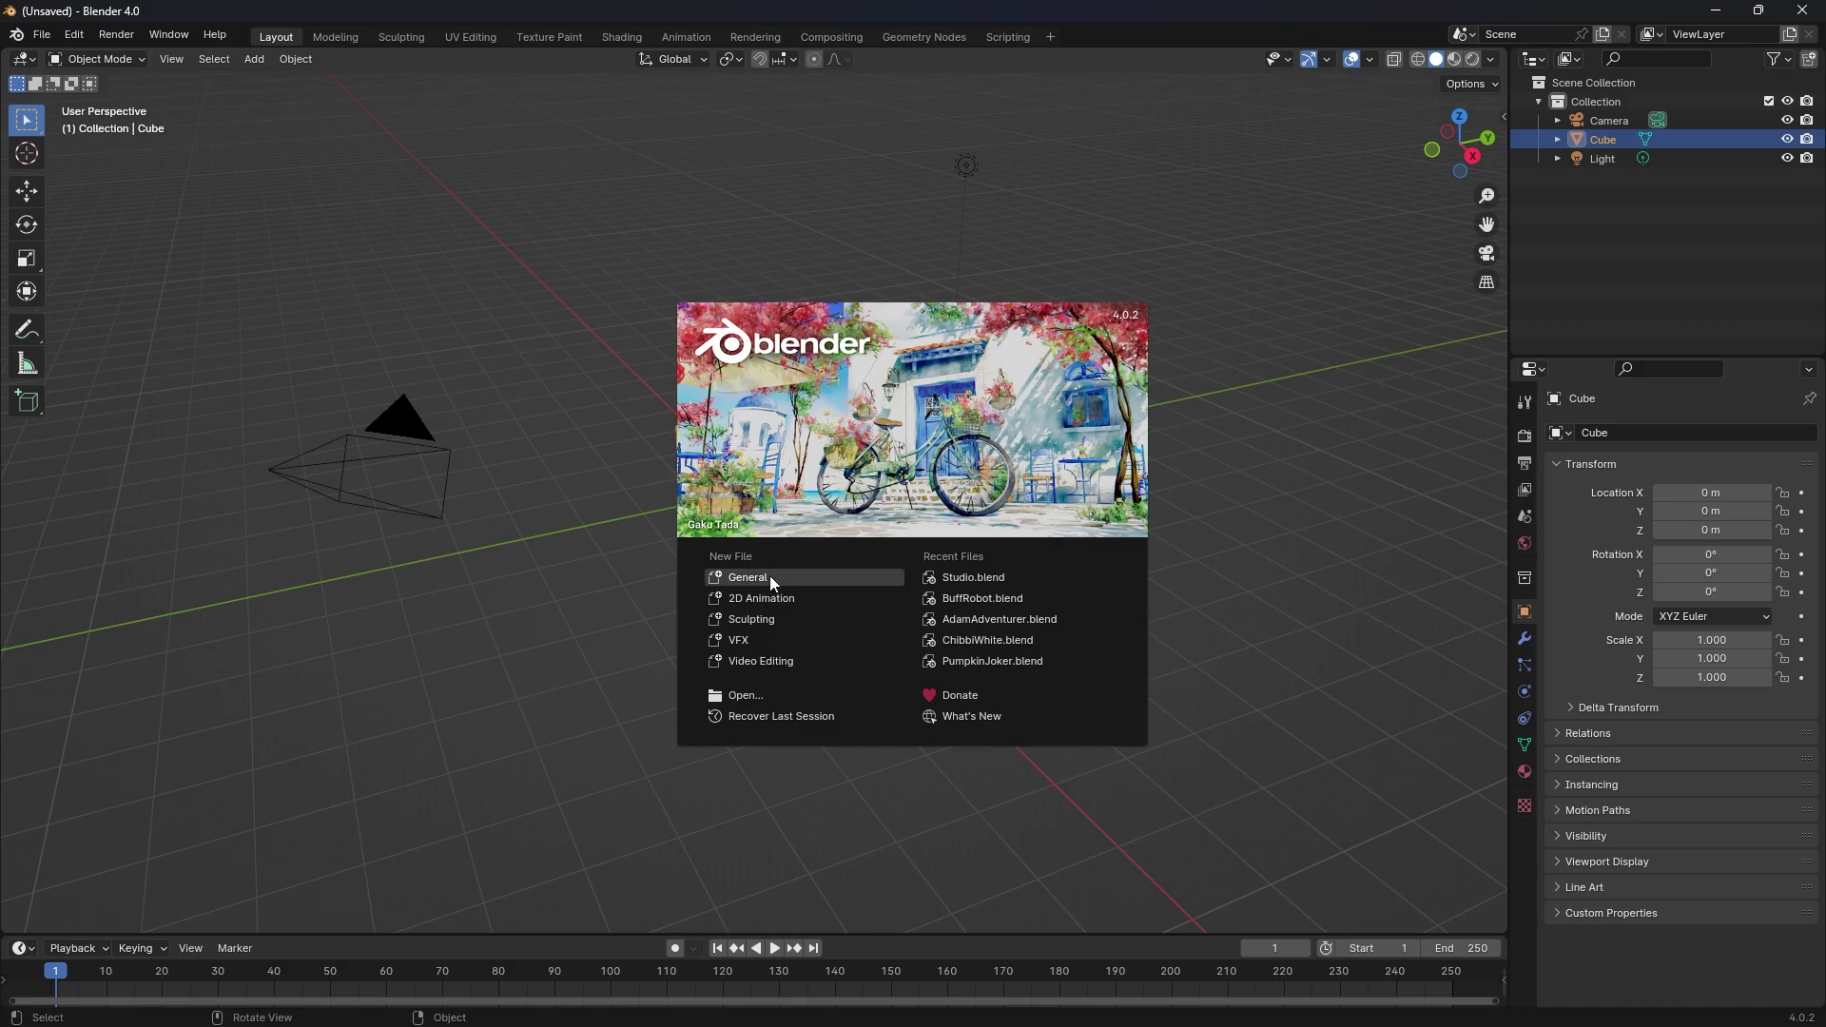
Delete the default cube and import the character OBJ model at the scene origin
{"action": "key", "text": "x"}
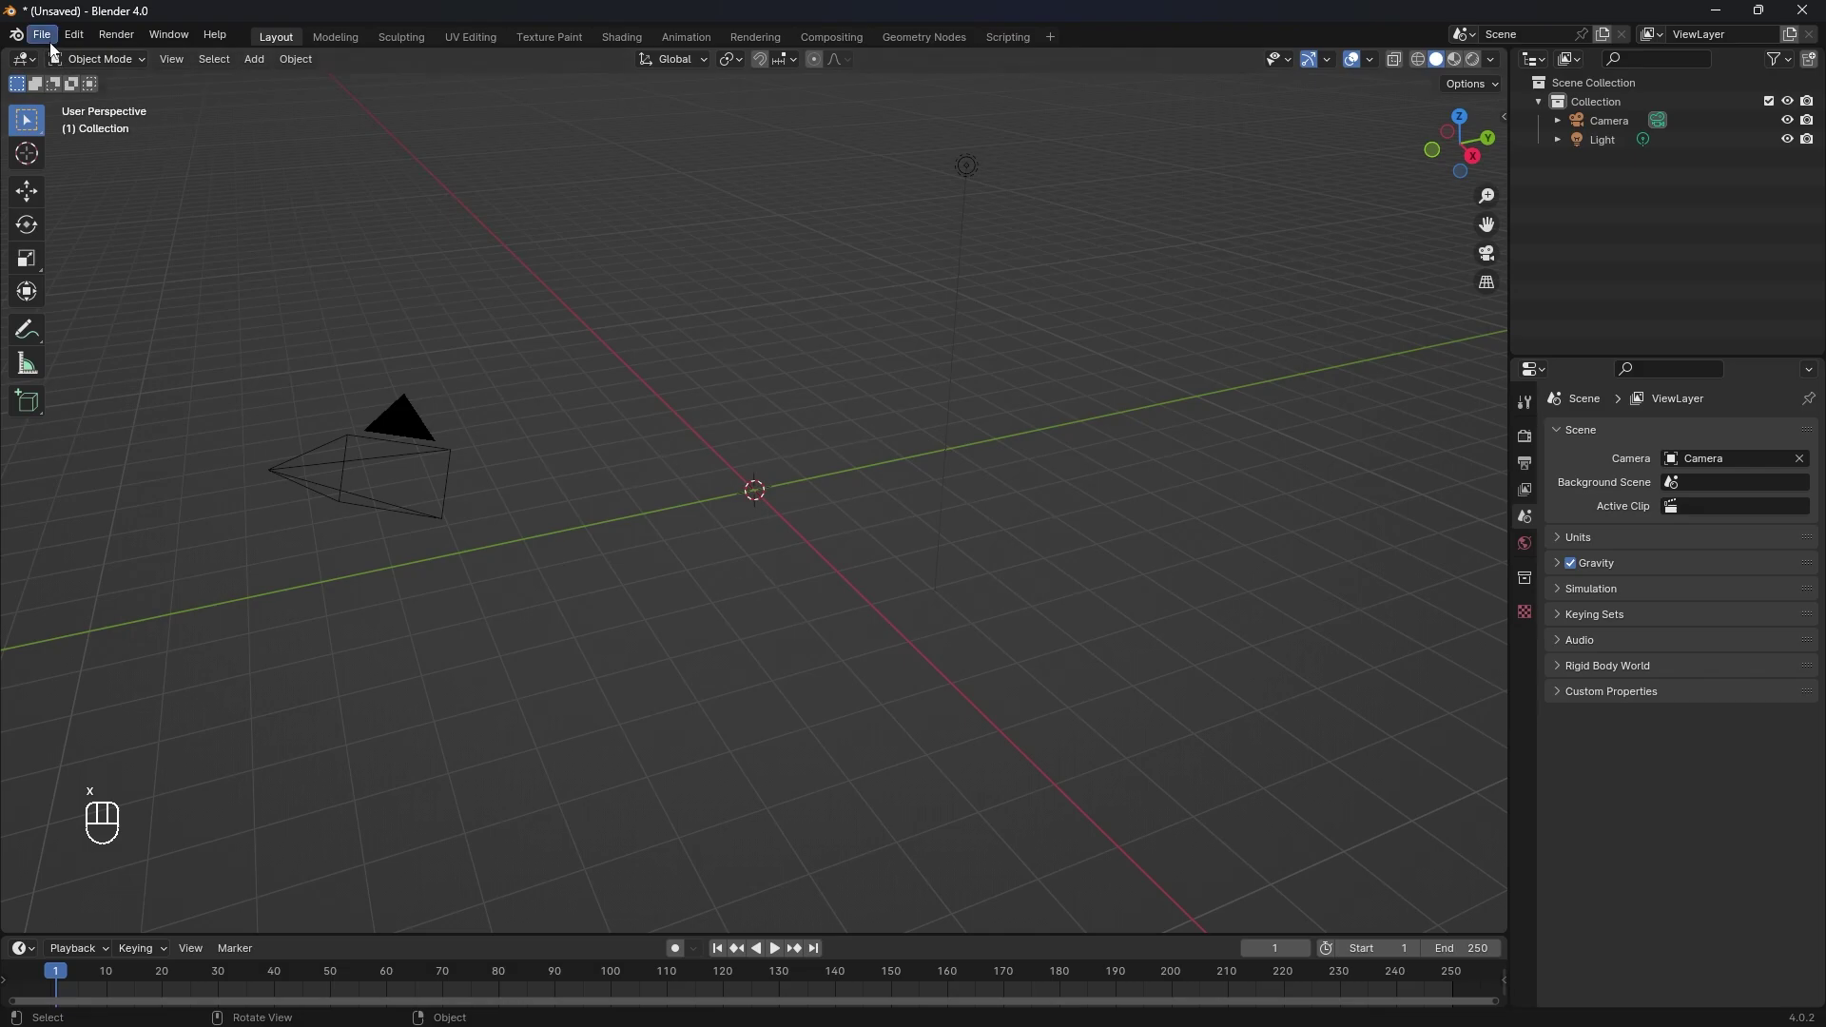
{"action": "left_click_drag", "start_coordinate": [57, 44], "coordinate": [362, 382]}
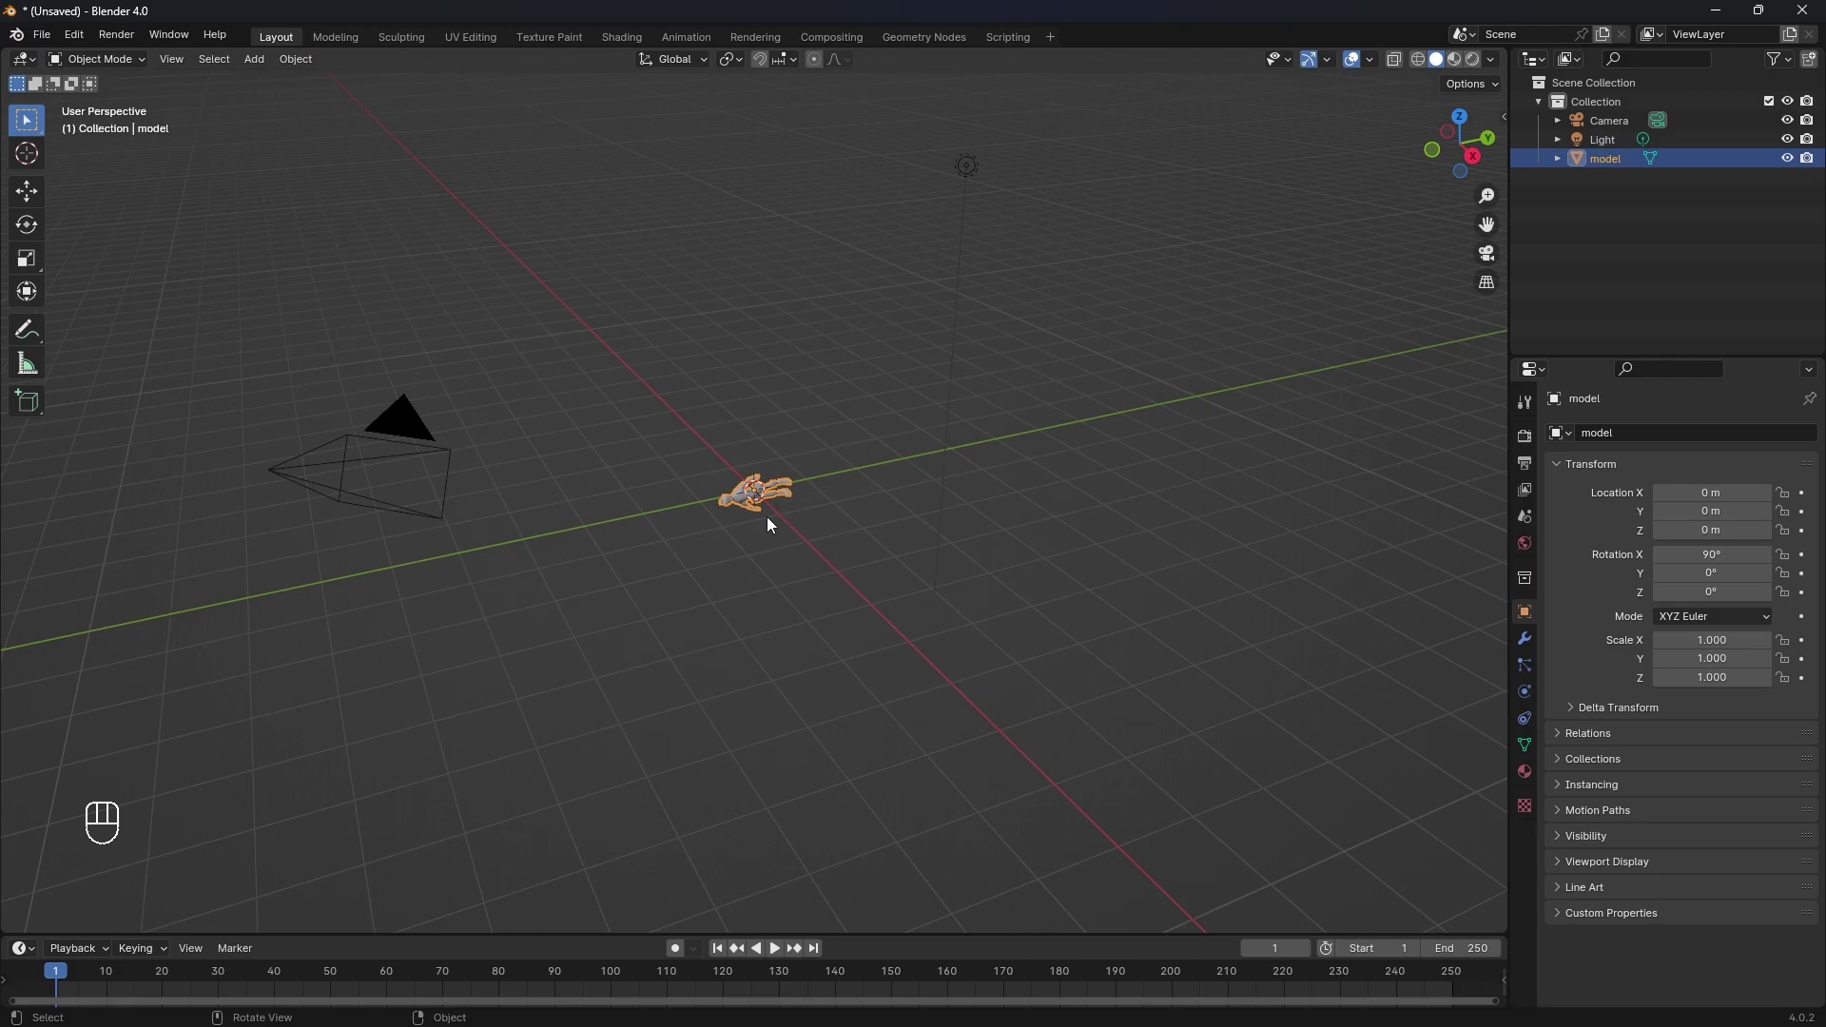
Rotate the character -90° about the X axis so it stands upright
{"action": "key", "text": "r"}
{"action": "key", "text": "x"}
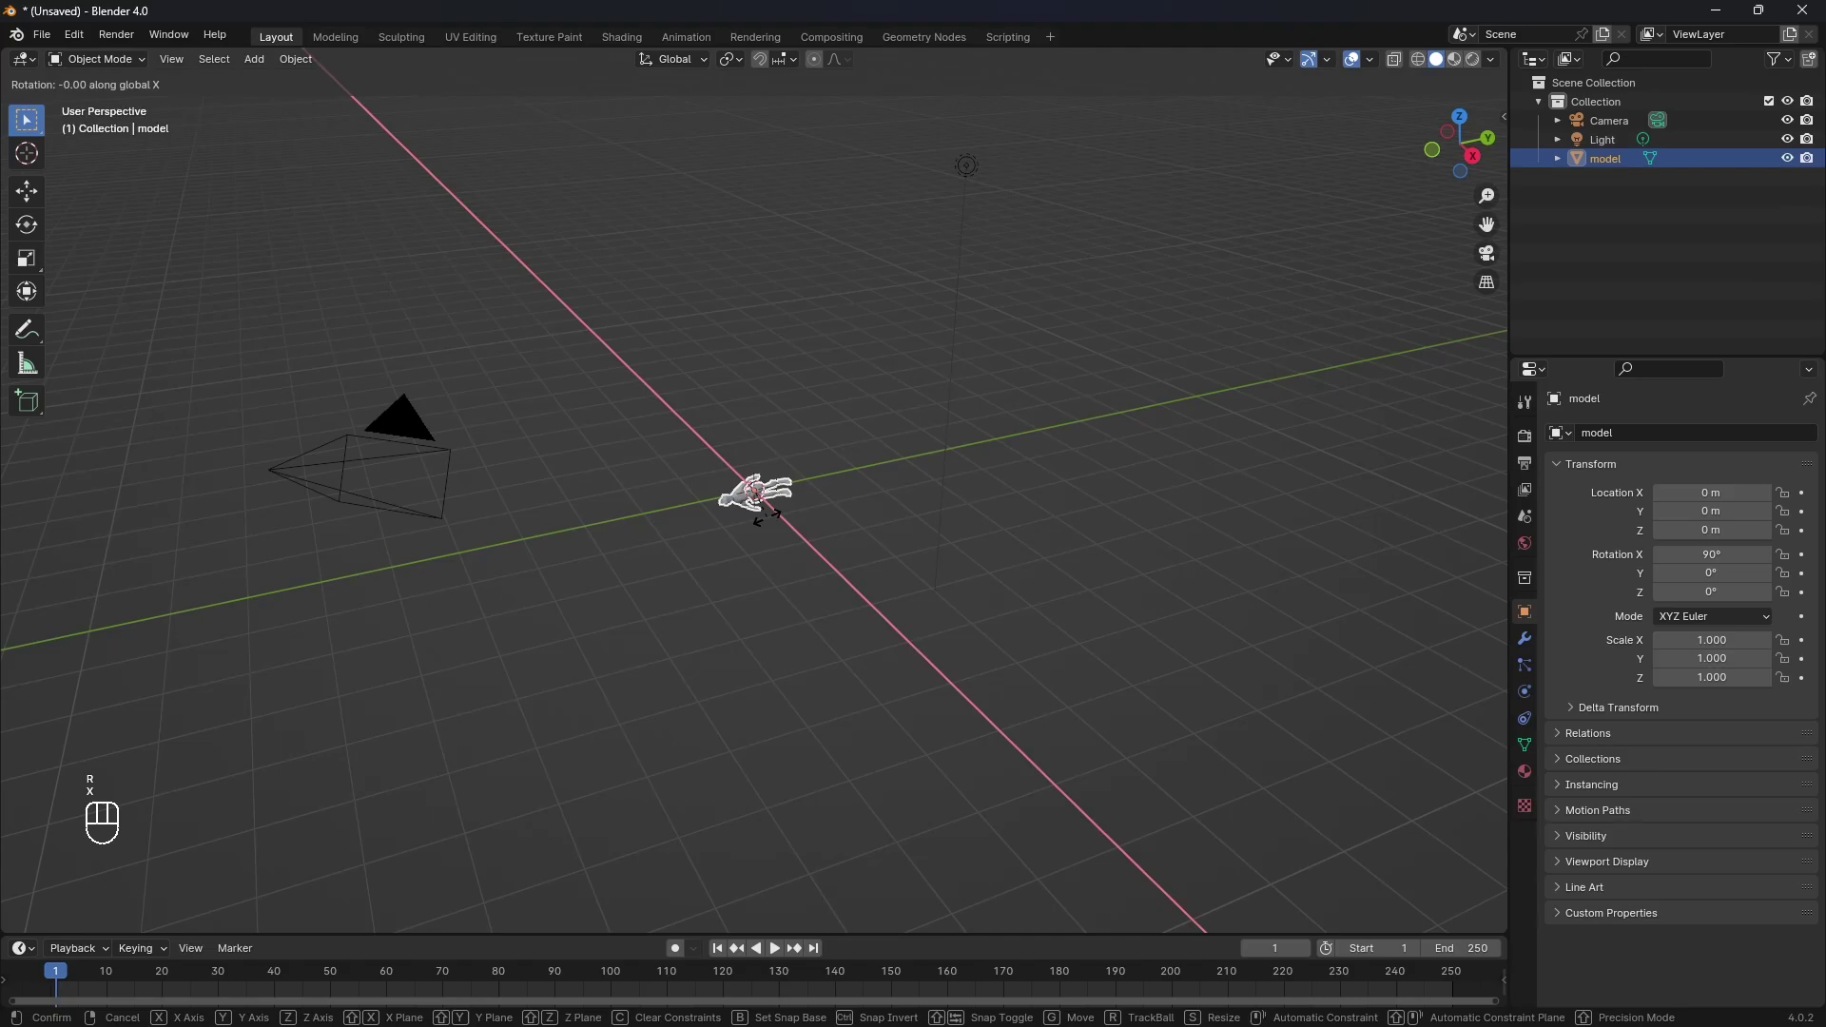
{"action": "key", "text": "KP_Subtract"}
{"action": "key", "text": "KP_9"}
{"action": "key", "text": "KP_0"}
{"action": "key", "text": "KP_Enter"}
Raise the character along Z so its feet rest on the ground grid
{"action": "key", "text": "g"}
{"action": "key", "text": "z"}
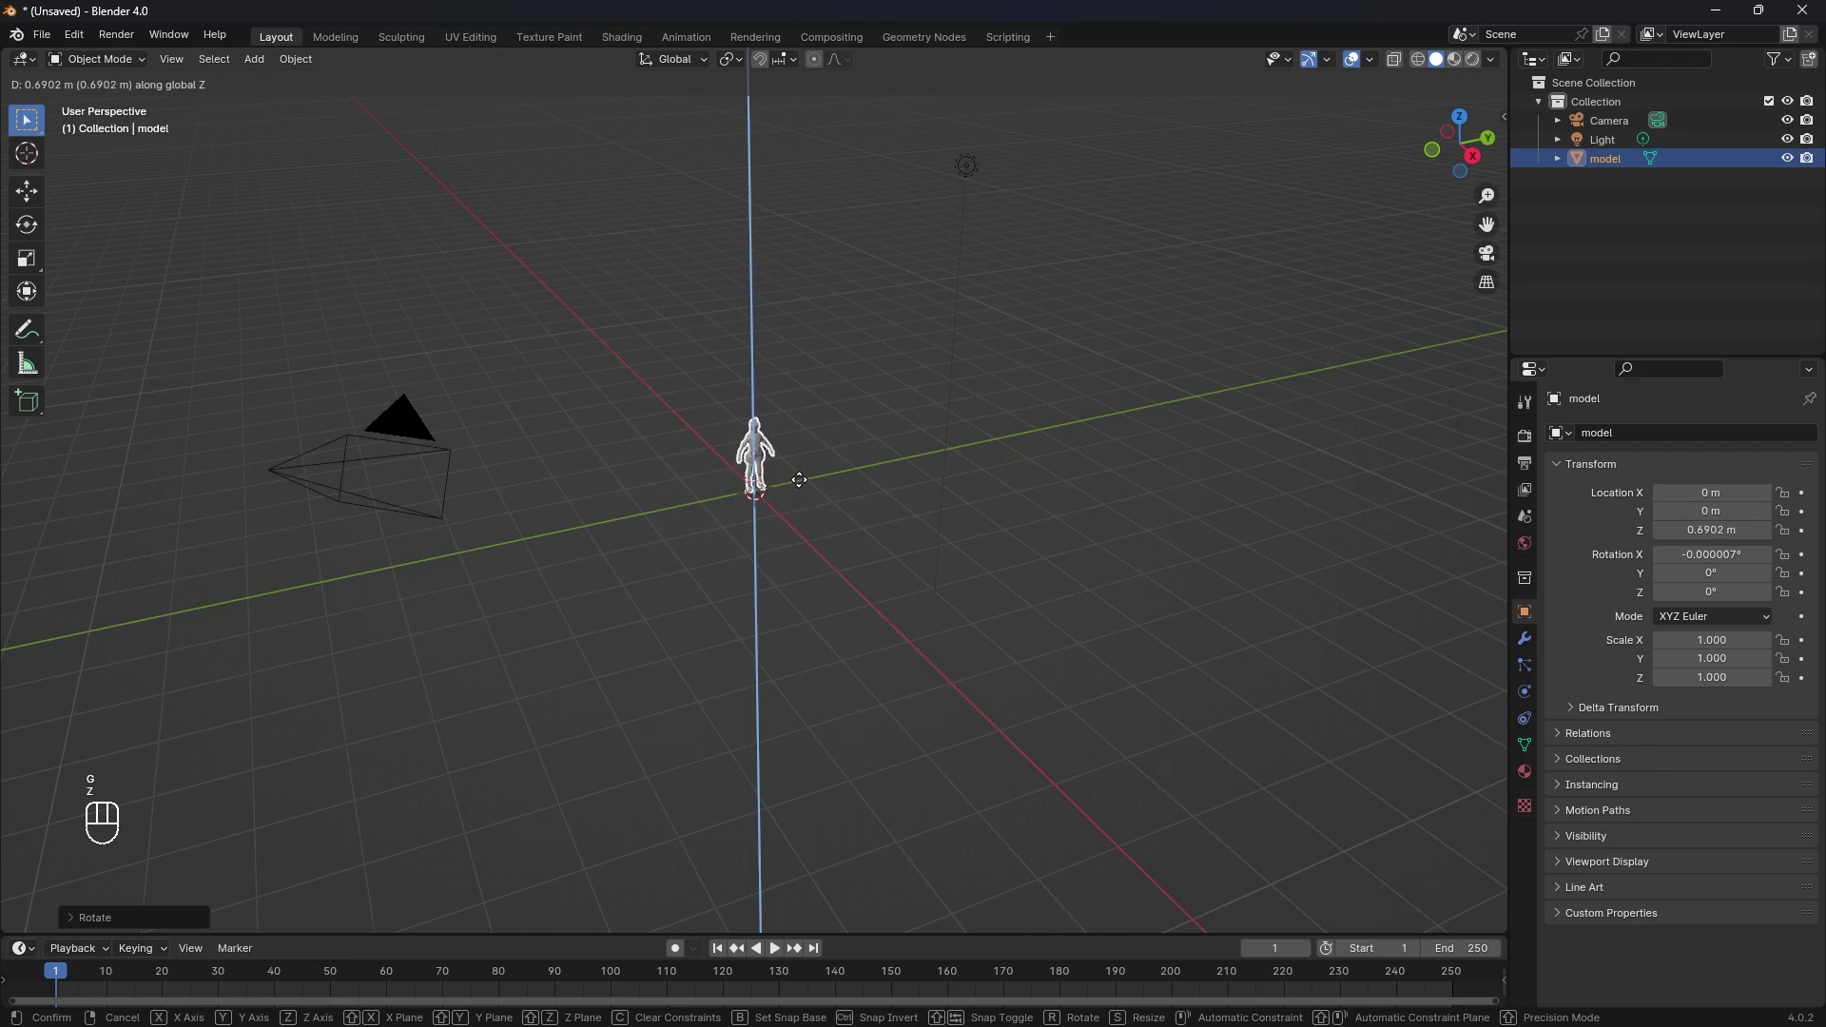
{"action": "left_click_drag", "start_coordinate": [812, 482], "coordinate": [830, 543]}
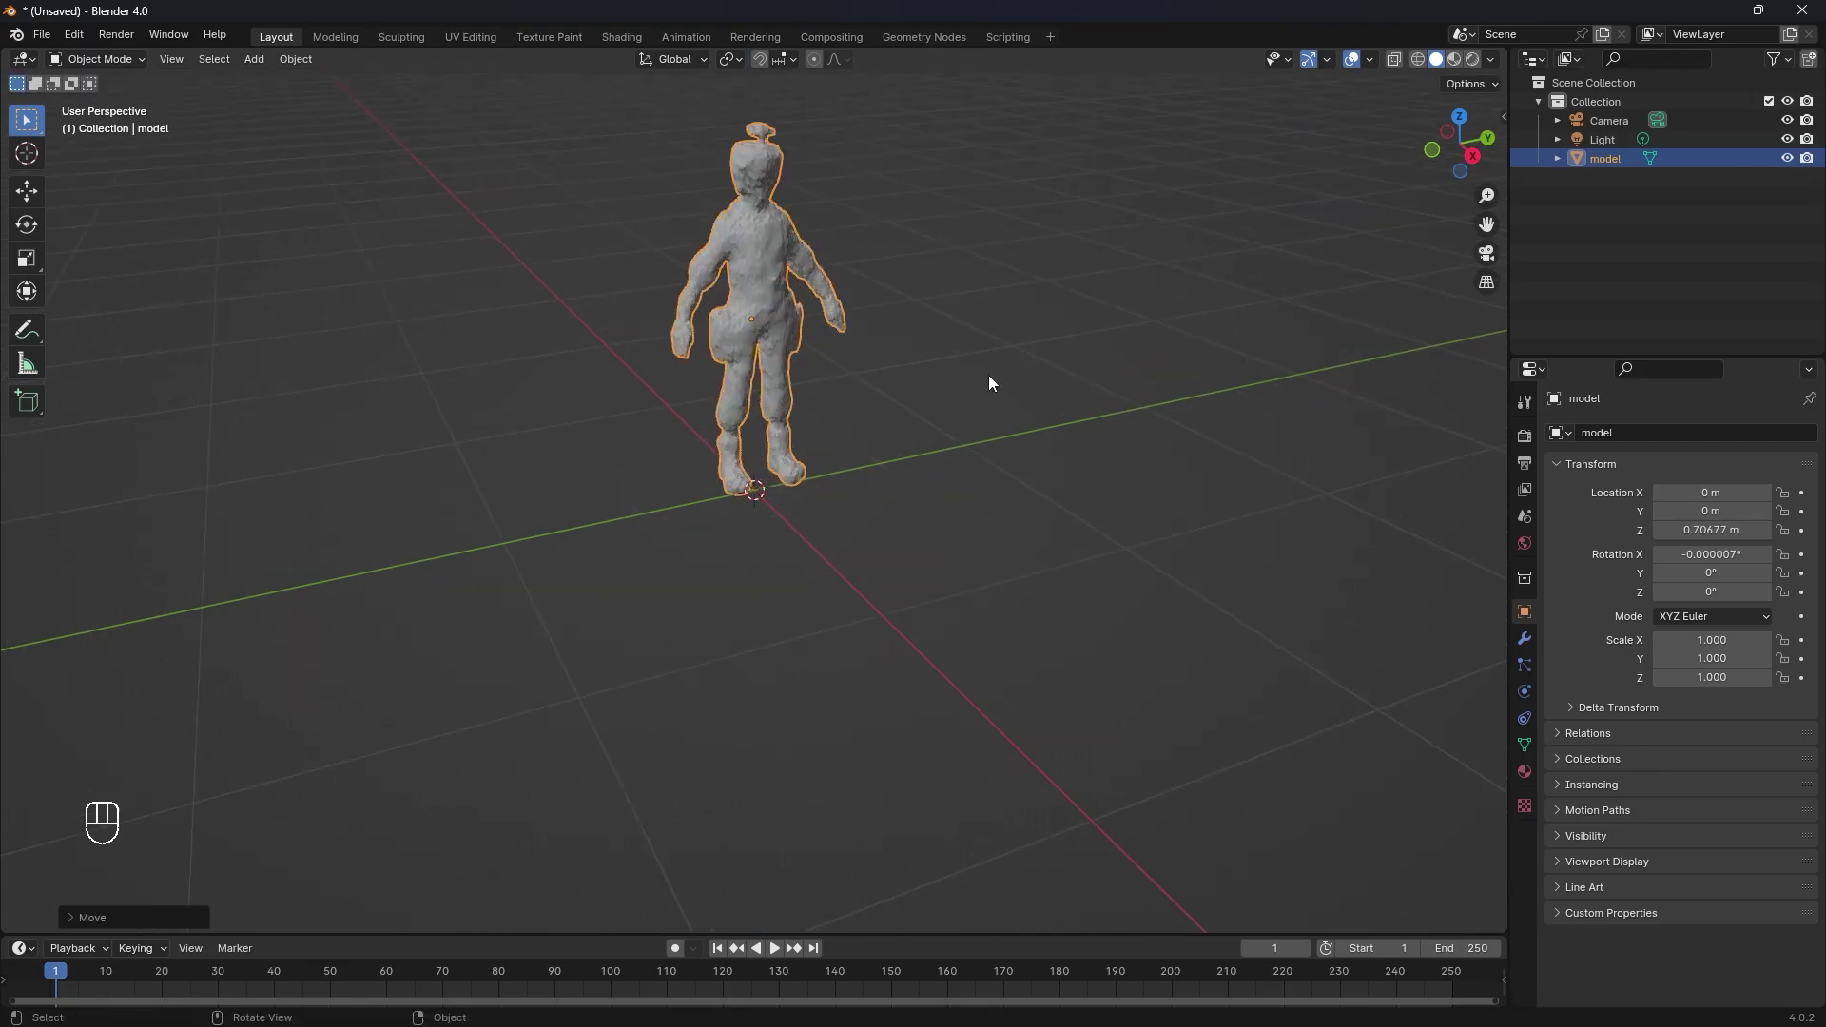
{"action": "left_click_drag", "start_coordinate": [970, 505], "coordinate": [908, 630]}
{"action": "left_click_drag", "start_coordinate": [869, 672], "coordinate": [823, 591]}
{"action": "left_click_drag", "start_coordinate": [851, 535], "coordinate": [975, 670]}
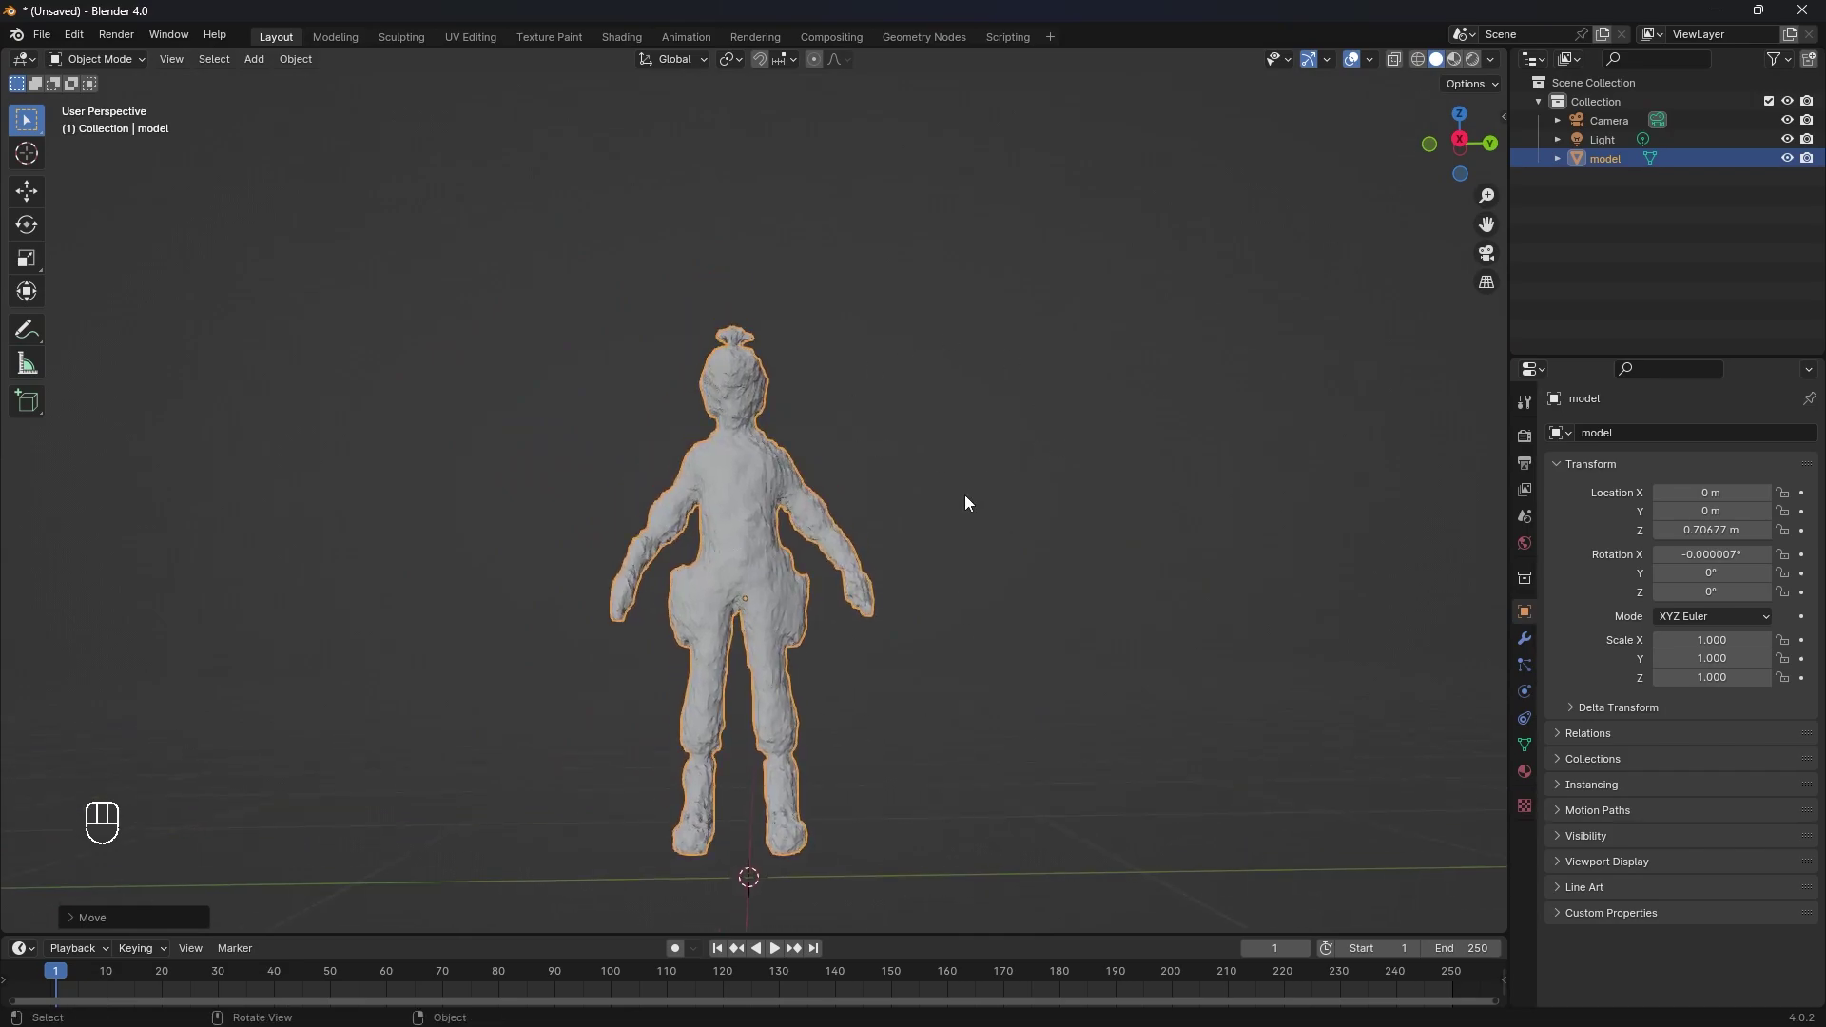
{"action": "middle_click", "coordinate": [771, 512]}
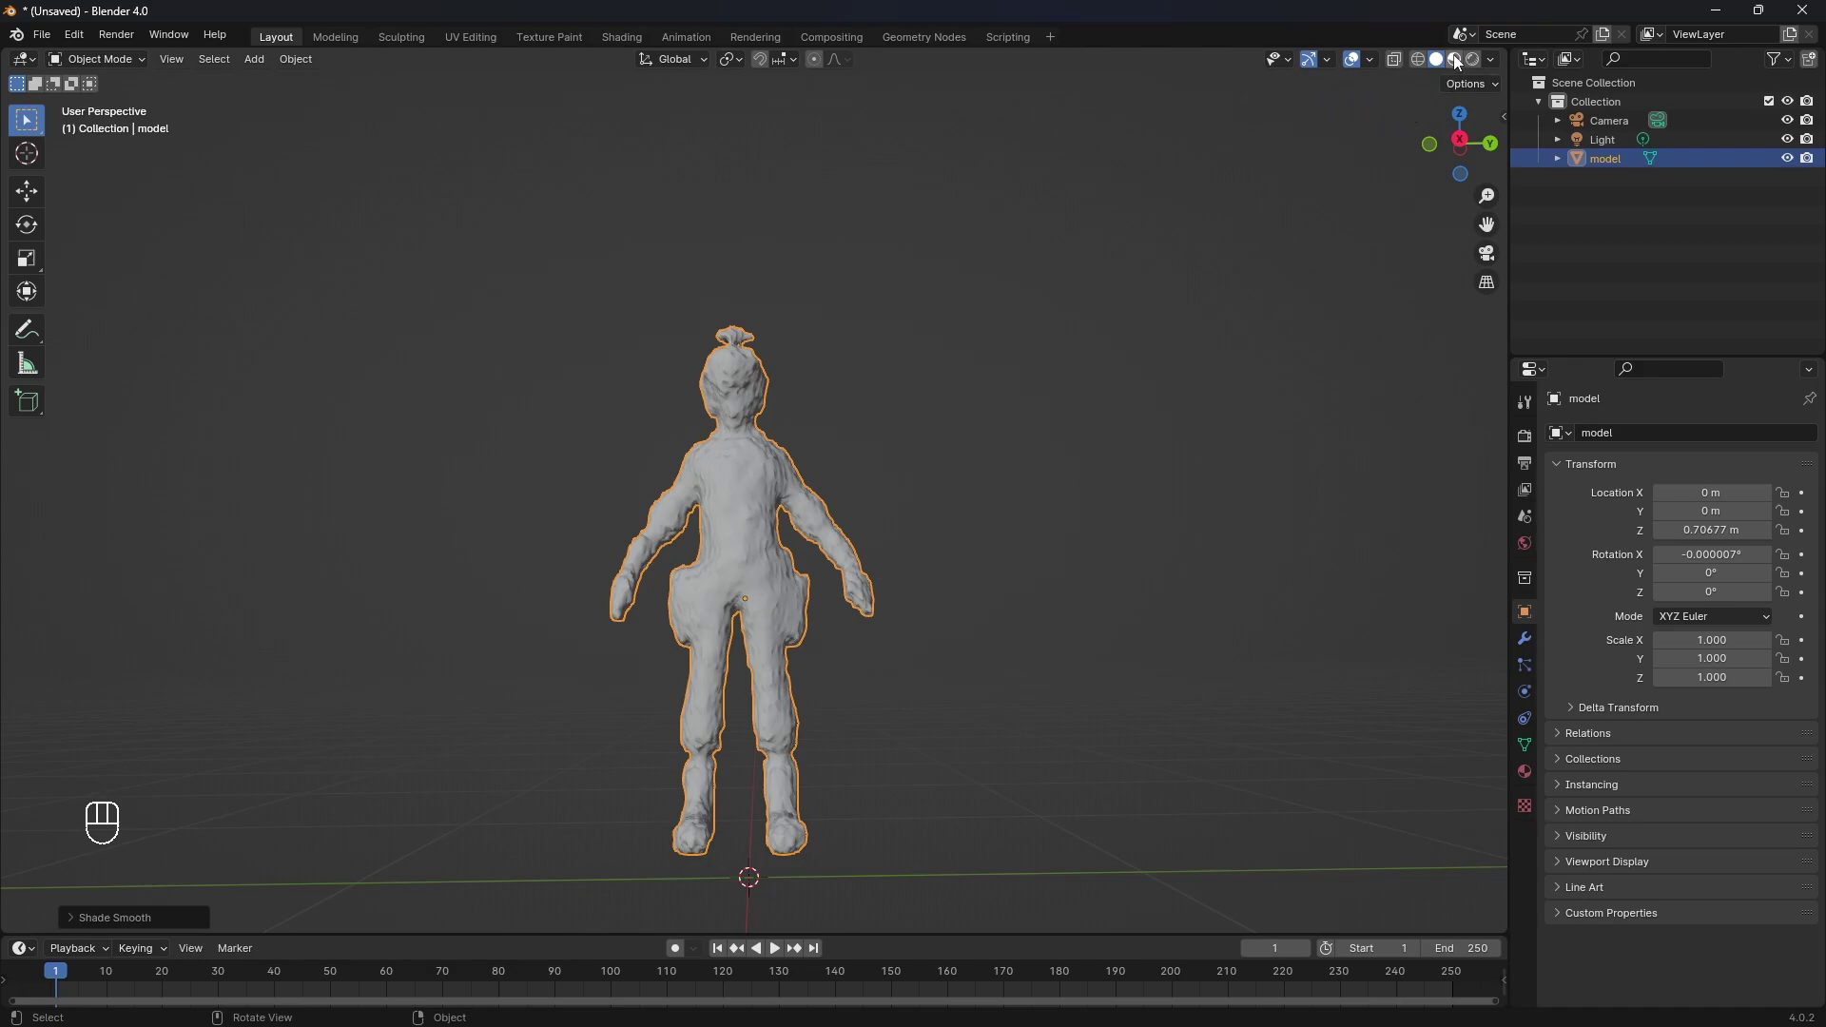
Show the character in Material Preview shading with its colour texture, then deselect it
{"action": "left_click", "coordinate": [1465, 62]}
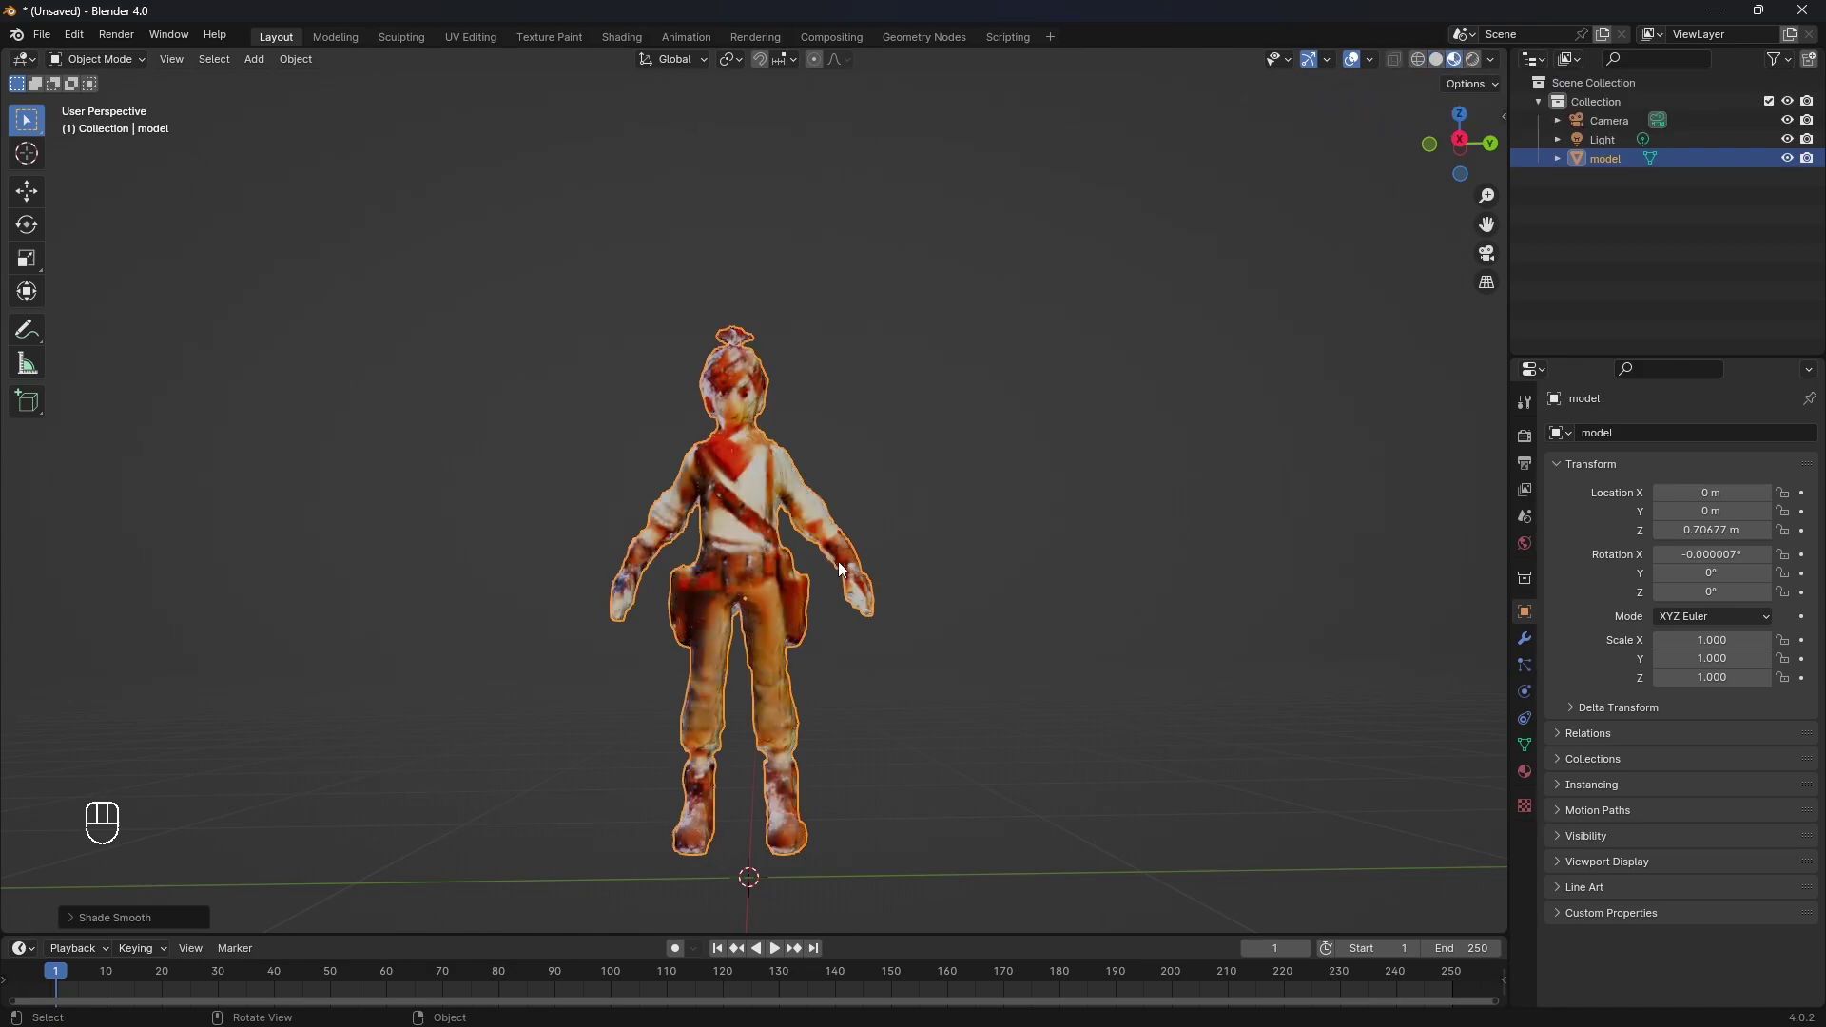
{"action": "left_click_drag", "start_coordinate": [711, 658], "coordinate": [1190, 670]}
{"action": "left_click_drag", "start_coordinate": [728, 700], "coordinate": [1116, 695]}
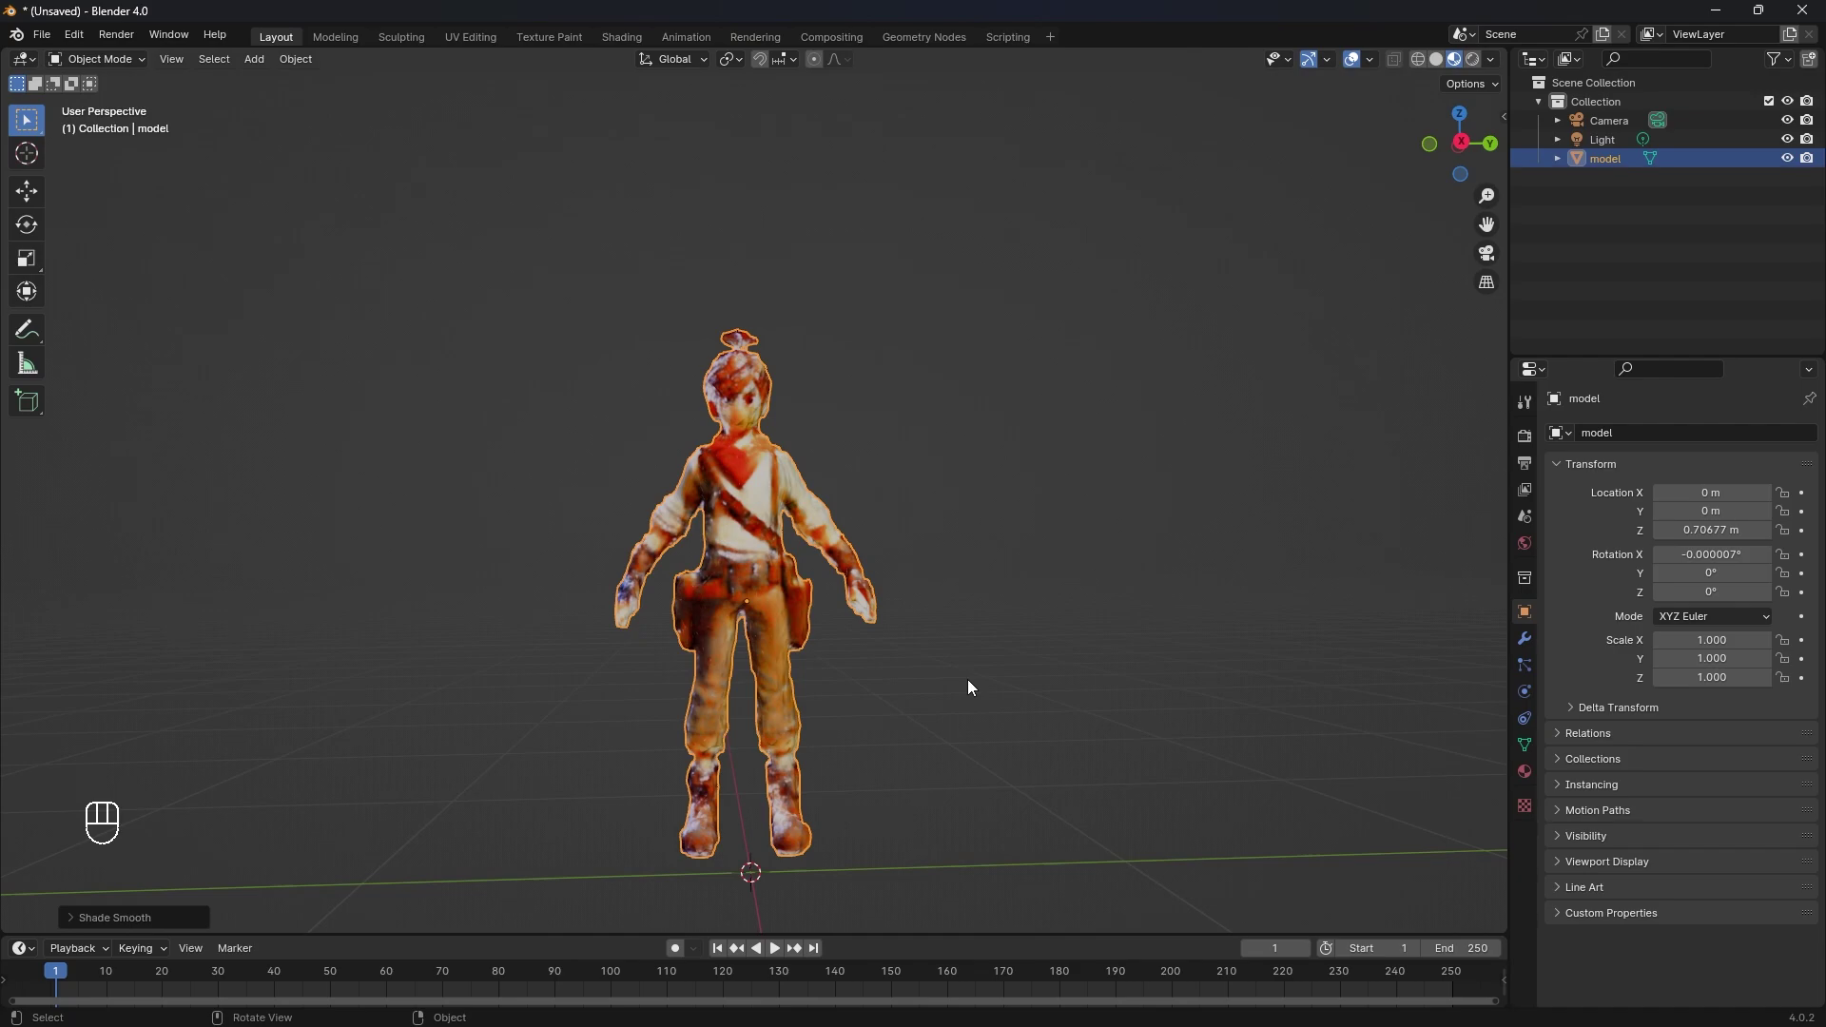
{"action": "left_click", "coordinate": [979, 685]}
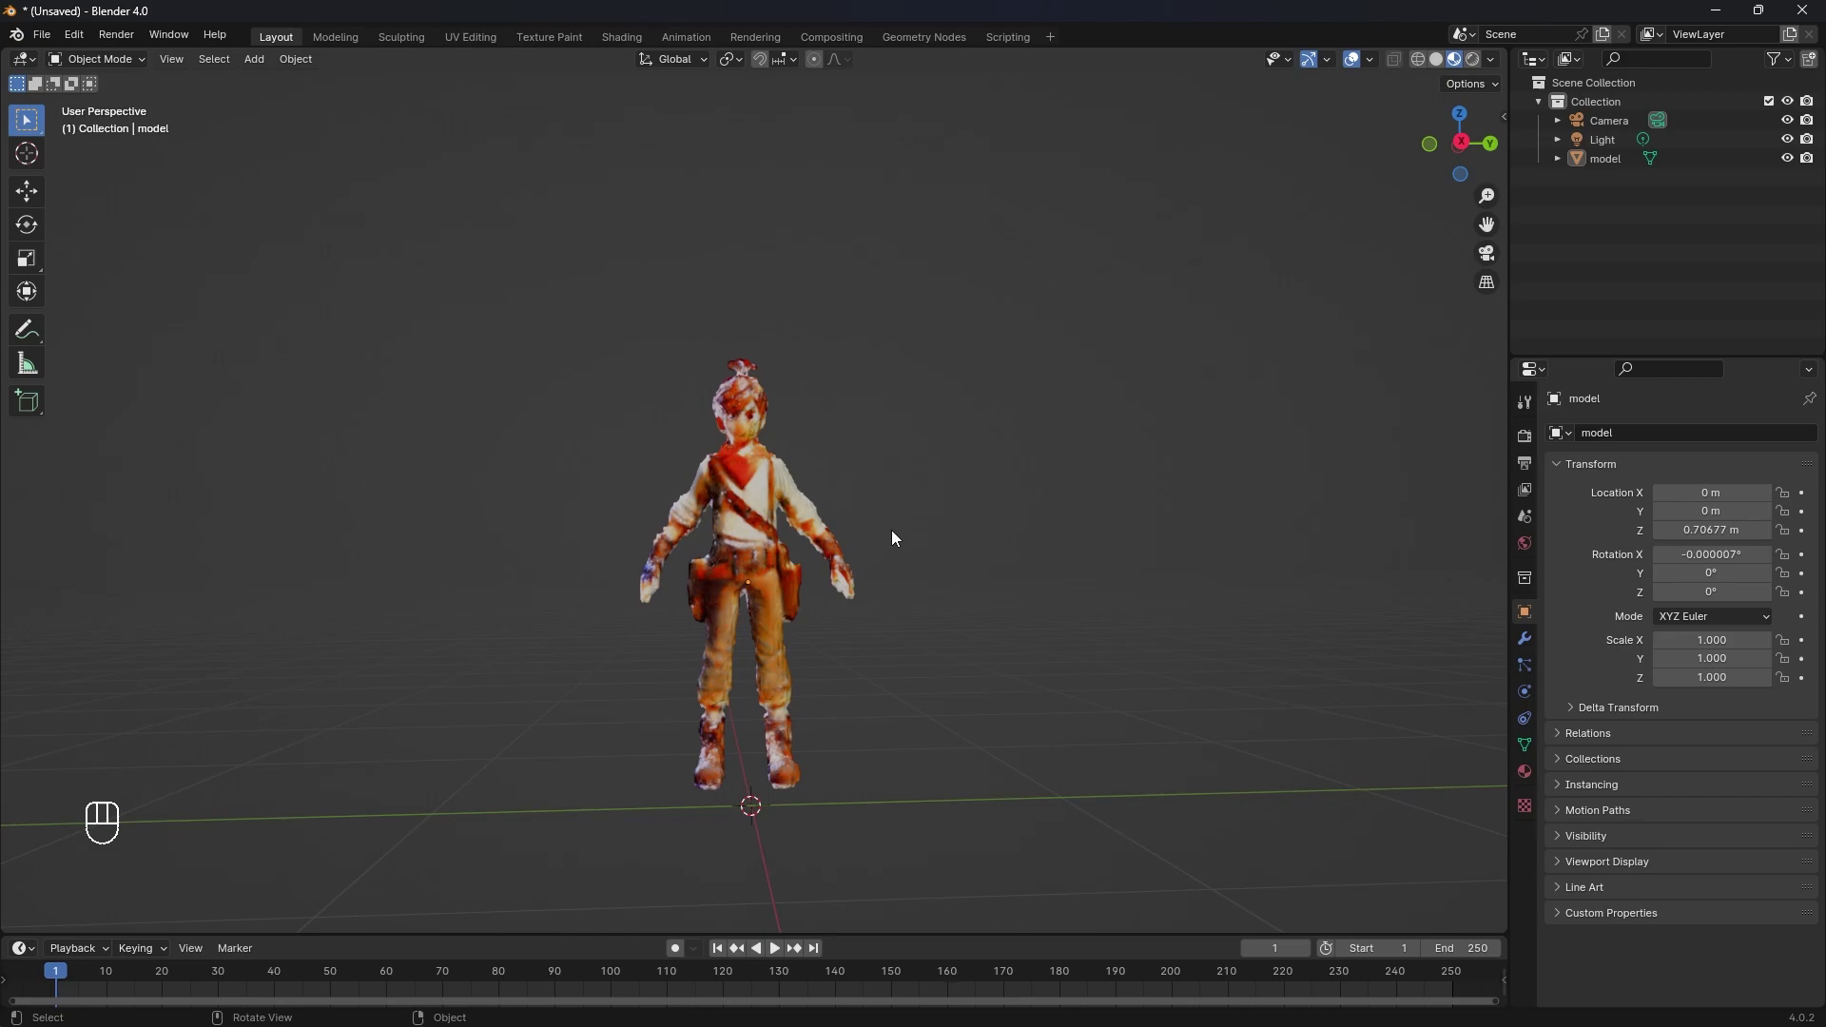
Add the front-and-back character sheet as a reference image behind the model
{"action": "left_click", "coordinate": [948, 564]}
{"action": "key", "text": "shift+a"}
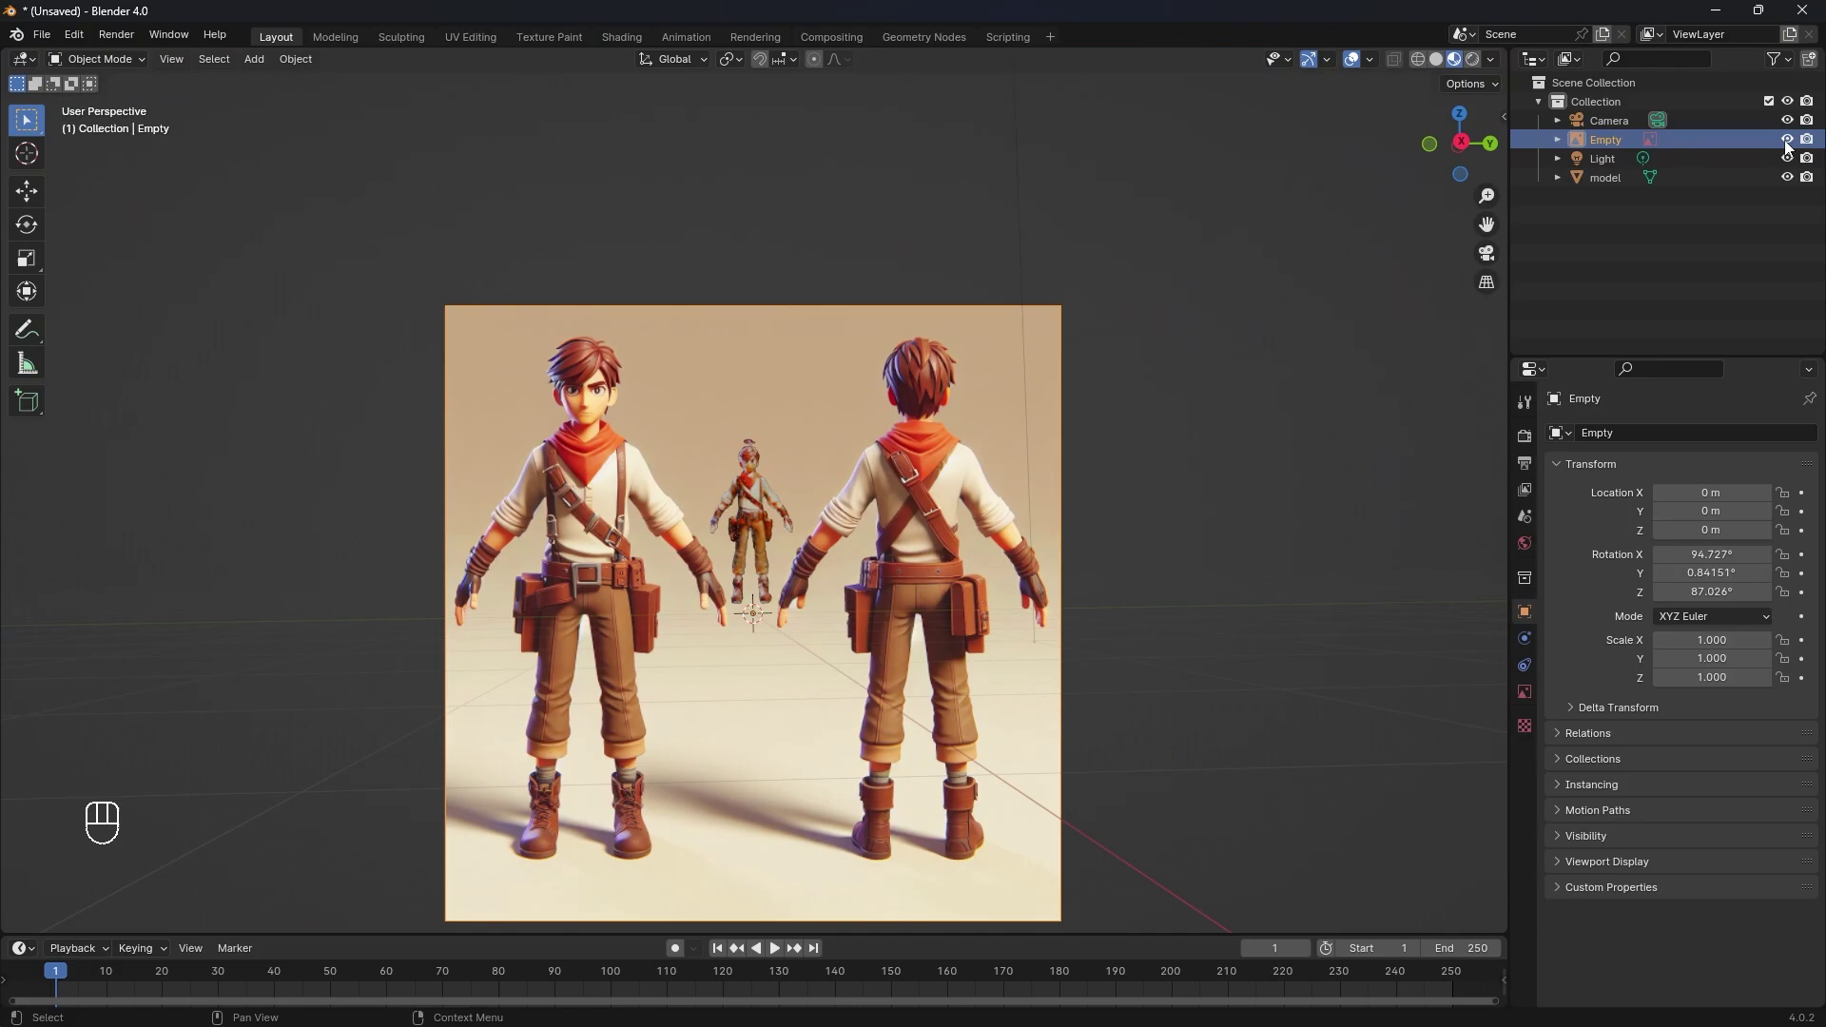
Switch to Sculpting and soften the character's lumpy surface with a Smooth mesh filter
{"action": "left_click", "coordinate": [1796, 146]}
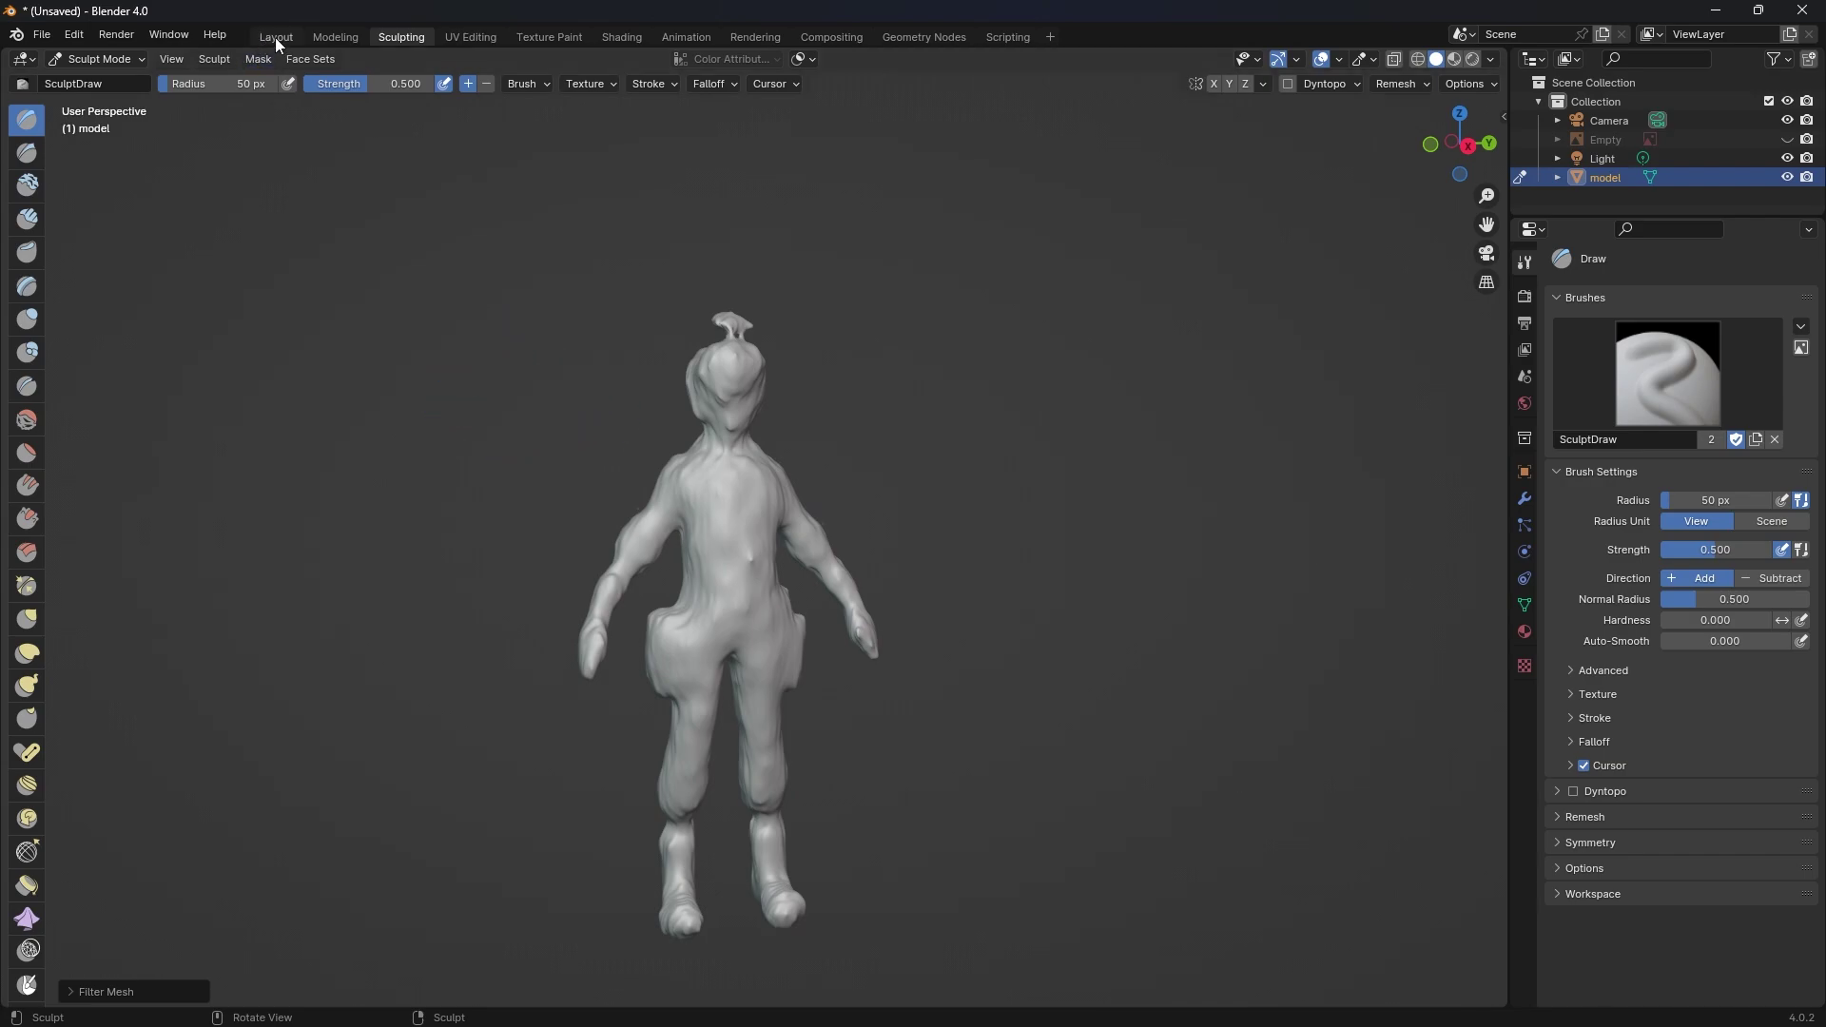
Add a Decimate modifier at ratio 0.2 (about 12,570 faces) and apply it to the mesh
{"action": "left_click_drag", "start_coordinate": [281, 41], "coordinate": [449, 334]}
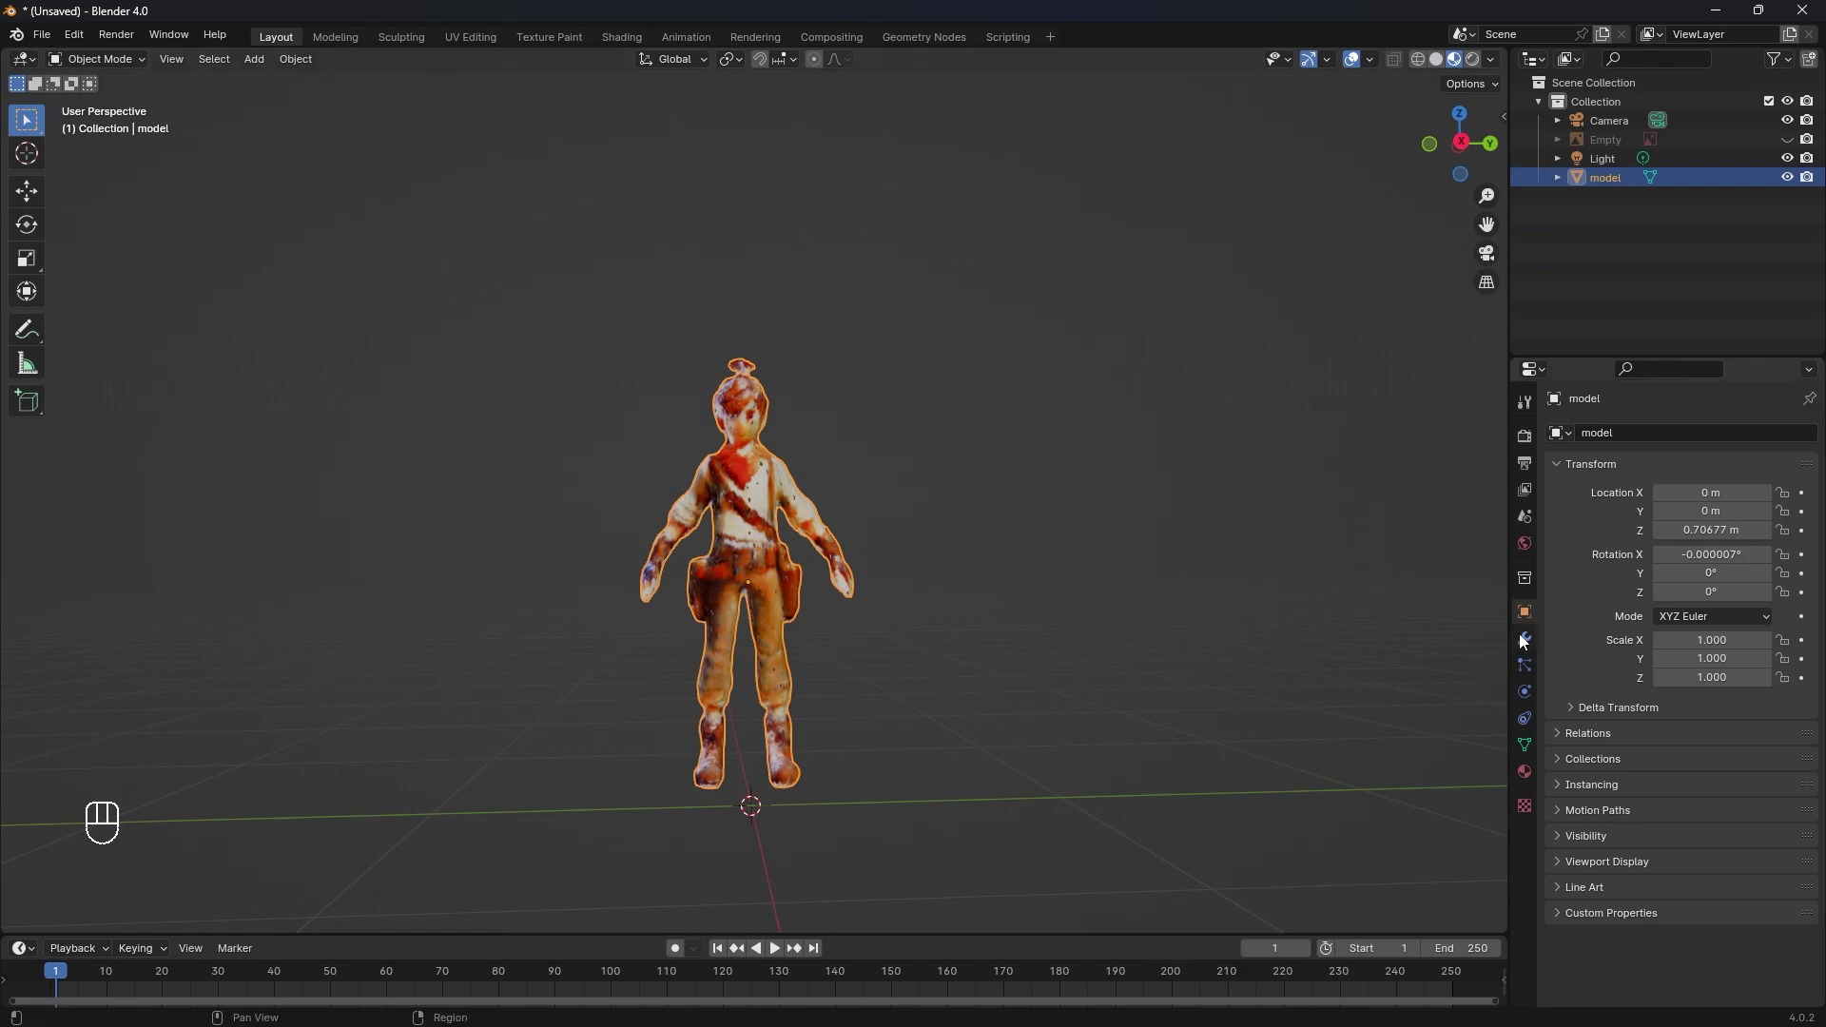
{"action": "left_click_drag", "start_coordinate": [1692, 438], "coordinate": [1446, 579]}
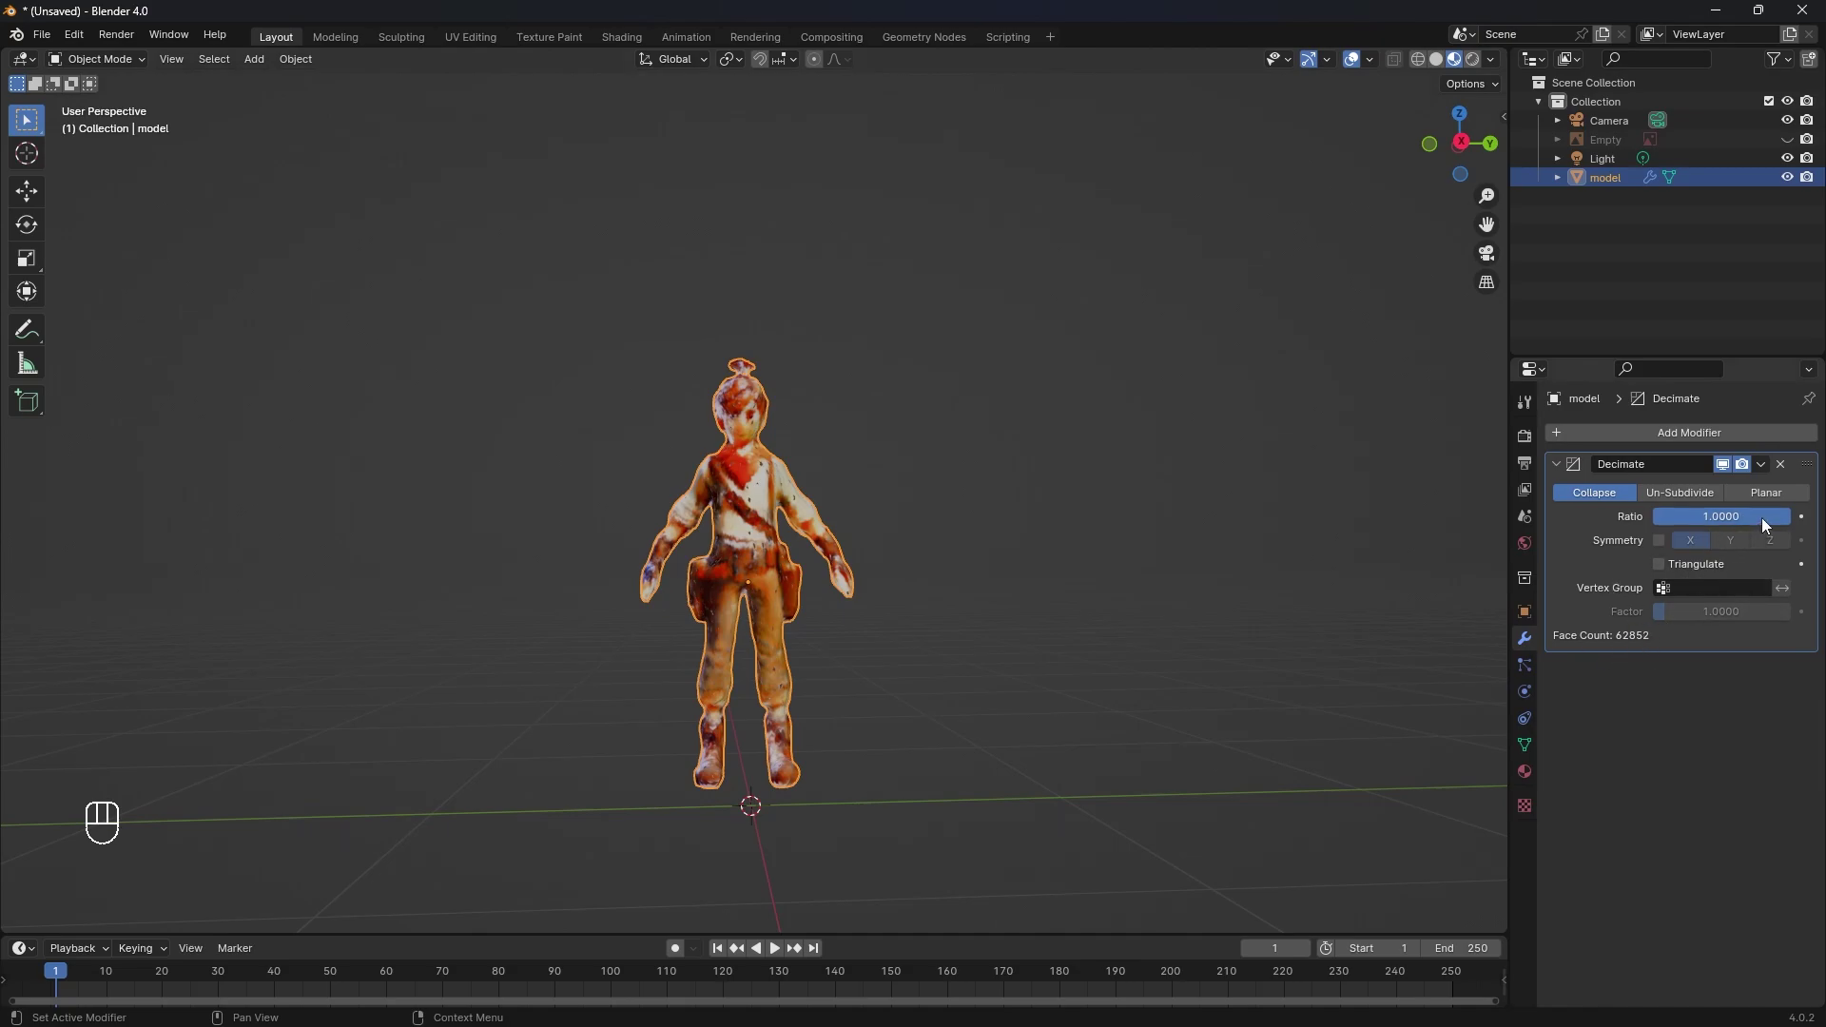
{"action": "left_click_drag", "start_coordinate": [1768, 526], "coordinate": [1696, 526]}
{"action": "left_click_drag", "start_coordinate": [1725, 571], "coordinate": [1745, 601]}
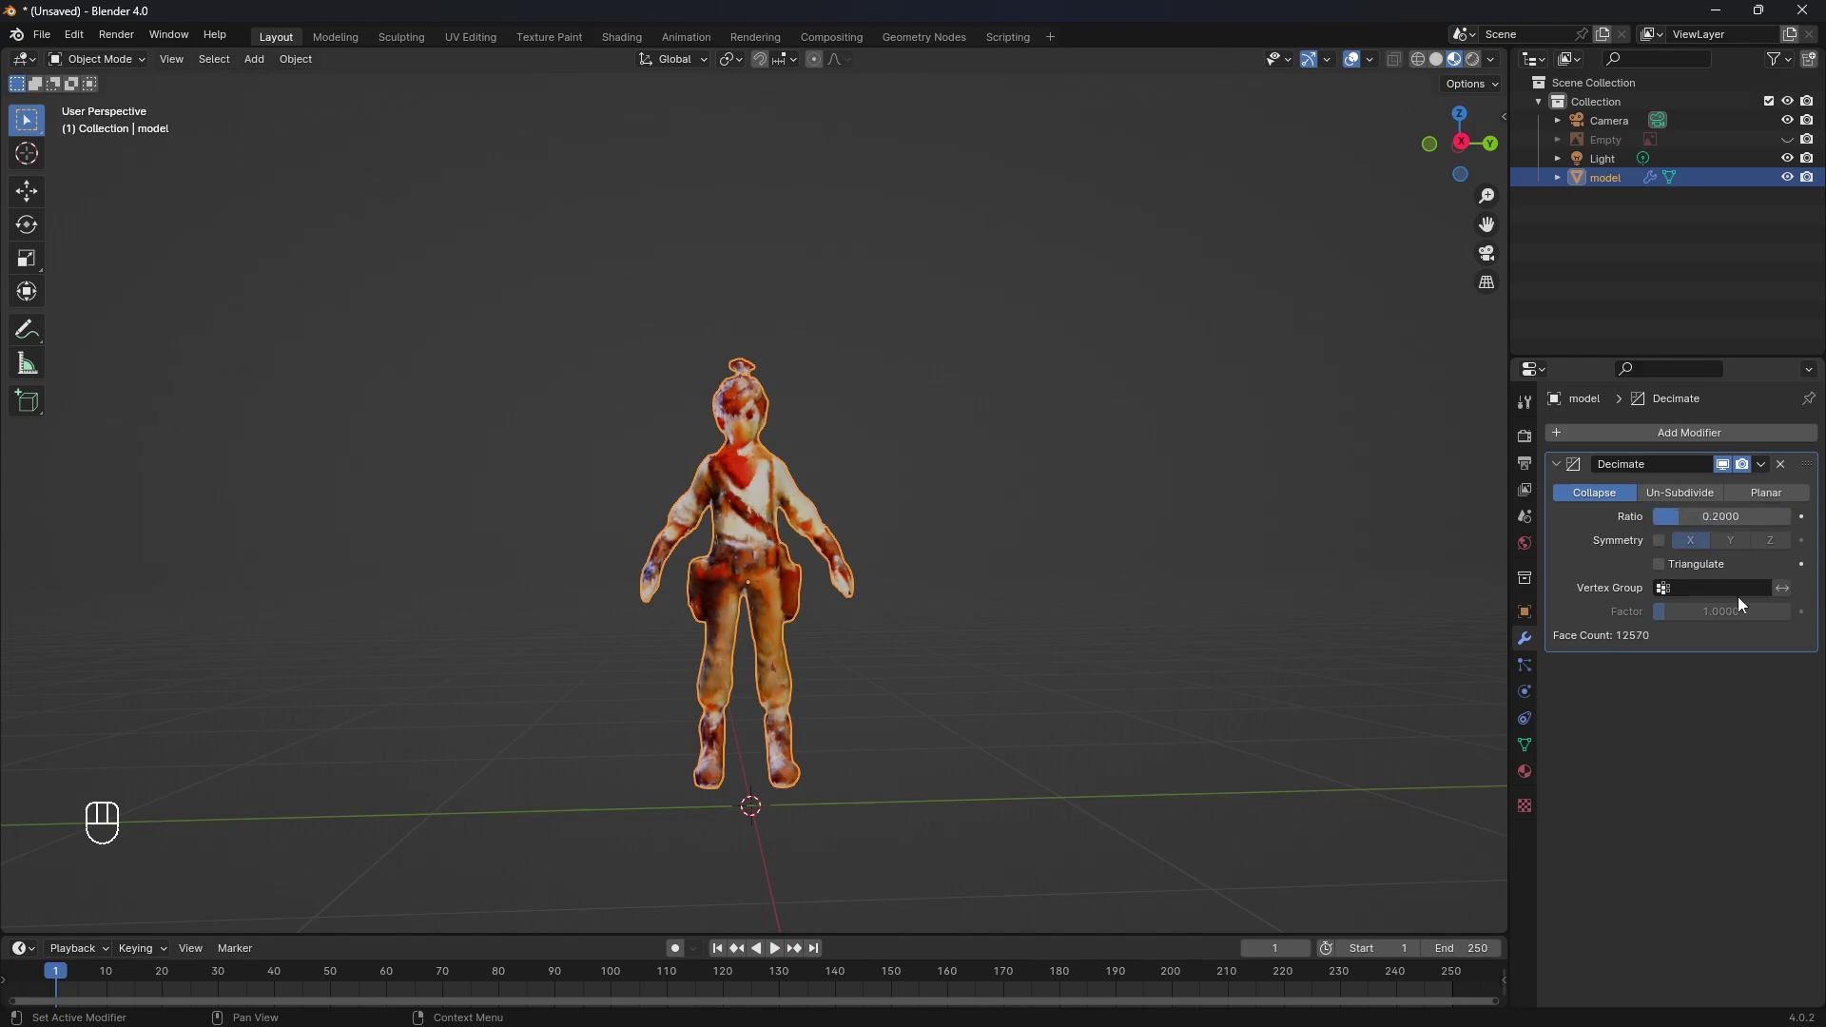
{"action": "left_click_drag", "start_coordinate": [1768, 478], "coordinate": [1715, 542]}
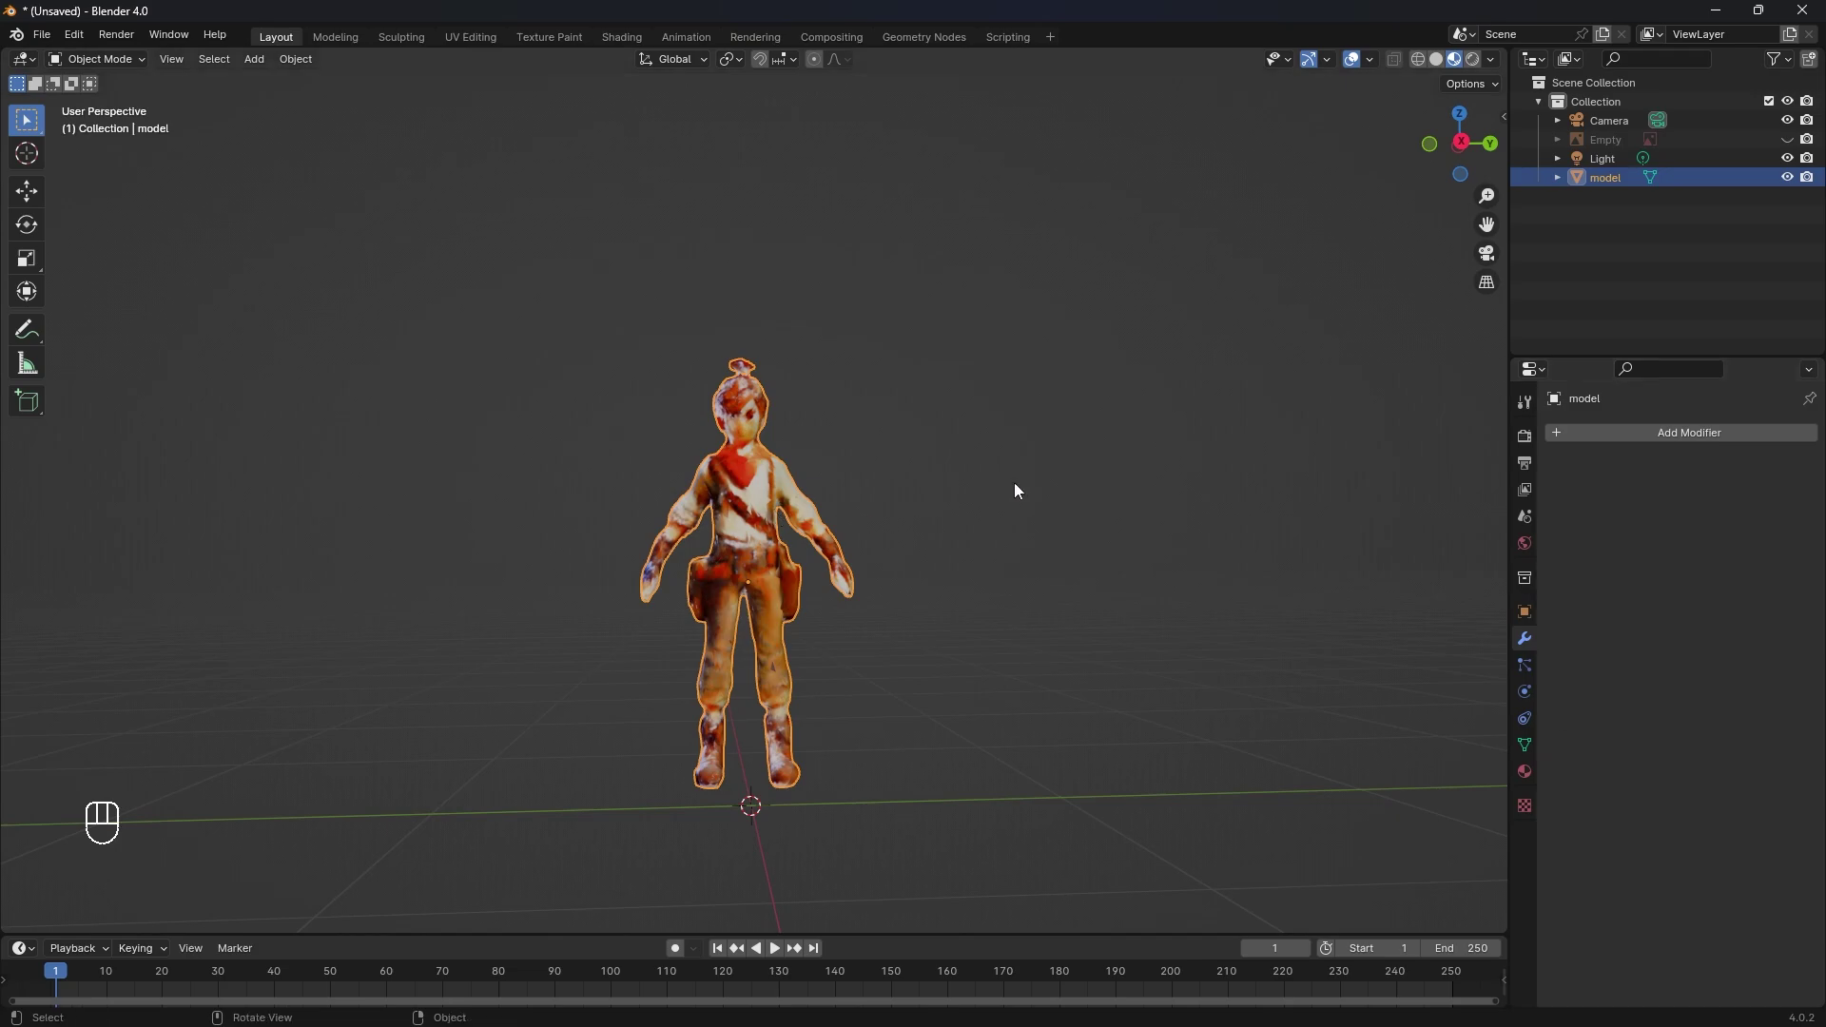
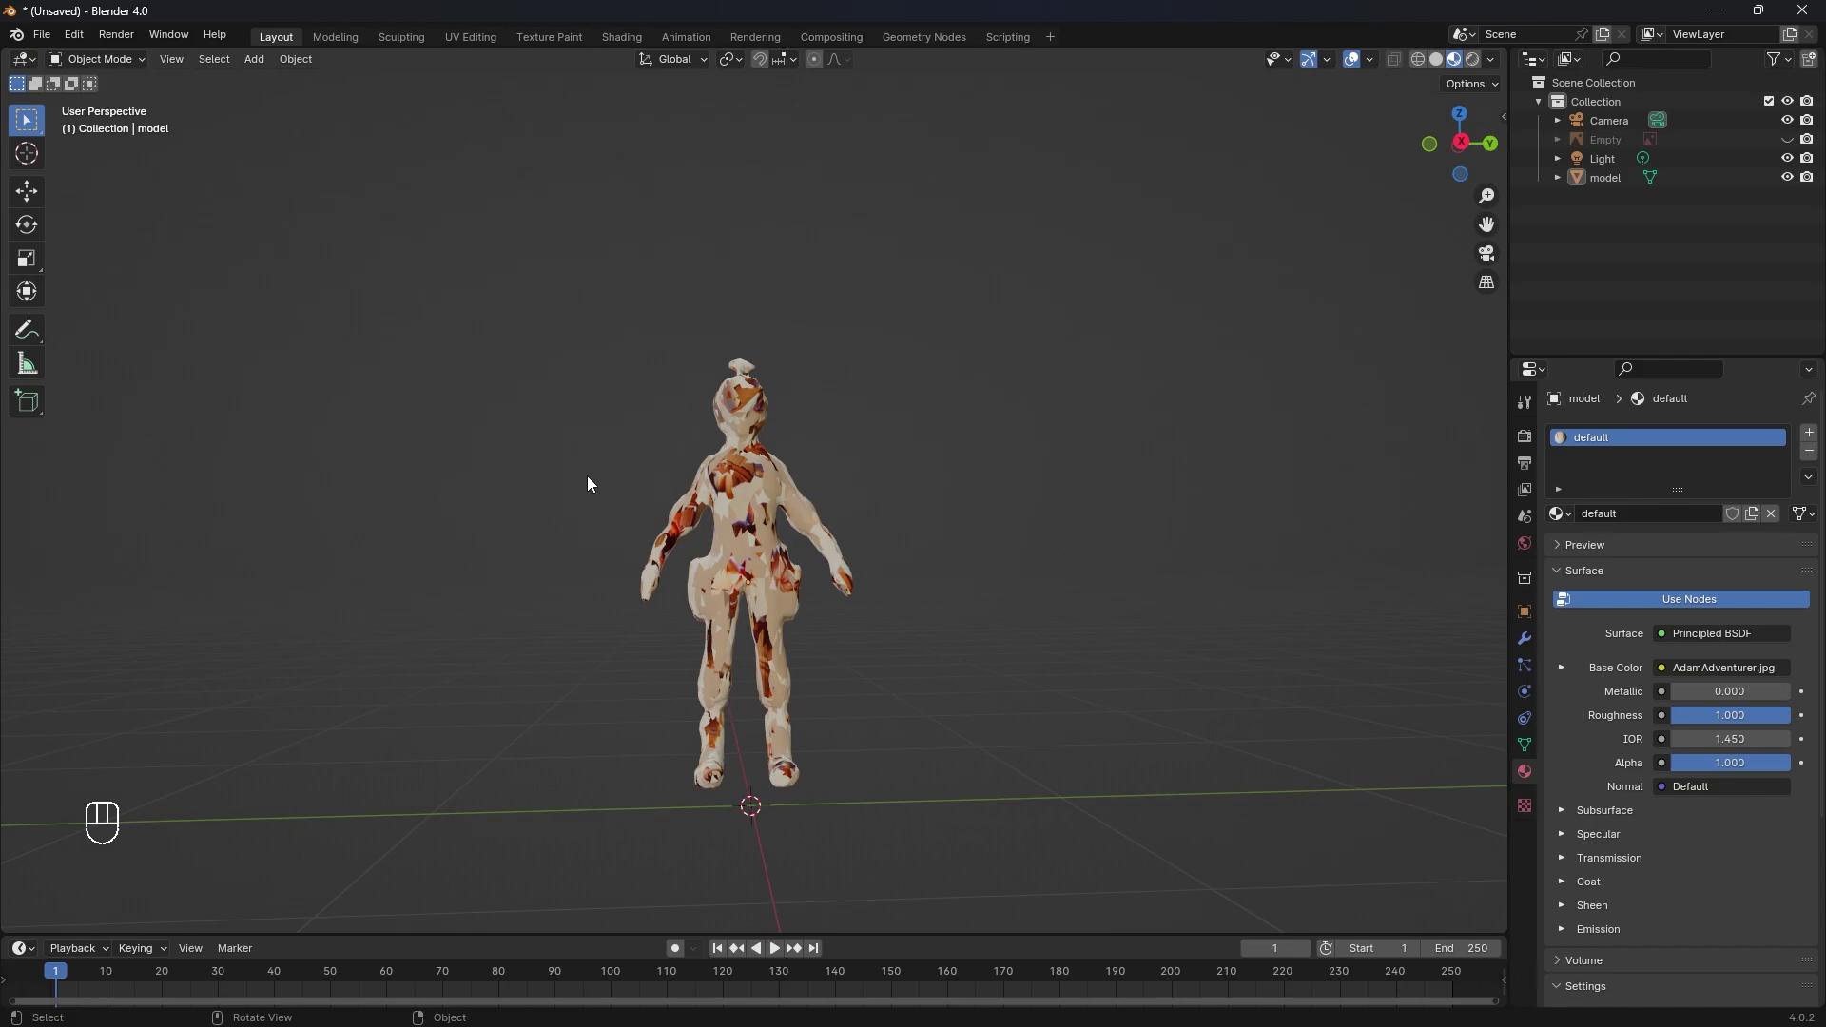
Switch to the flat front view (Numpad 1) of the character
{"action": "key", "text": "KP_1"}
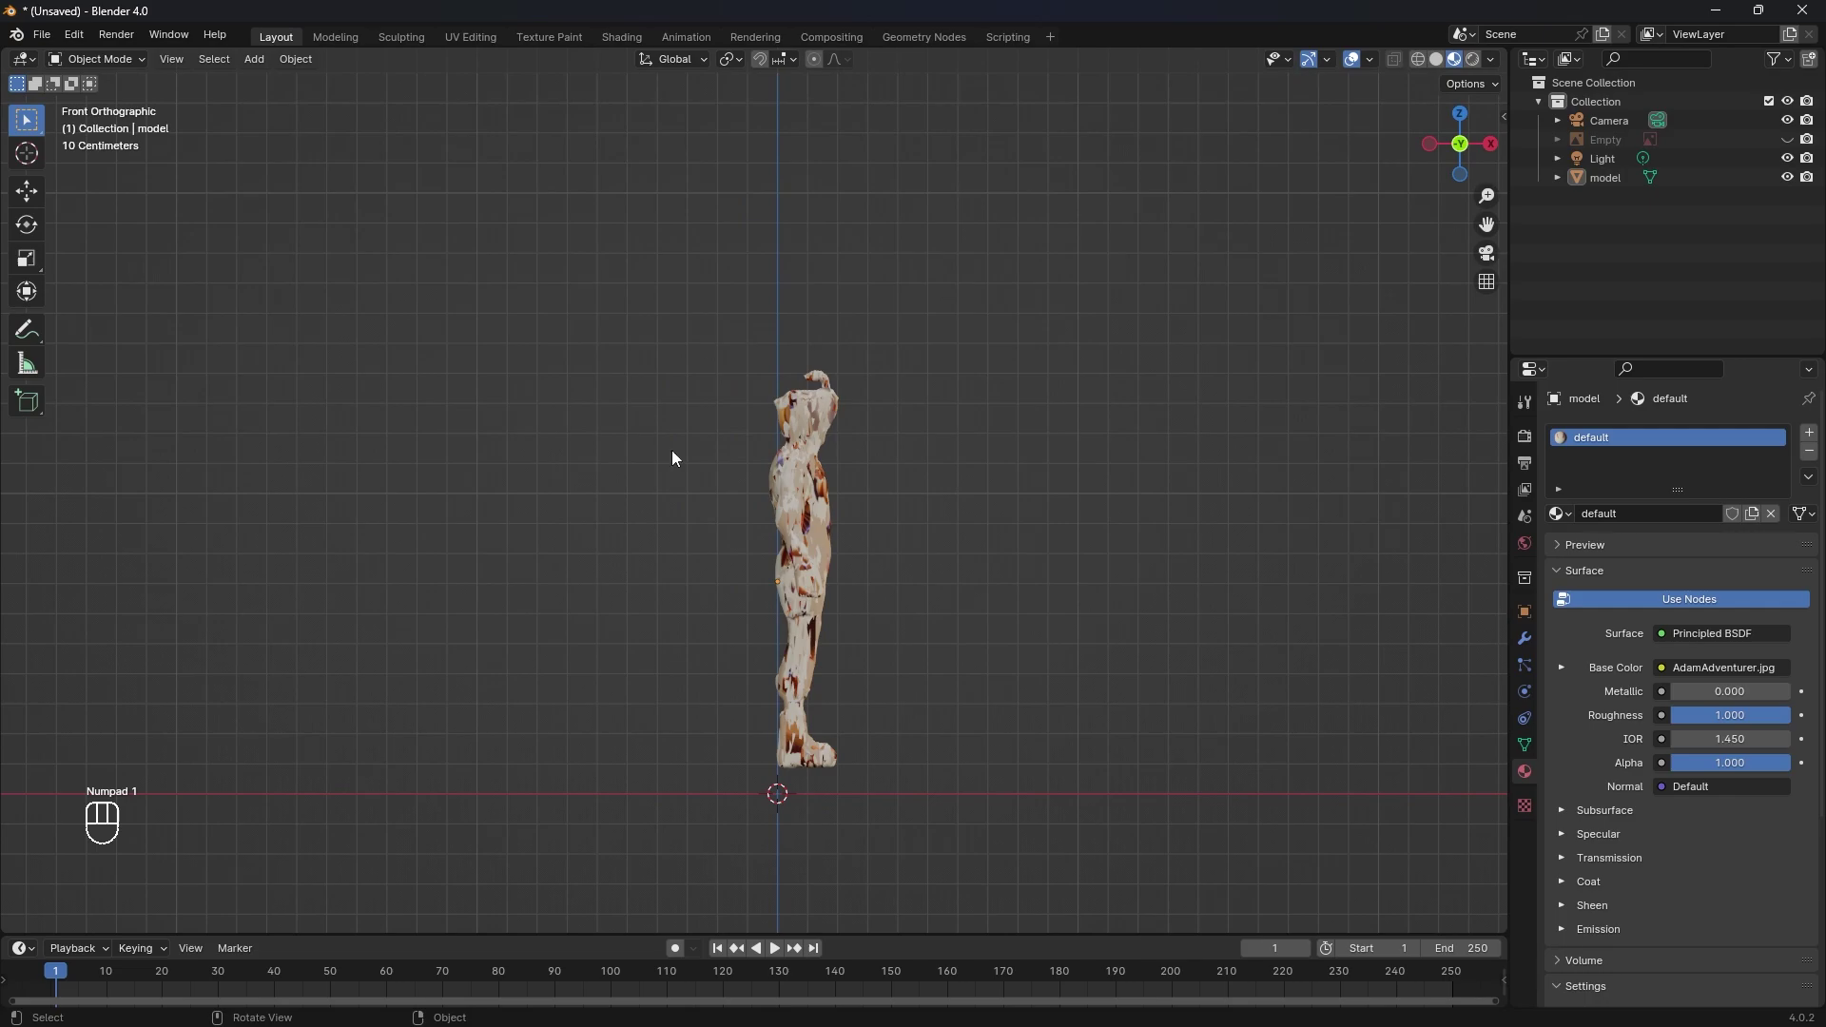
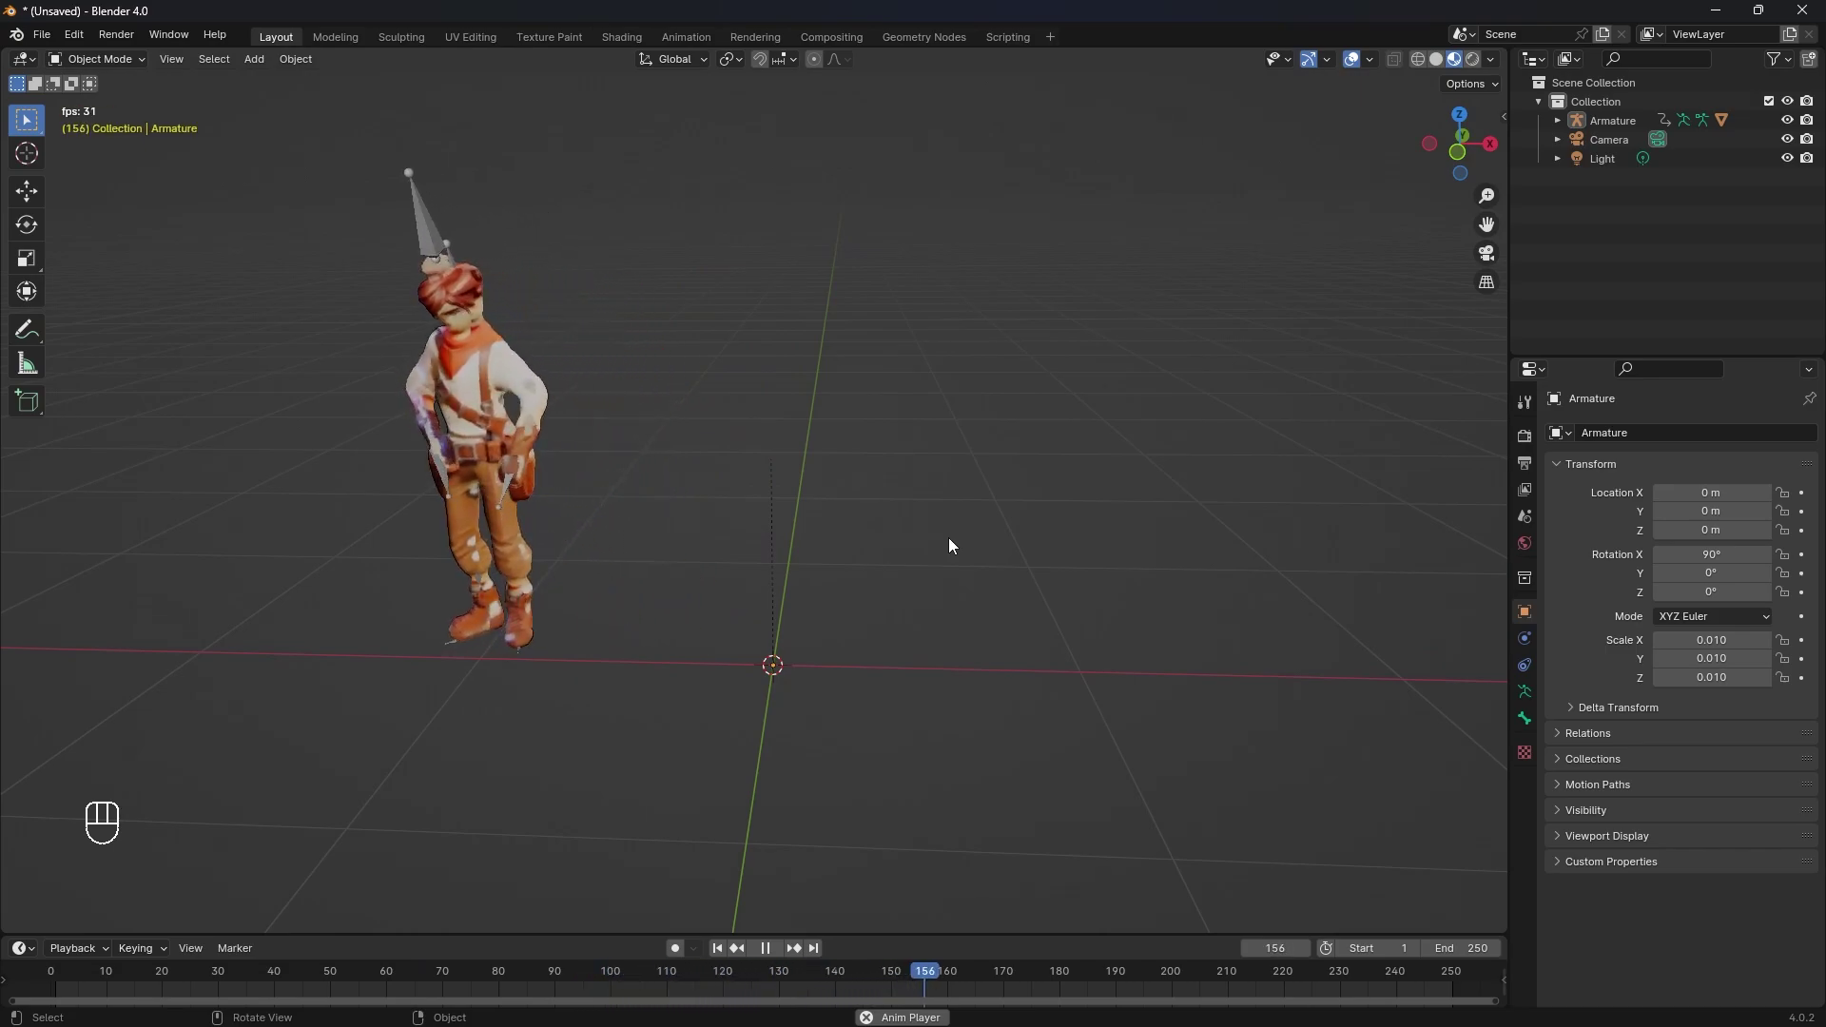
Stop playback, look through the camera and fly it in toward the character
{"action": "key", "text": "space"}
{"action": "left_click_drag", "start_coordinate": [989, 534], "coordinate": [853, 540]}
{"action": "key", "text": "KP_0"}
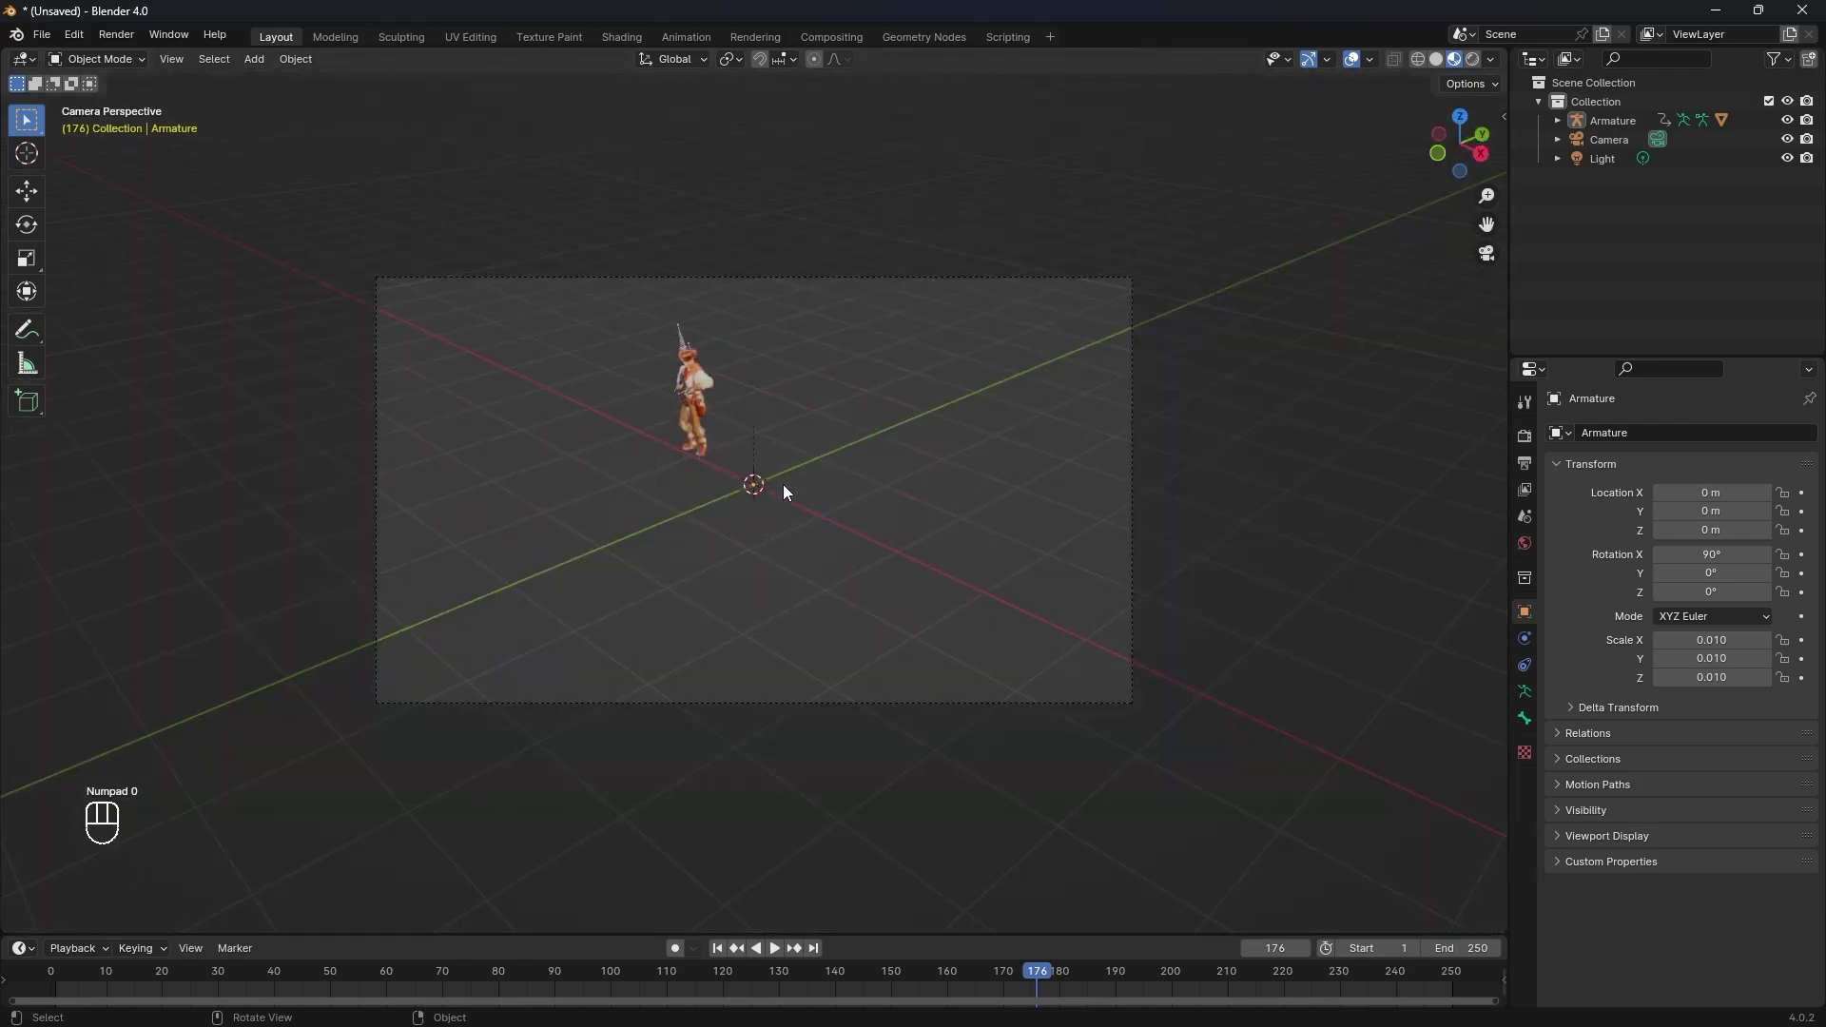
{"action": "key", "text": "shift+`"}
{"action": "key", "text": "w"}
{"action": "key", "text": "w"}
{"action": "key", "text": "w"}
{"action": "key", "text": "s"}
{"action": "key", "text": "q"}
{"action": "key", "text": "e"}
{"action": "key", "text": "q"}
{"action": "key", "text": "e"}
{"action": "key", "text": "q"}
Fine-tune the camera so the character is centred and large in frame, and keep the position
{"action": "key", "text": "e"}
{"action": "key", "text": "q"}
{"action": "key", "text": "e"}
{"action": "key", "text": "q"}
{"action": "key", "text": "s"}
{"action": "key", "text": "d"}
{"action": "key", "text": "a"}
{"action": "key", "text": "s"}
{"action": "left_click_drag", "start_coordinate": [792, 488], "coordinate": [698, 601]}
{"action": "key", "text": "shift+q"}
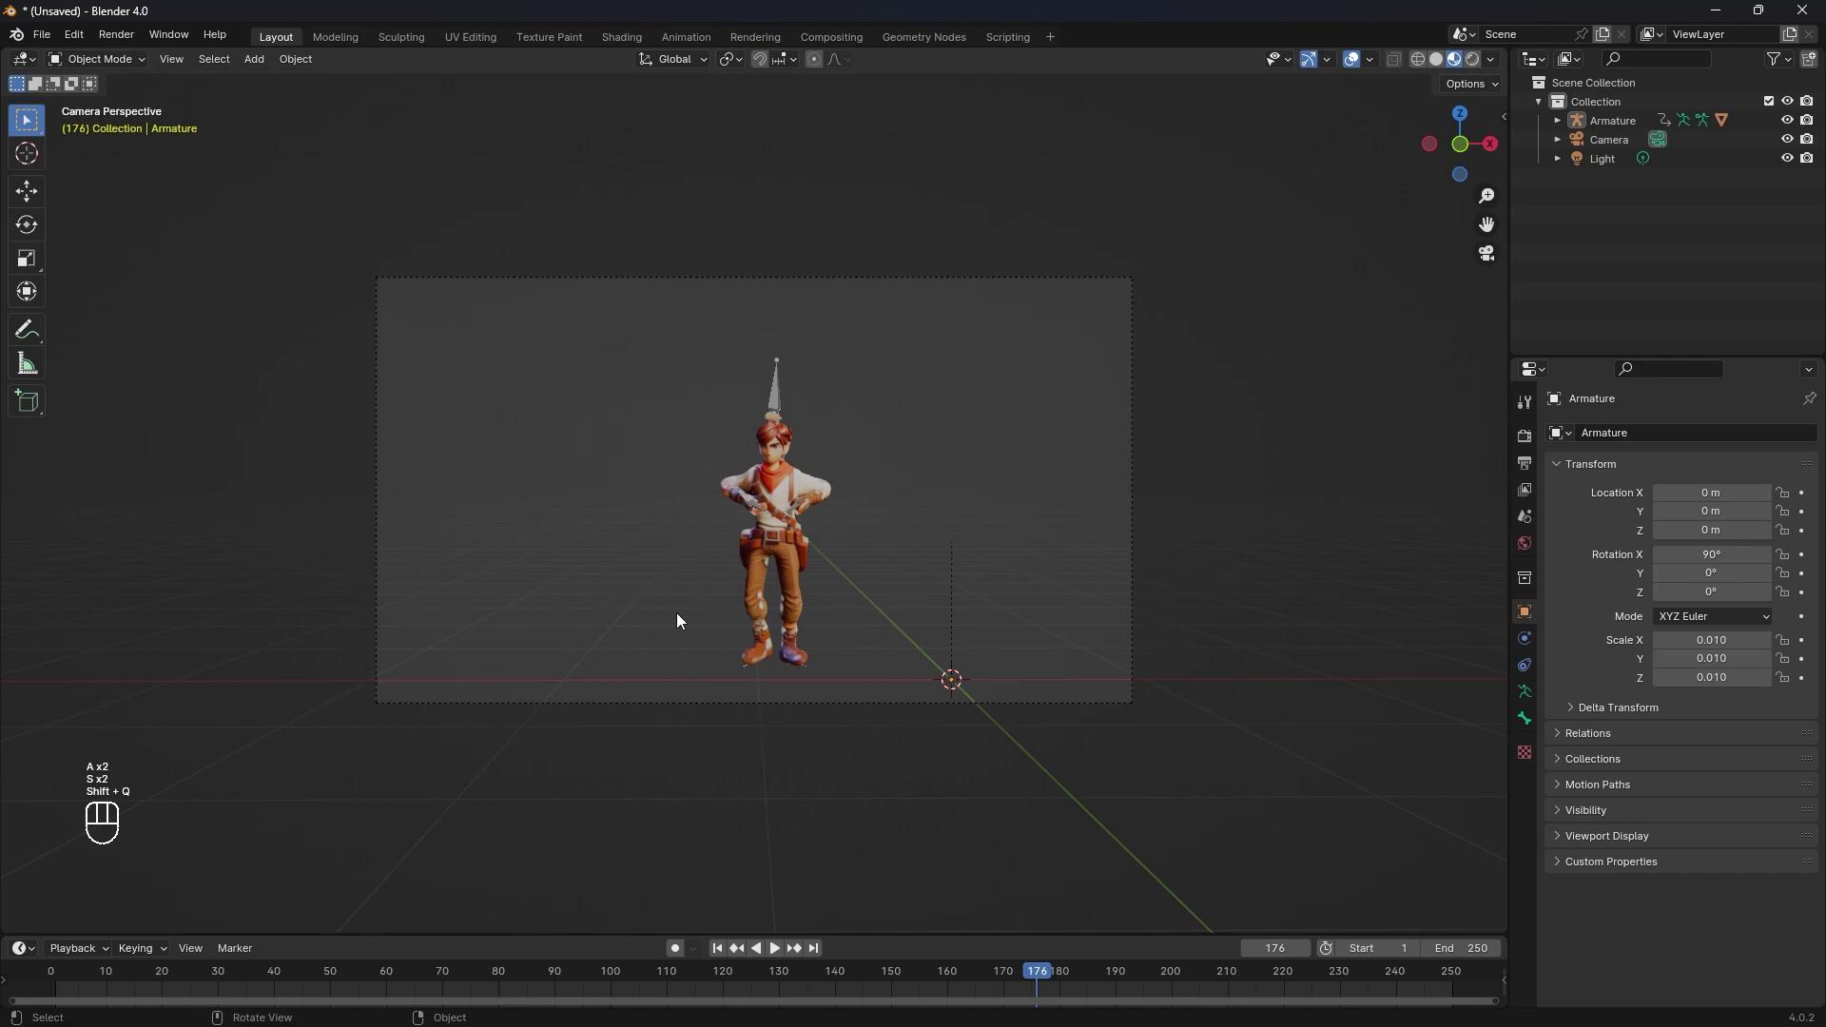
Add a plane scaled up into a floor and extrude its back edge straight up into a wall
{"action": "key", "text": "shift+a"}
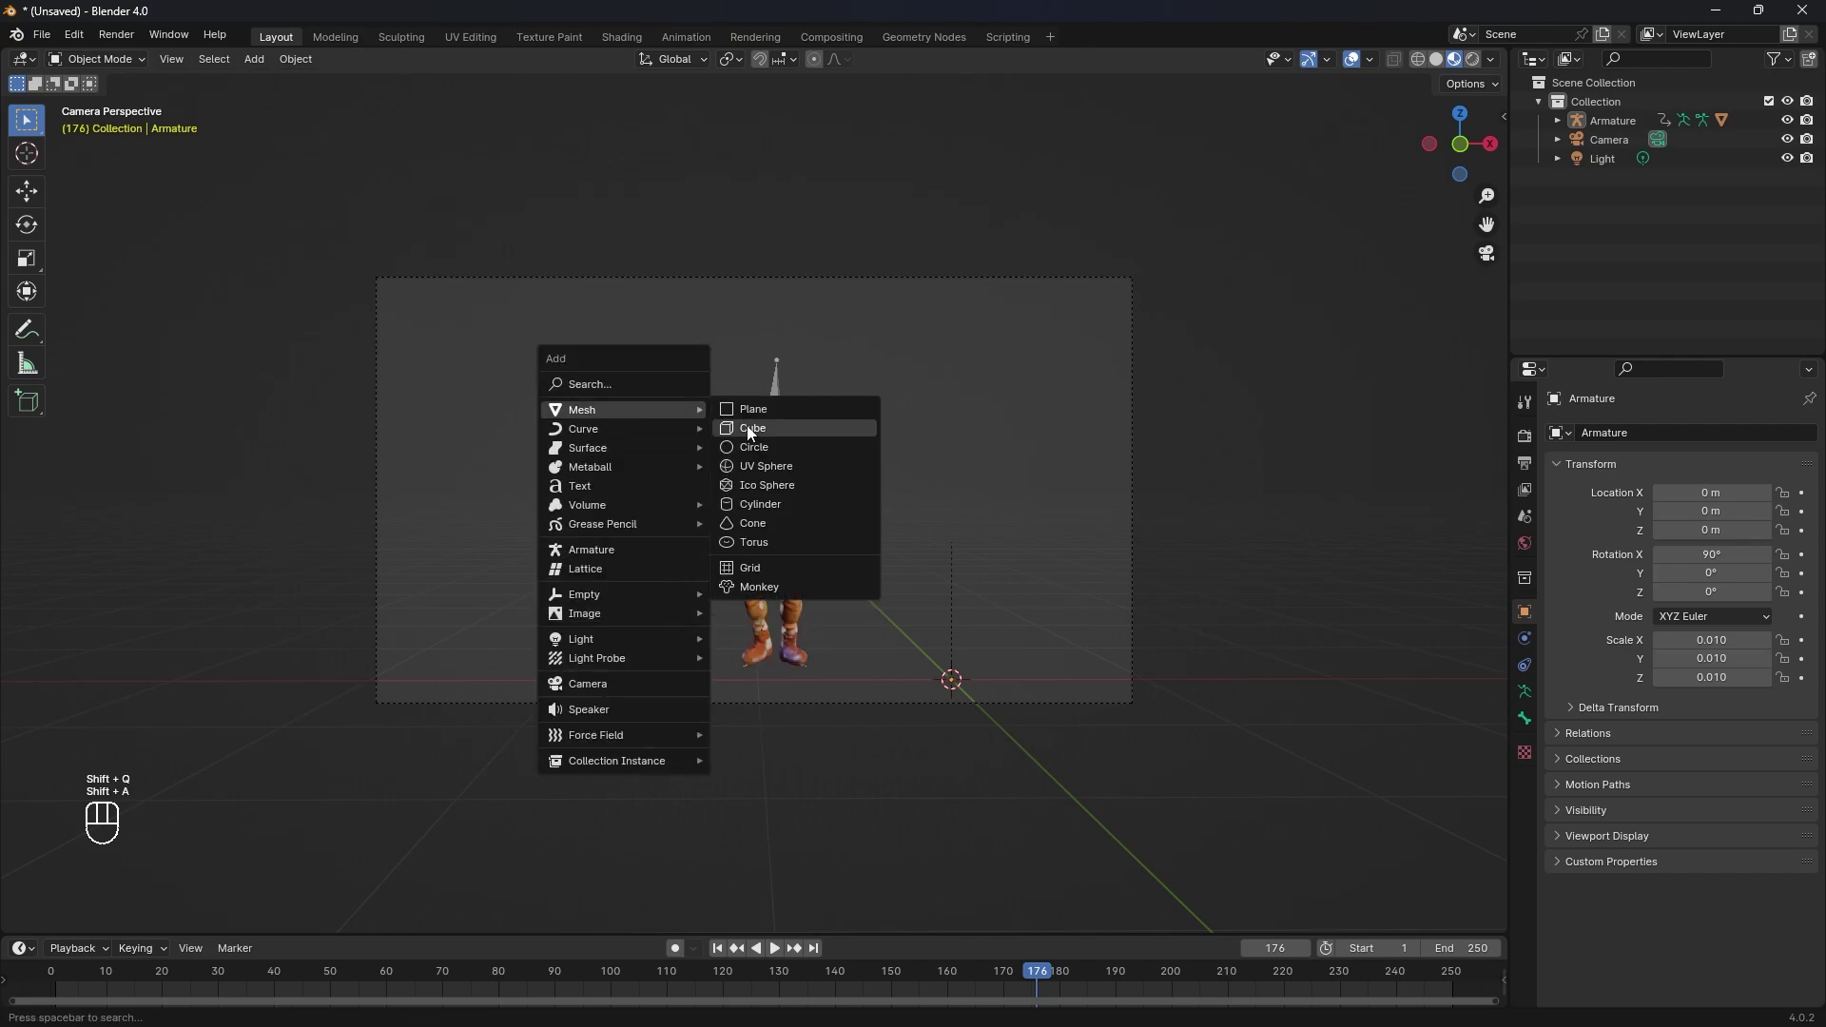
{"action": "key", "text": "s"}
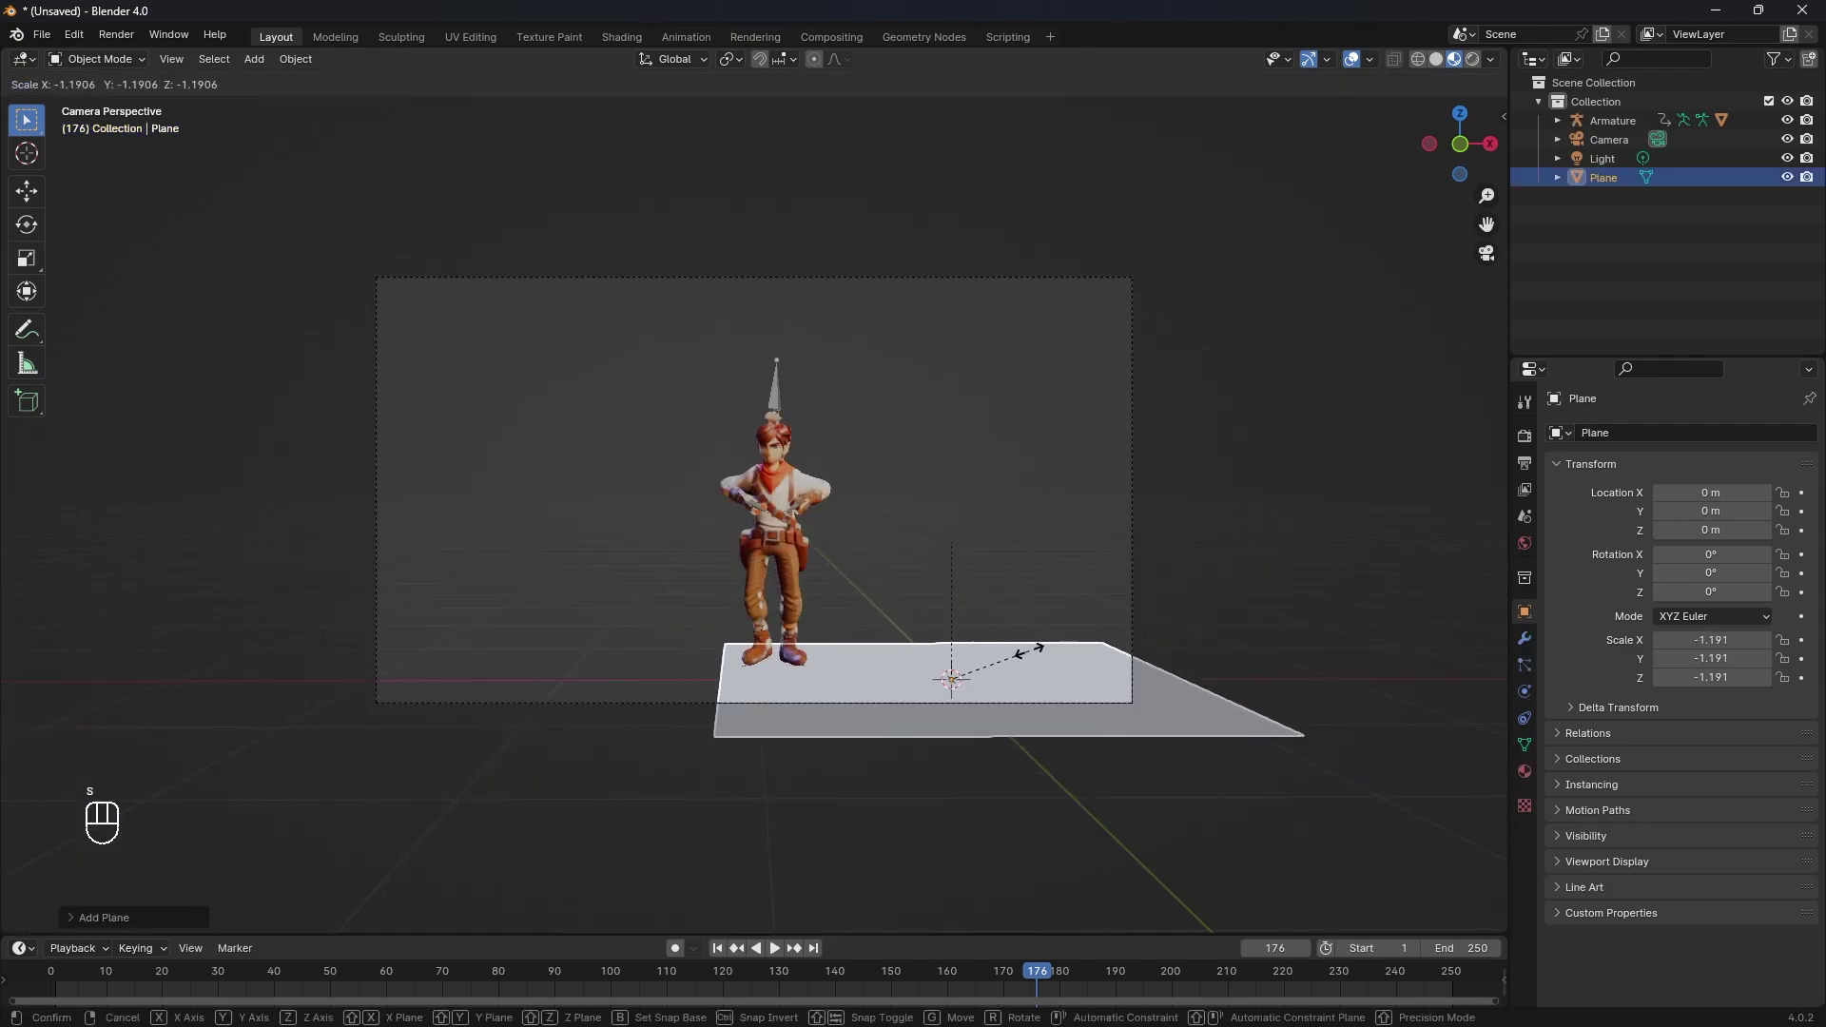
{"action": "key", "text": "Tab"}
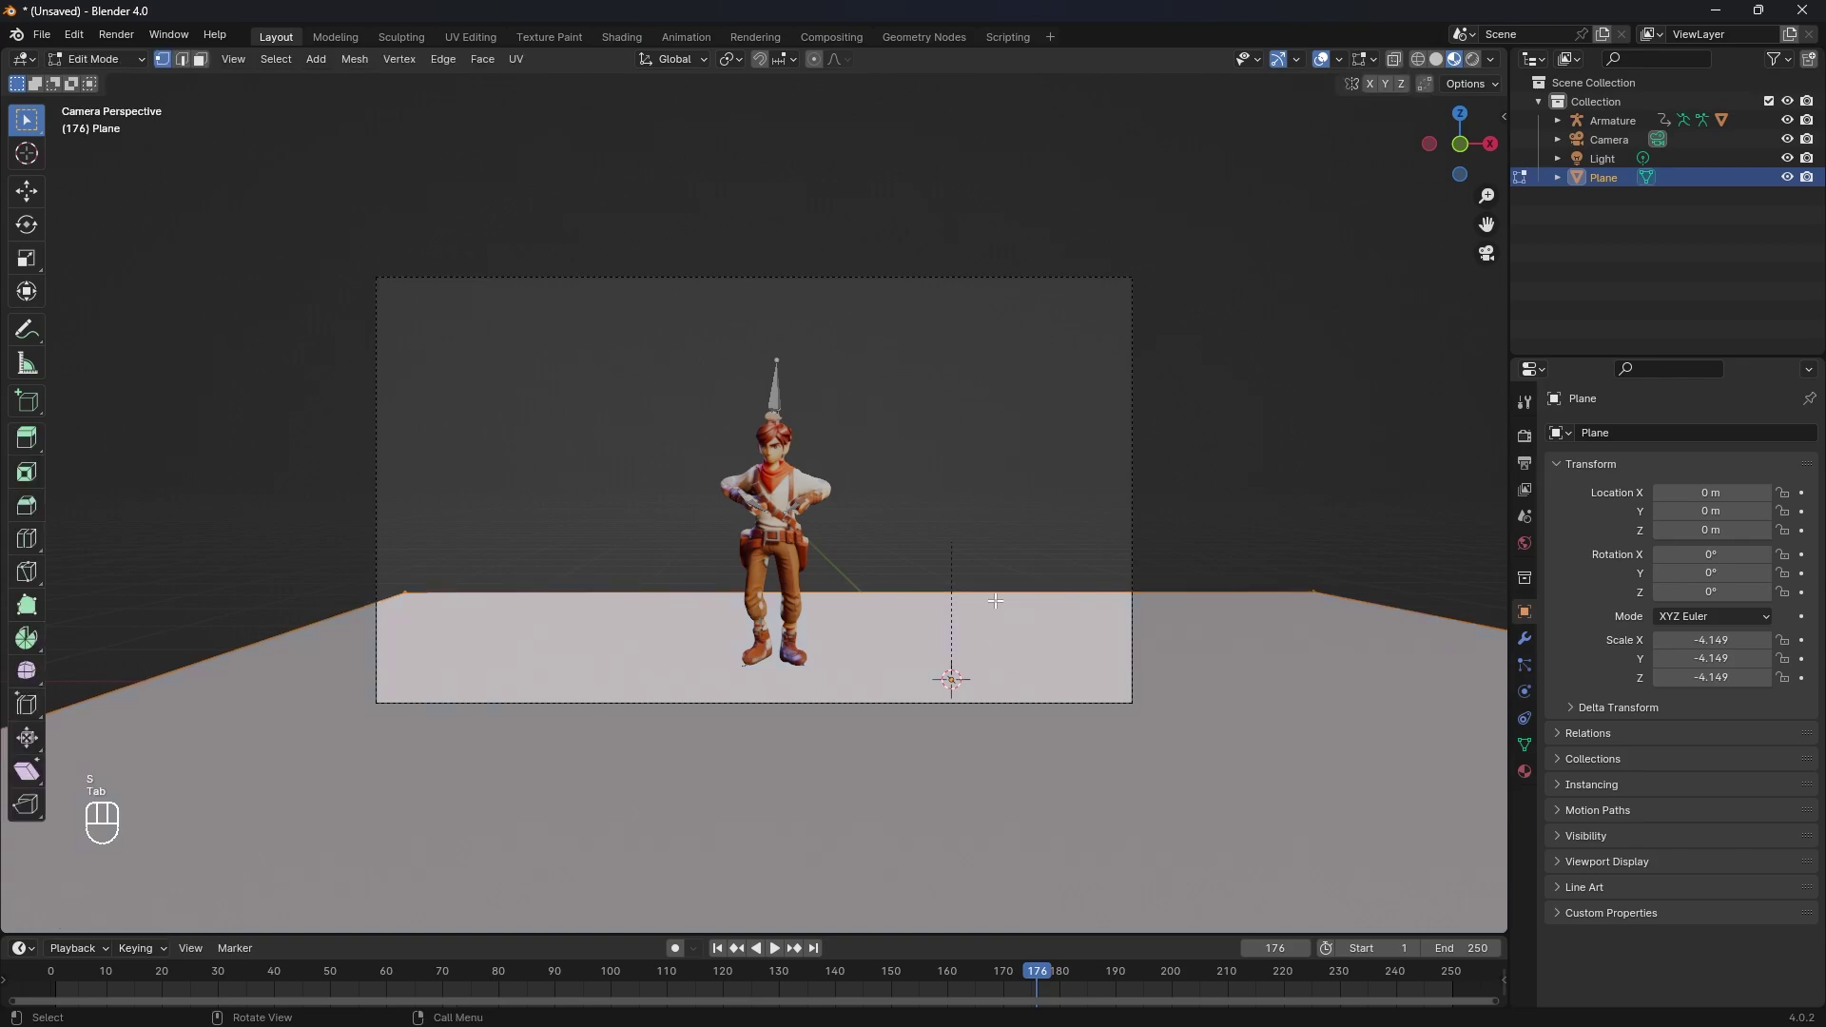
{"action": "key", "text": "F2"}
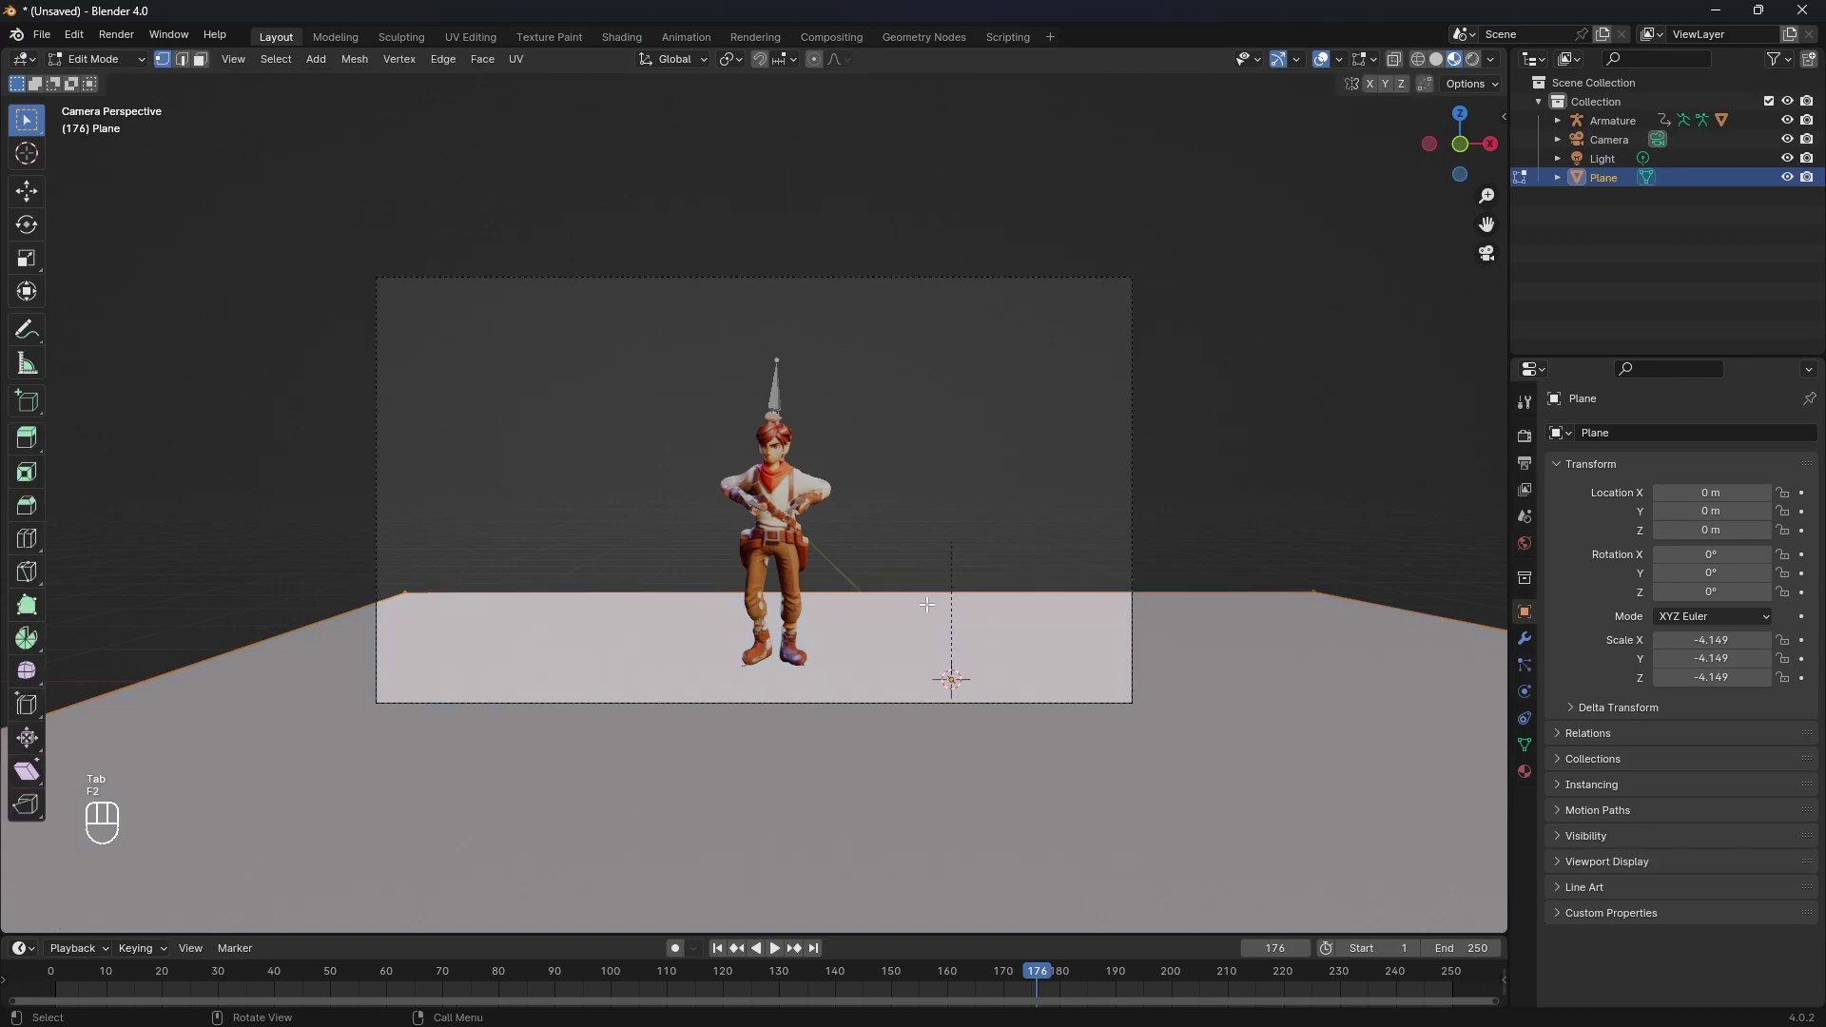
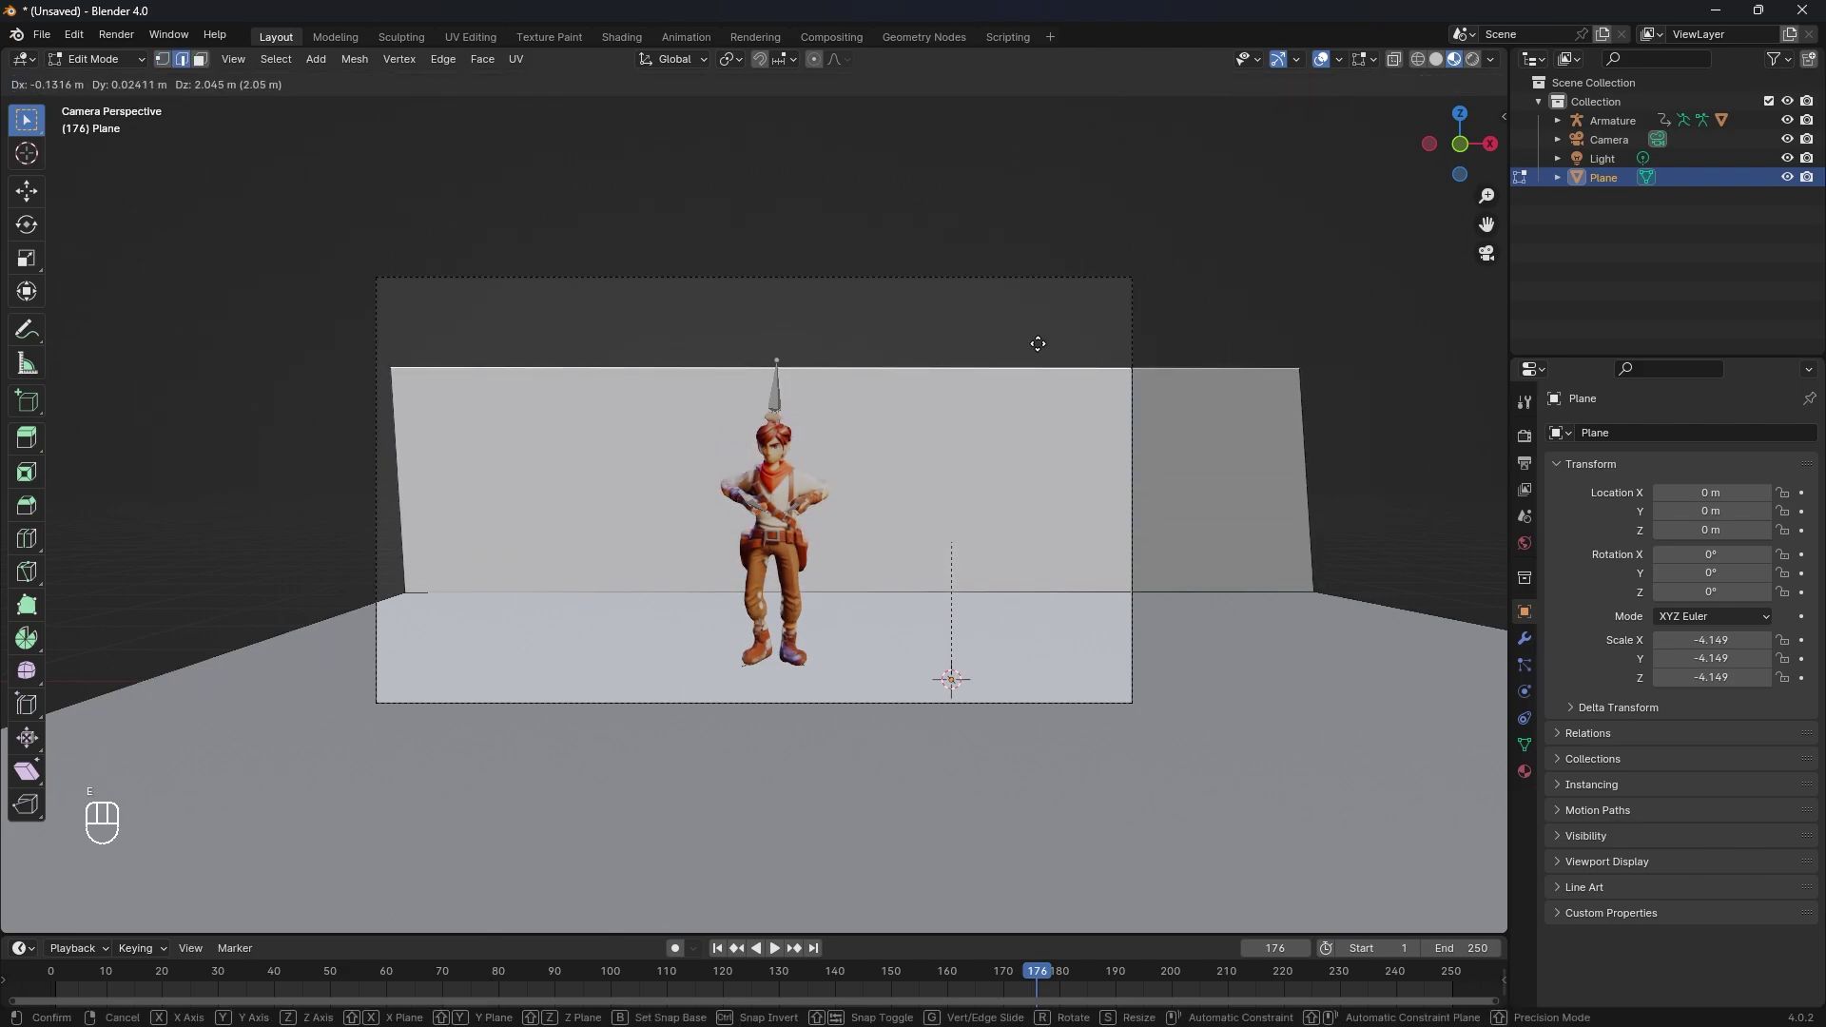
{"action": "key", "text": "y"}
{"action": "key", "text": "z"}
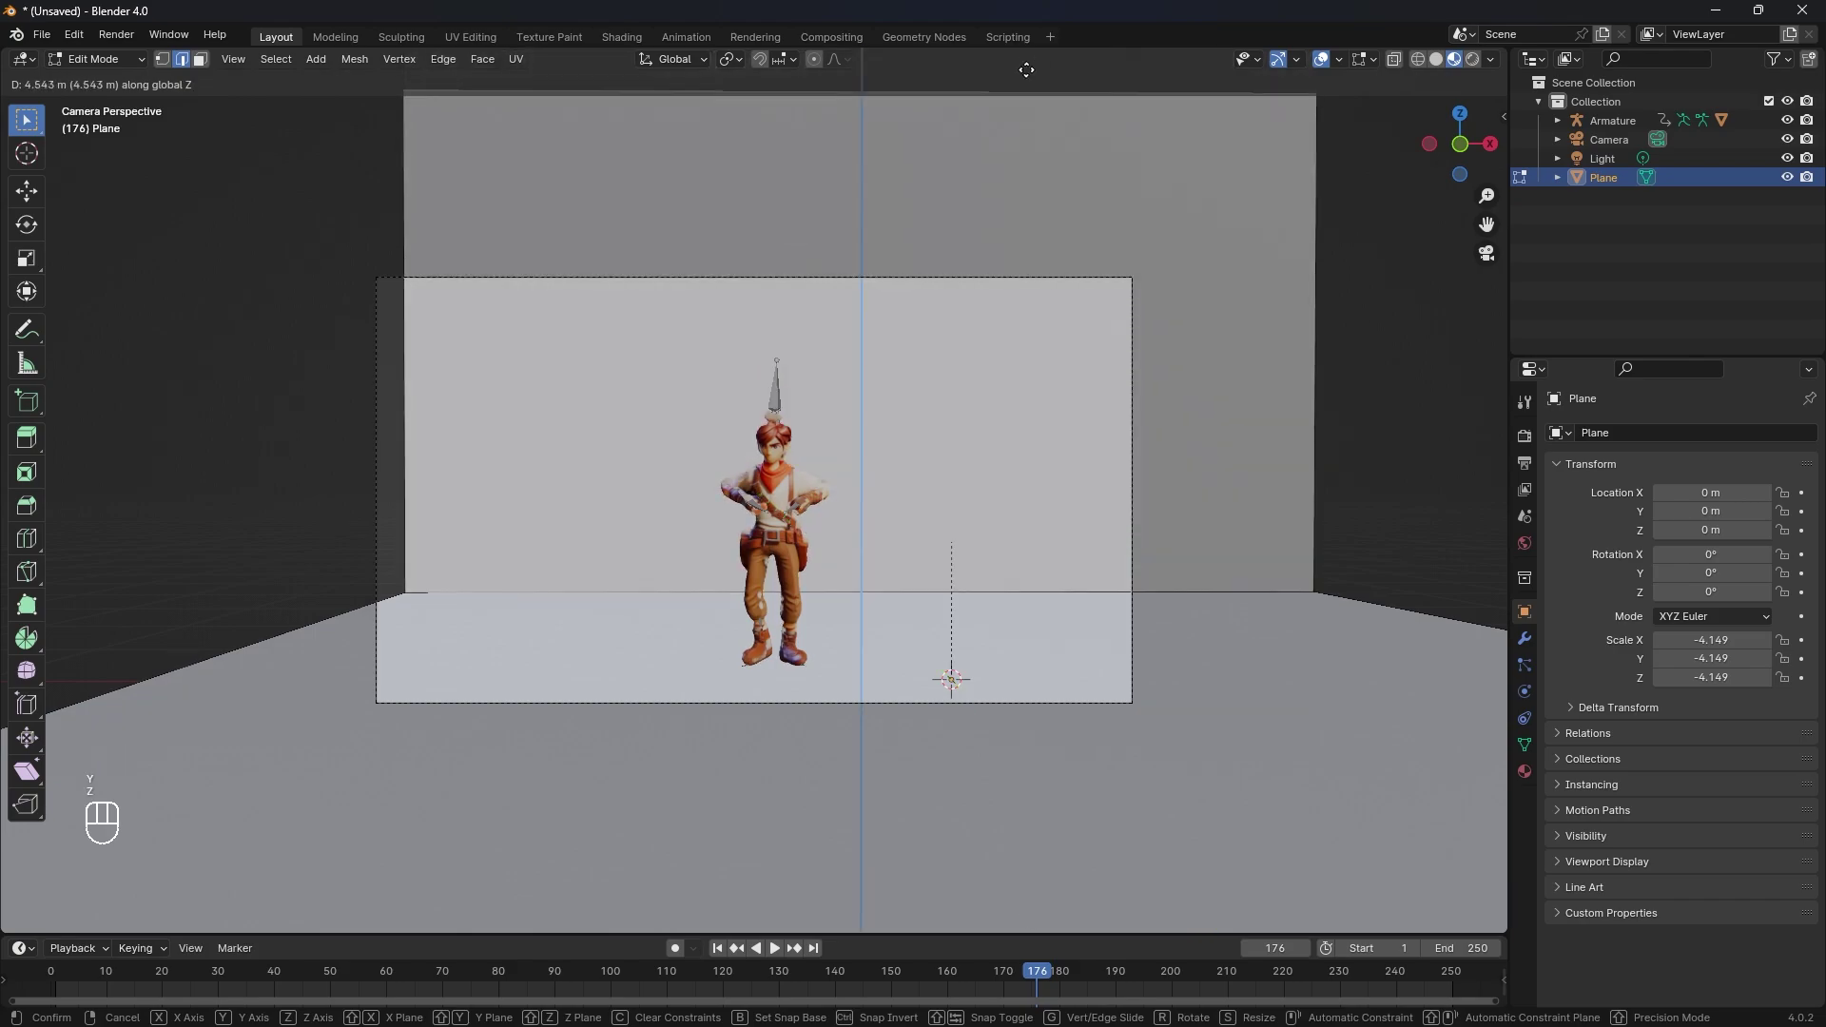
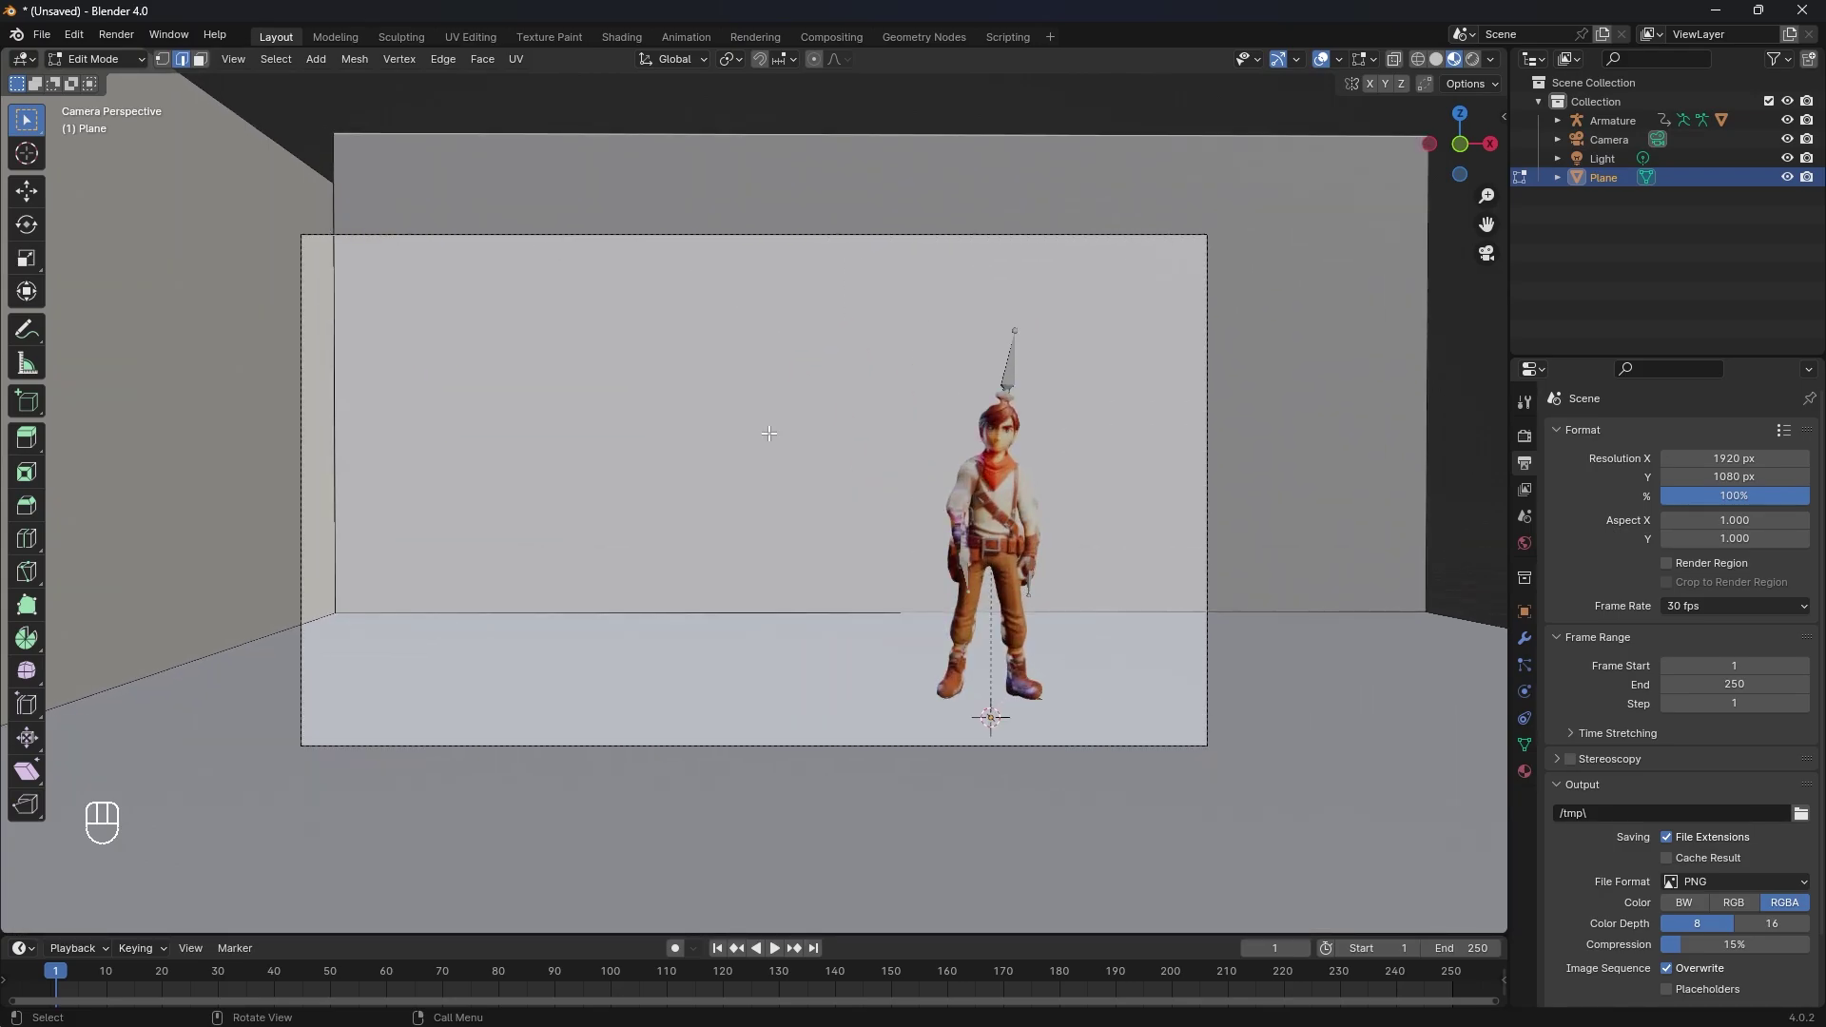
Move the point light down into the walled room beside the character
{"action": "key", "text": "KP_0"}
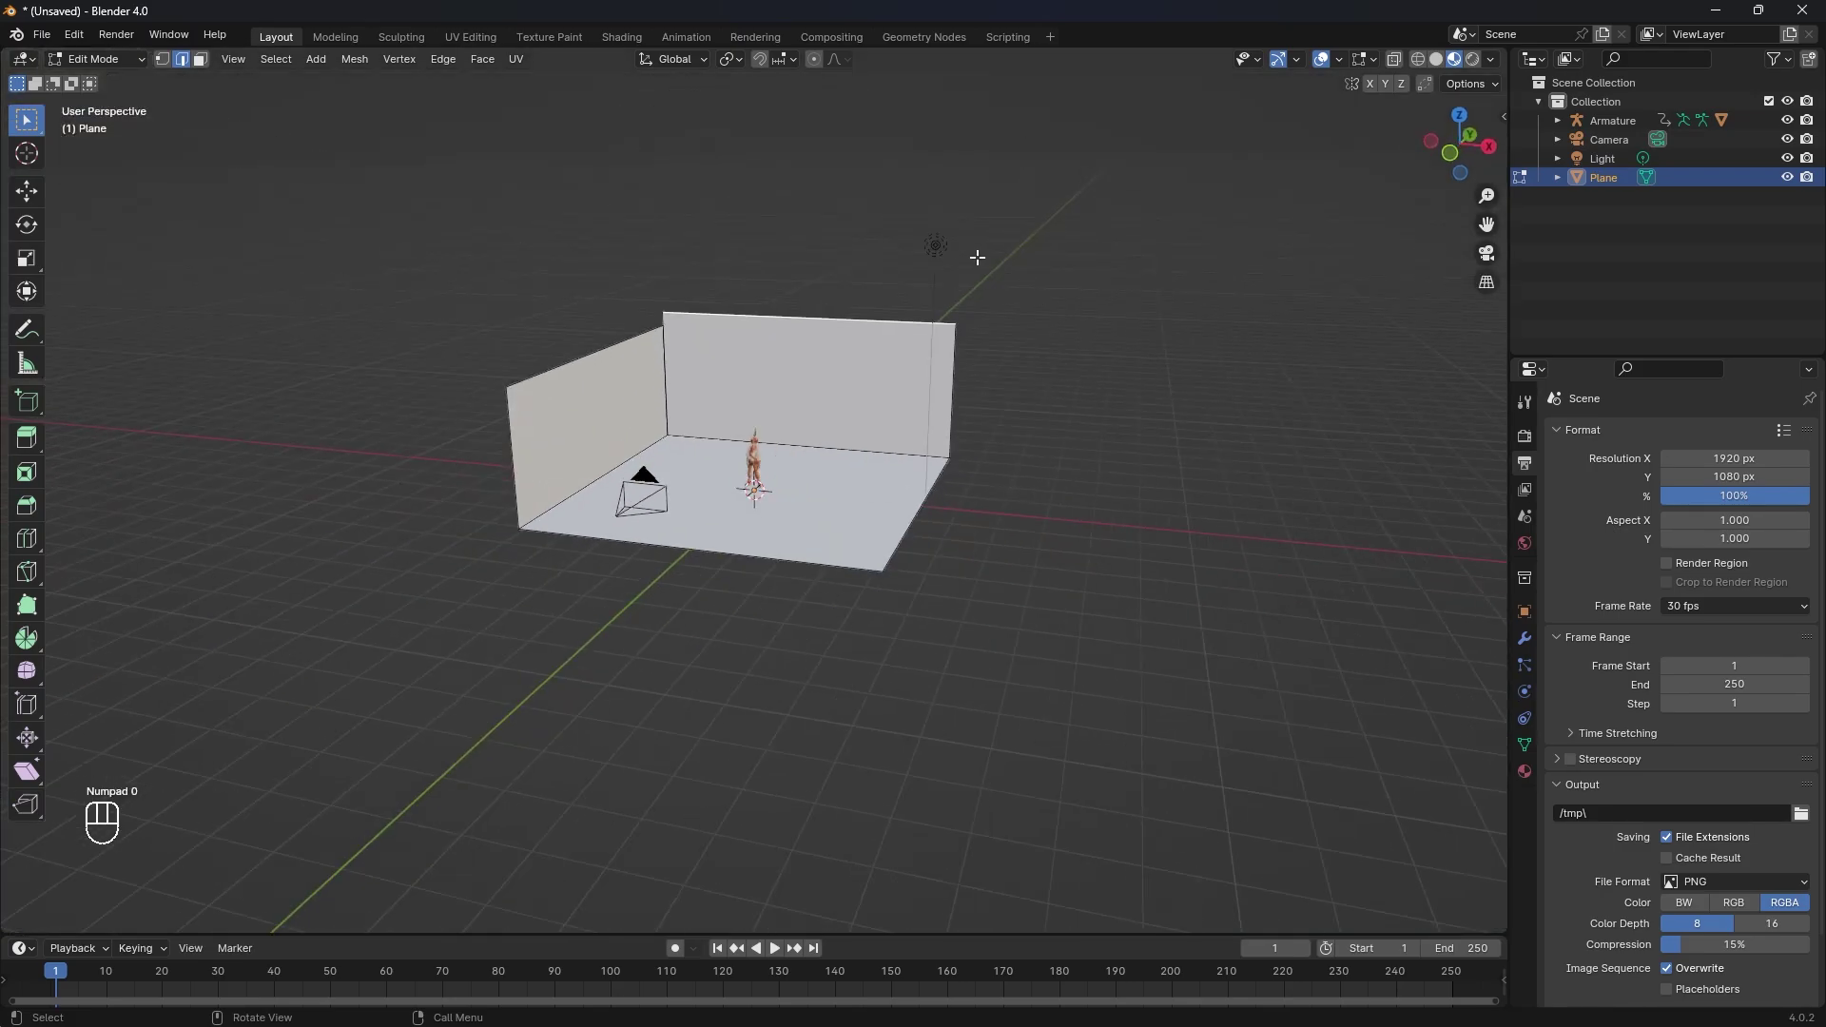
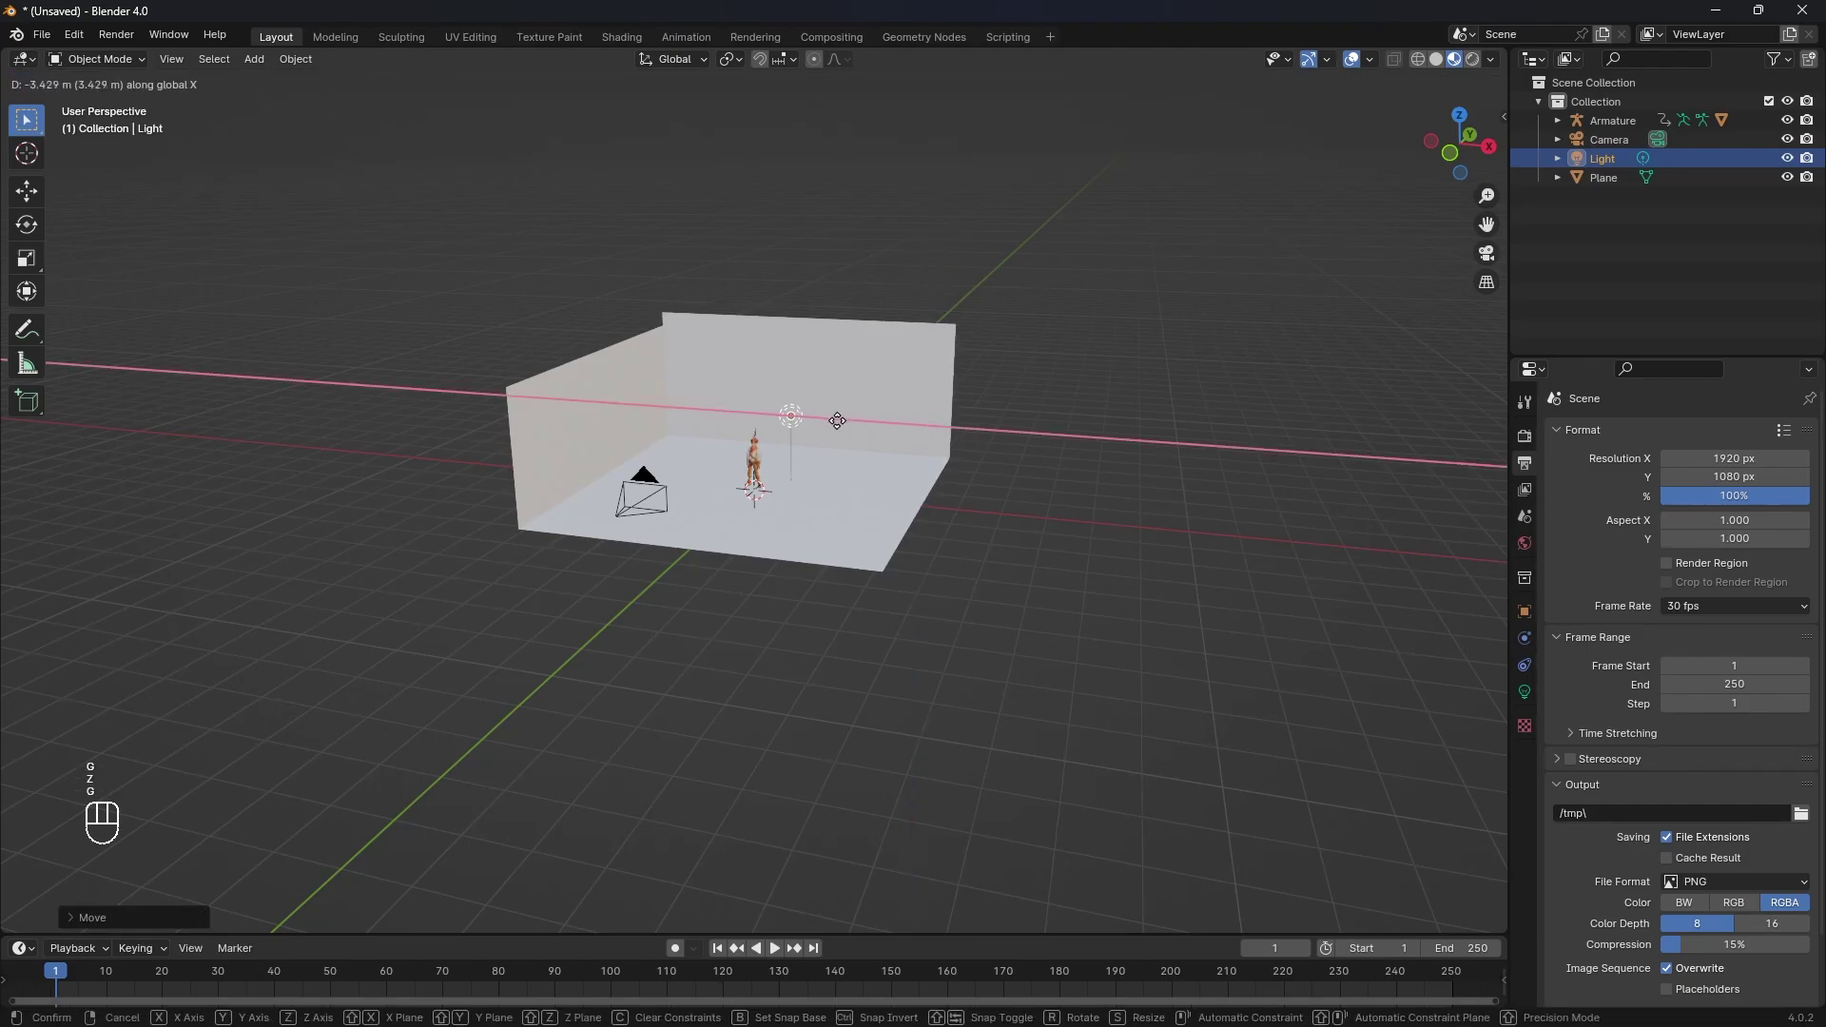
{"action": "key", "text": "g"}
{"action": "key", "text": "y"}
{"action": "left_click", "coordinate": [956, 510]}
{"action": "key", "text": "g"}
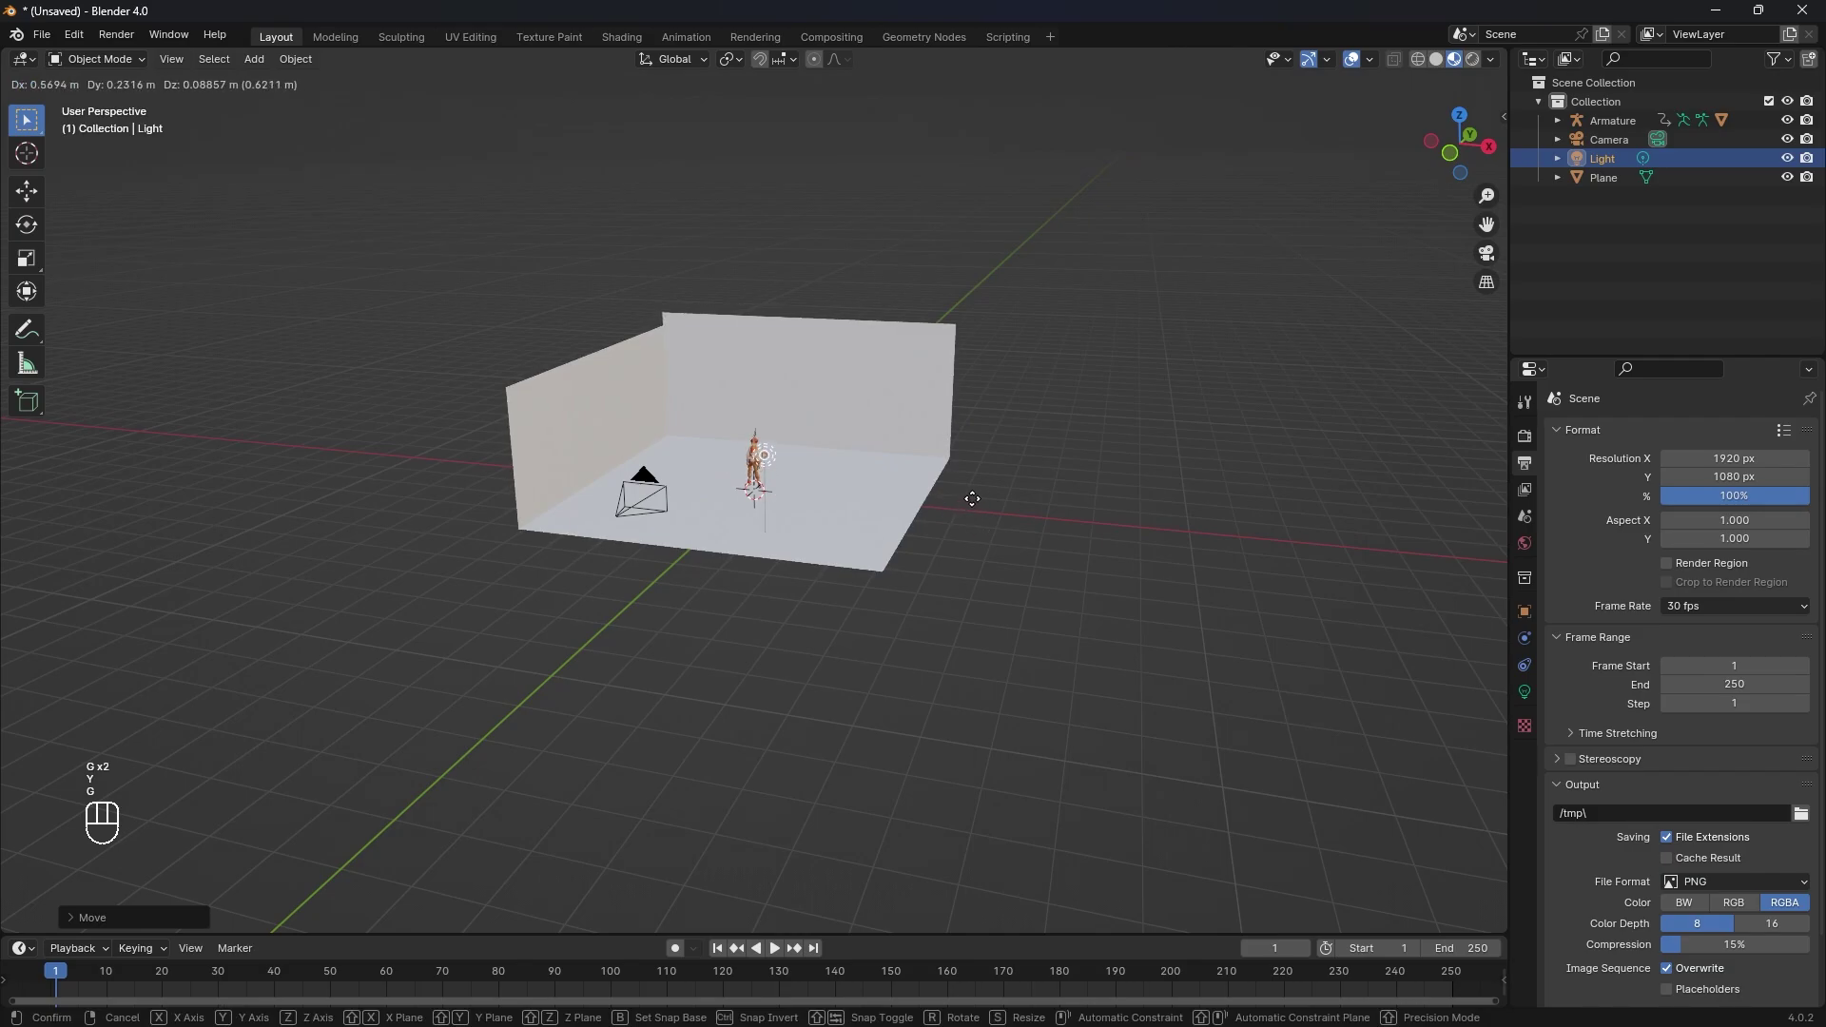
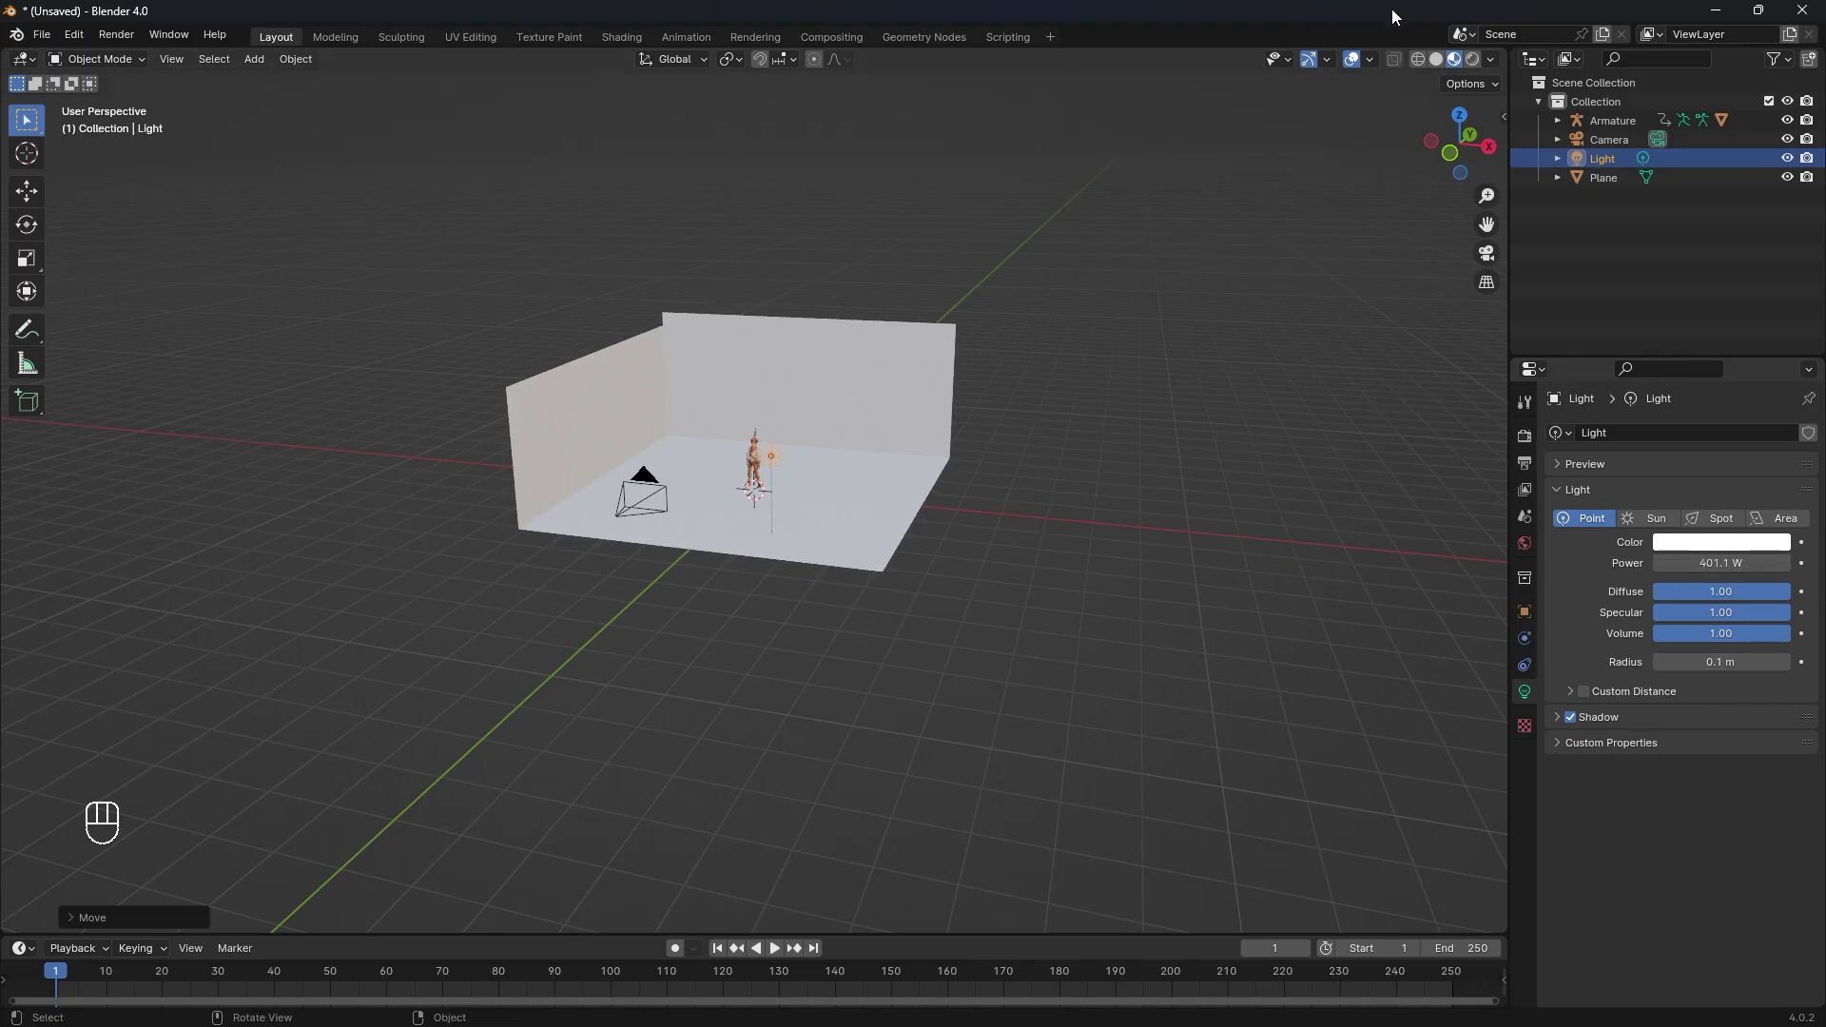
In Rendered shading, give the 600 W point light a warm cream tint
{"action": "left_click", "coordinate": [1488, 67]}
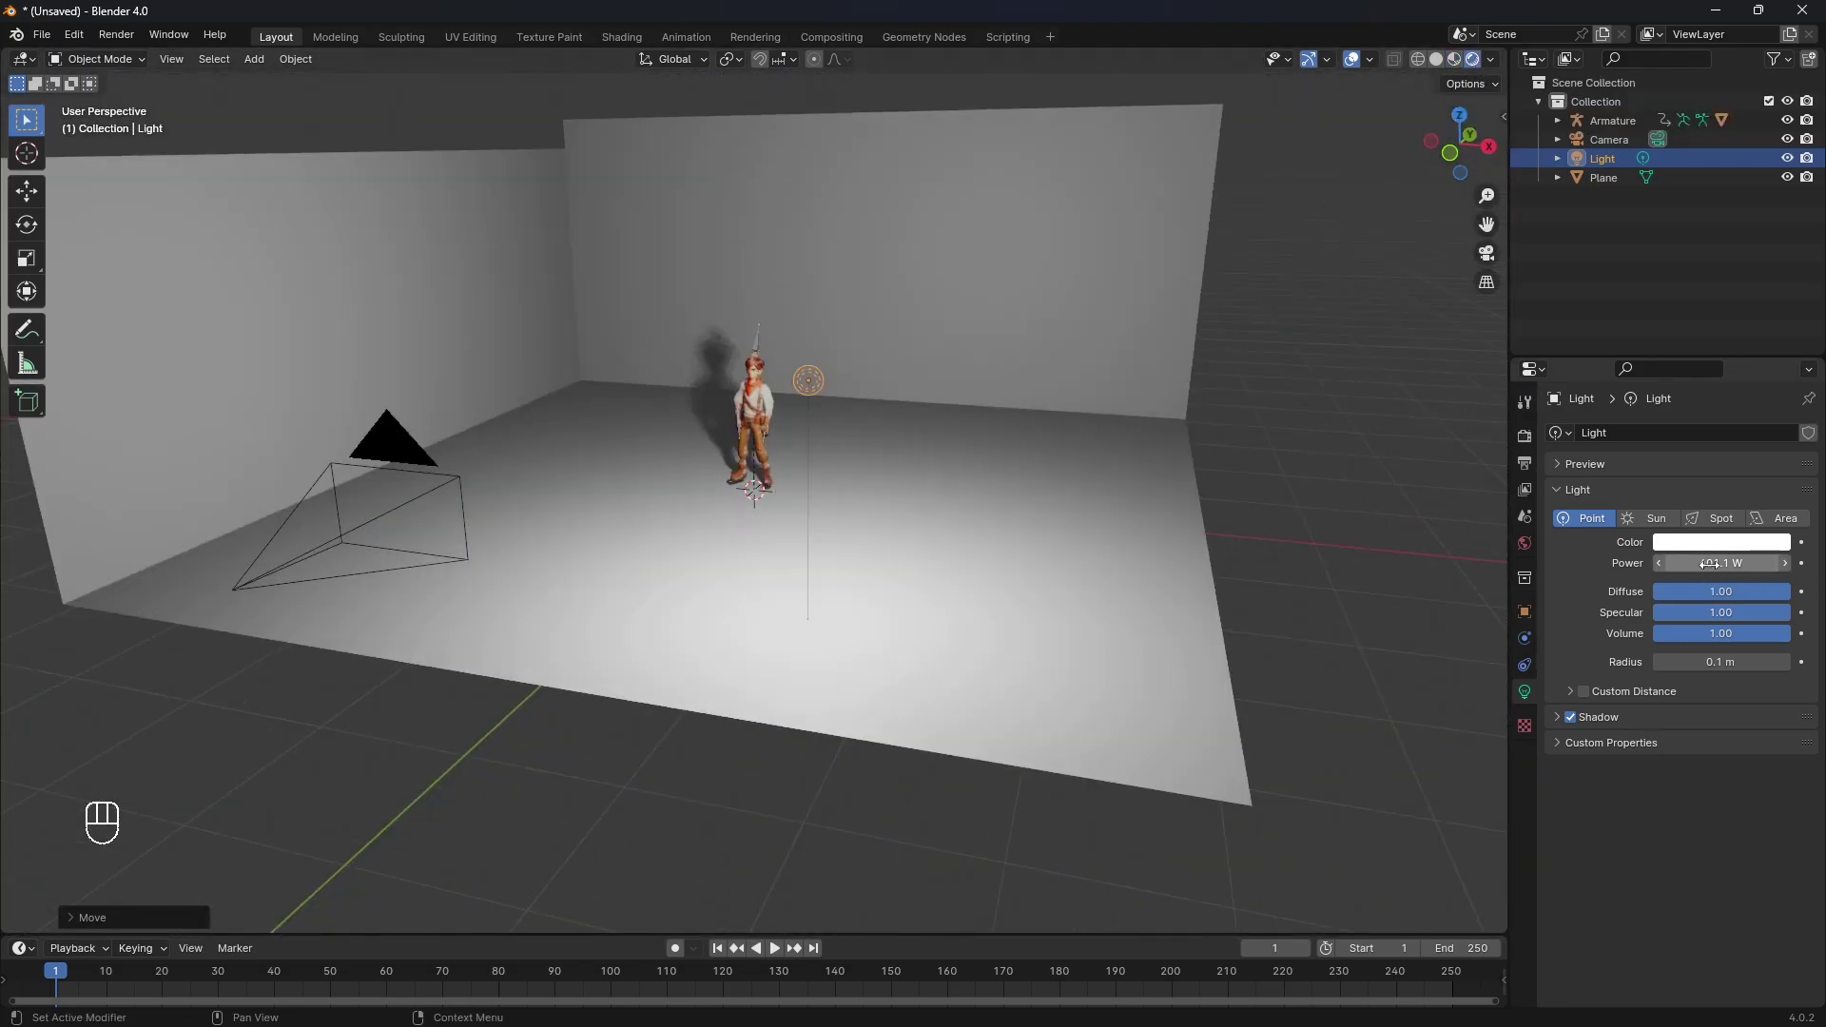
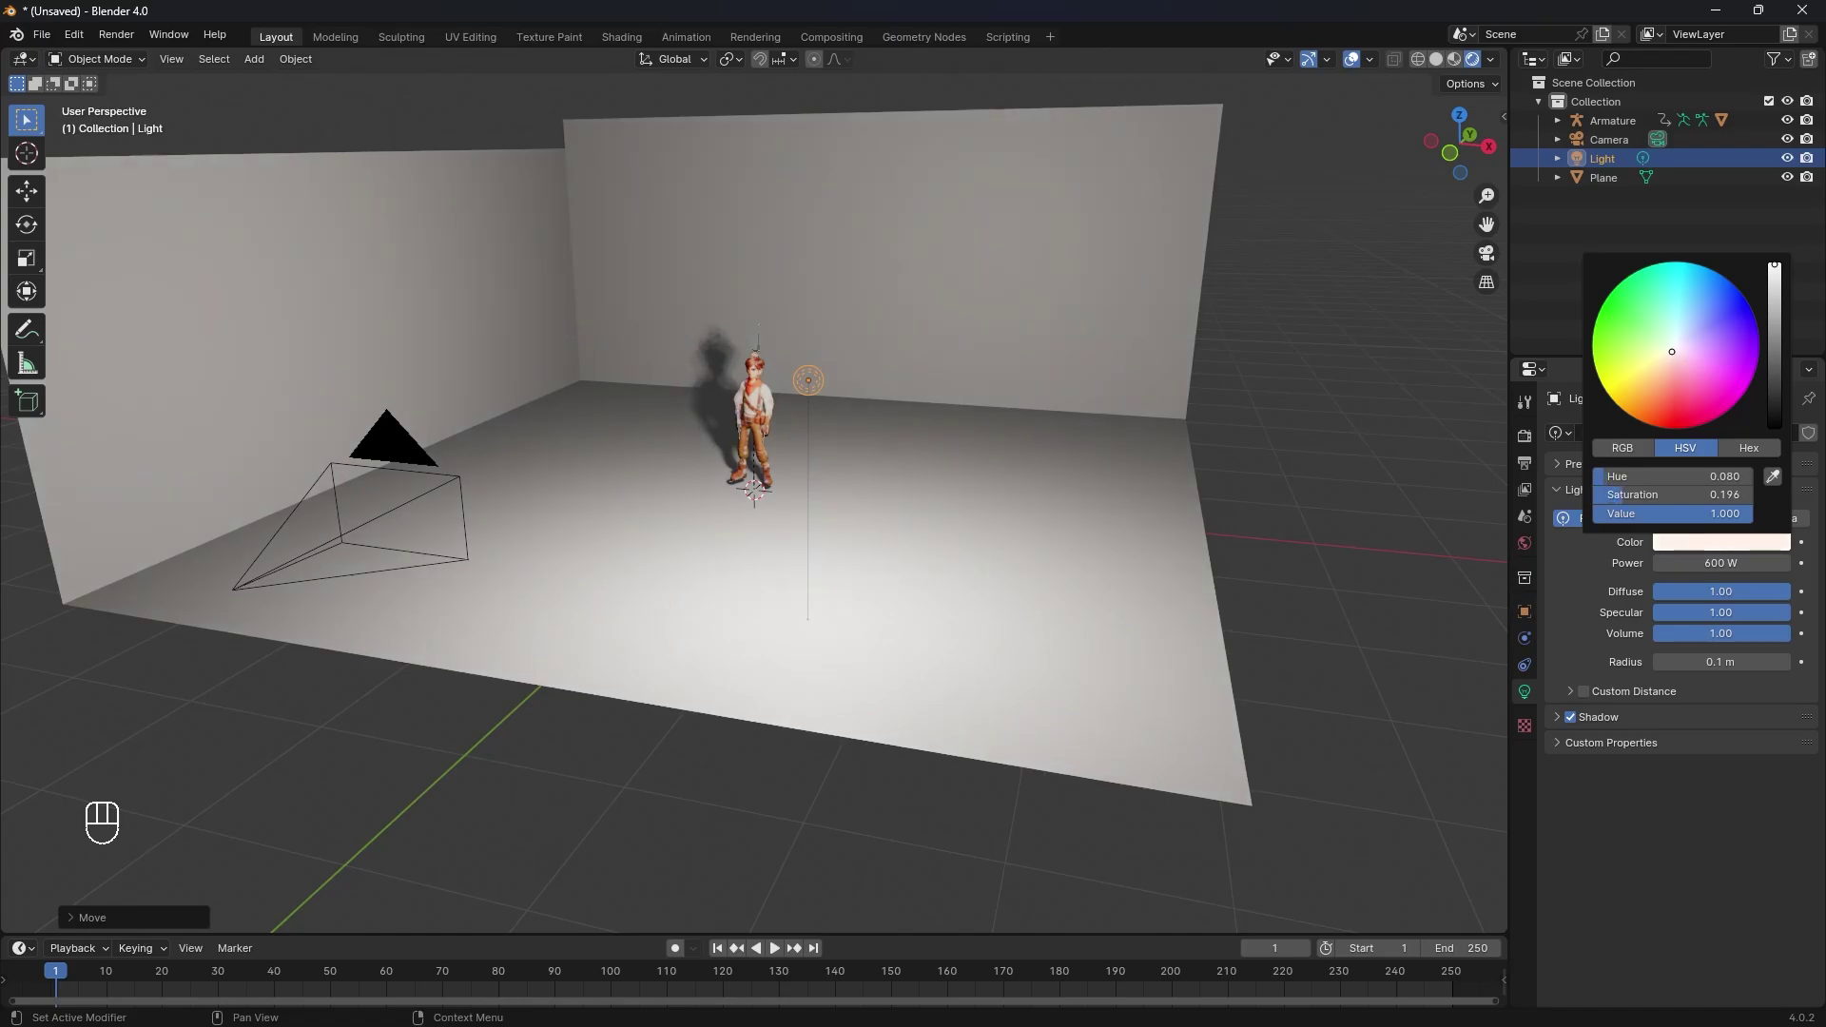
{"action": "left_click", "coordinate": [1367, 562]}
{"action": "key", "text": "Tab"}
{"action": "key", "text": "Tab"}
{"action": "left_click", "coordinate": [1343, 610]}
Play the animation preview through the scene camera
{"action": "key", "text": "KP_0"}
{"action": "key", "text": "space"}
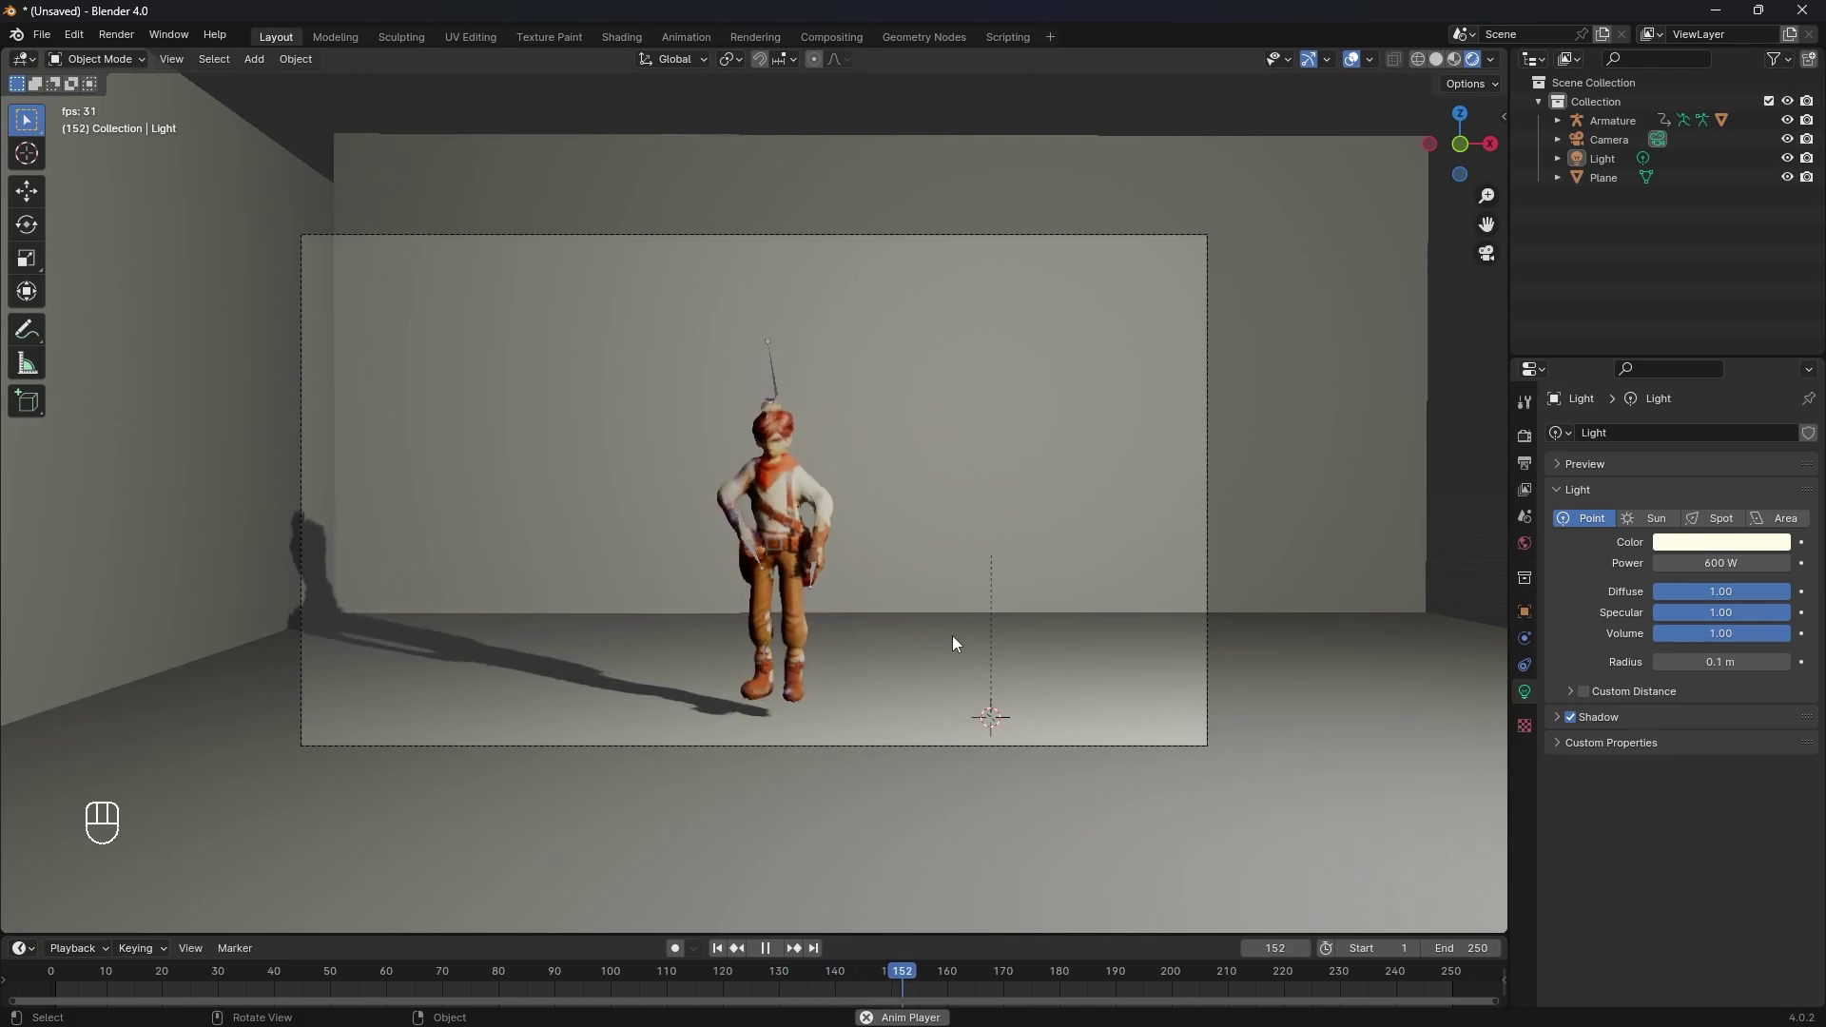
Stop playback and launch Render Animation to begin rendering the dancing character scene
{"action": "key", "text": "space"}
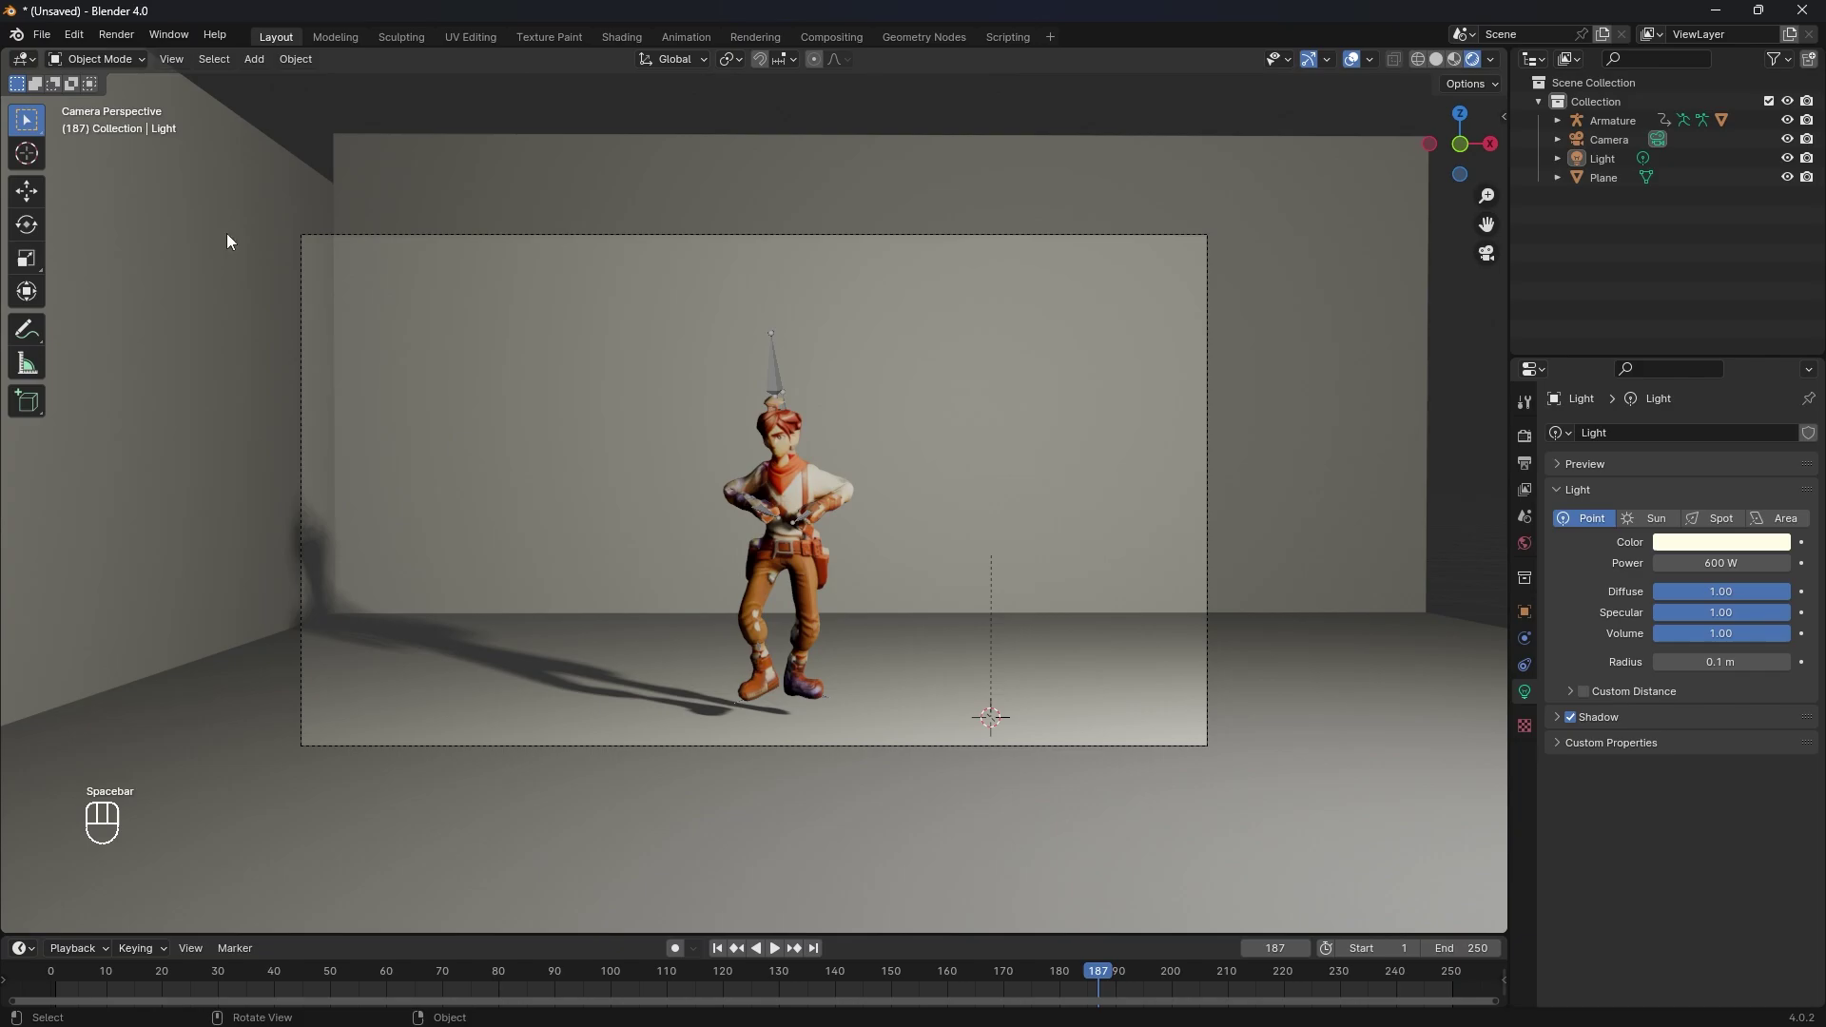
{"action": "left_click_drag", "start_coordinate": [121, 32], "coordinate": [144, 79]}
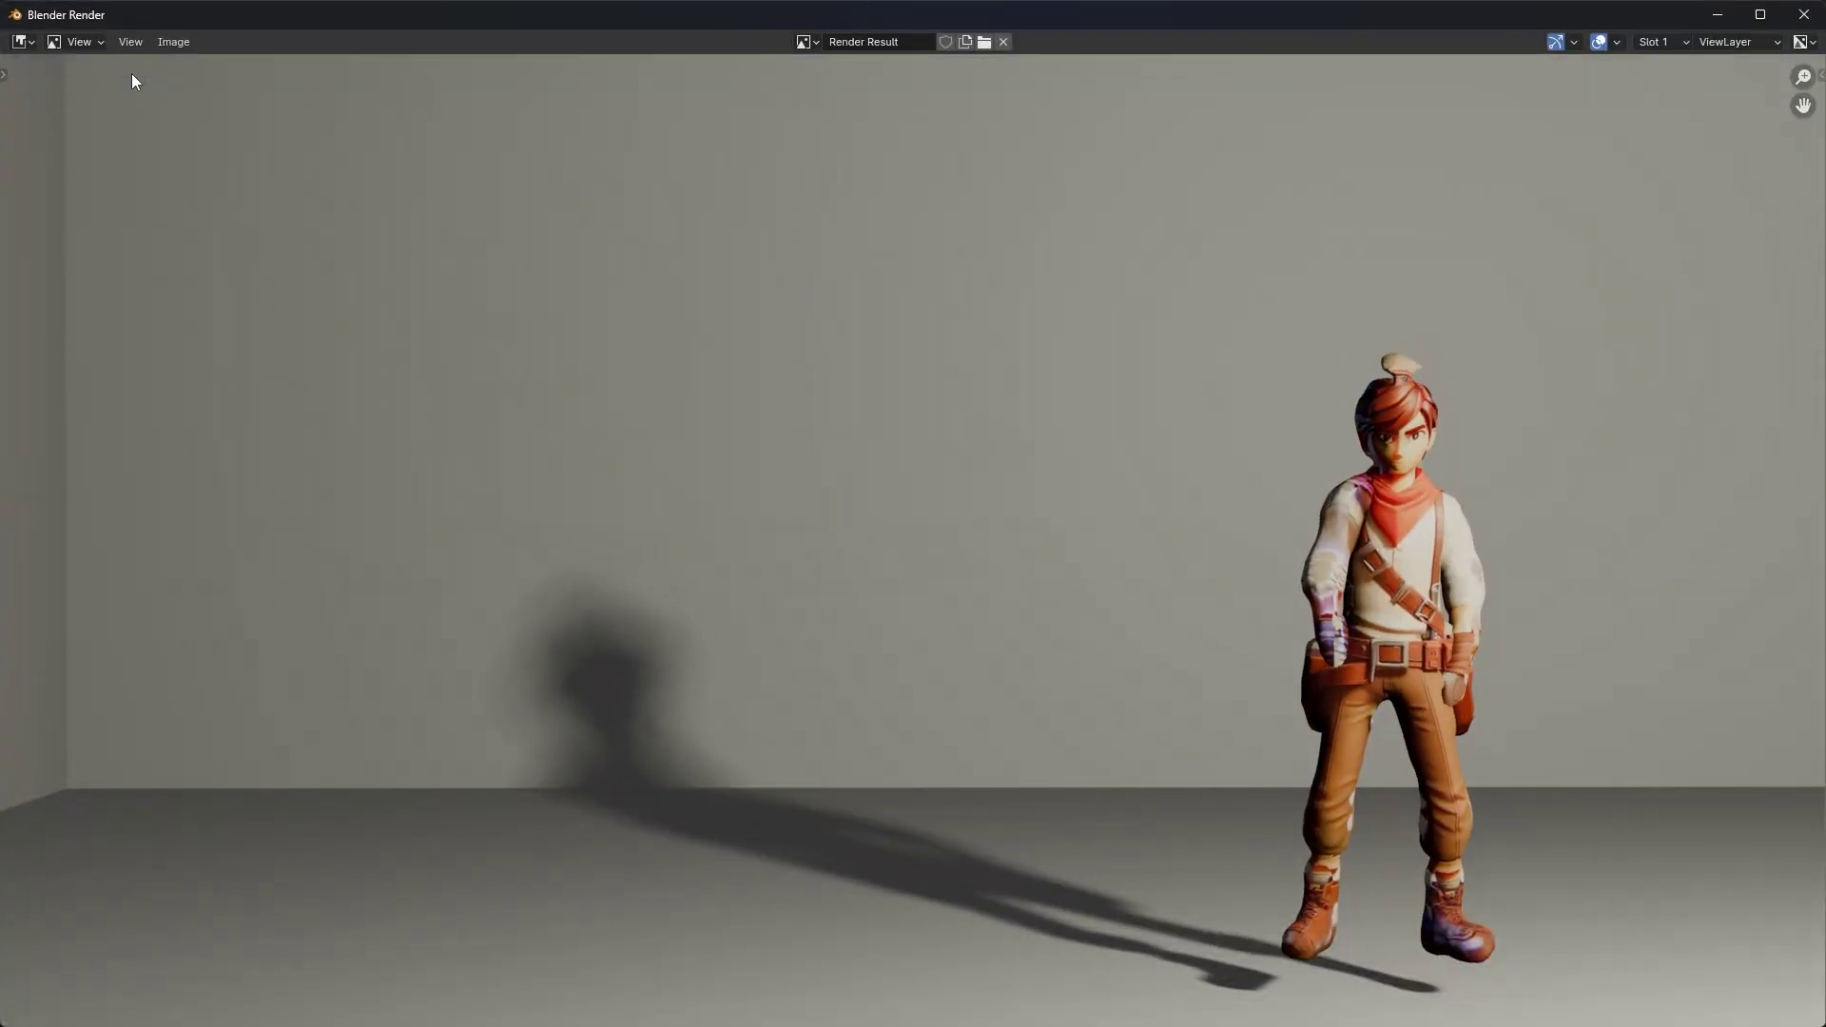